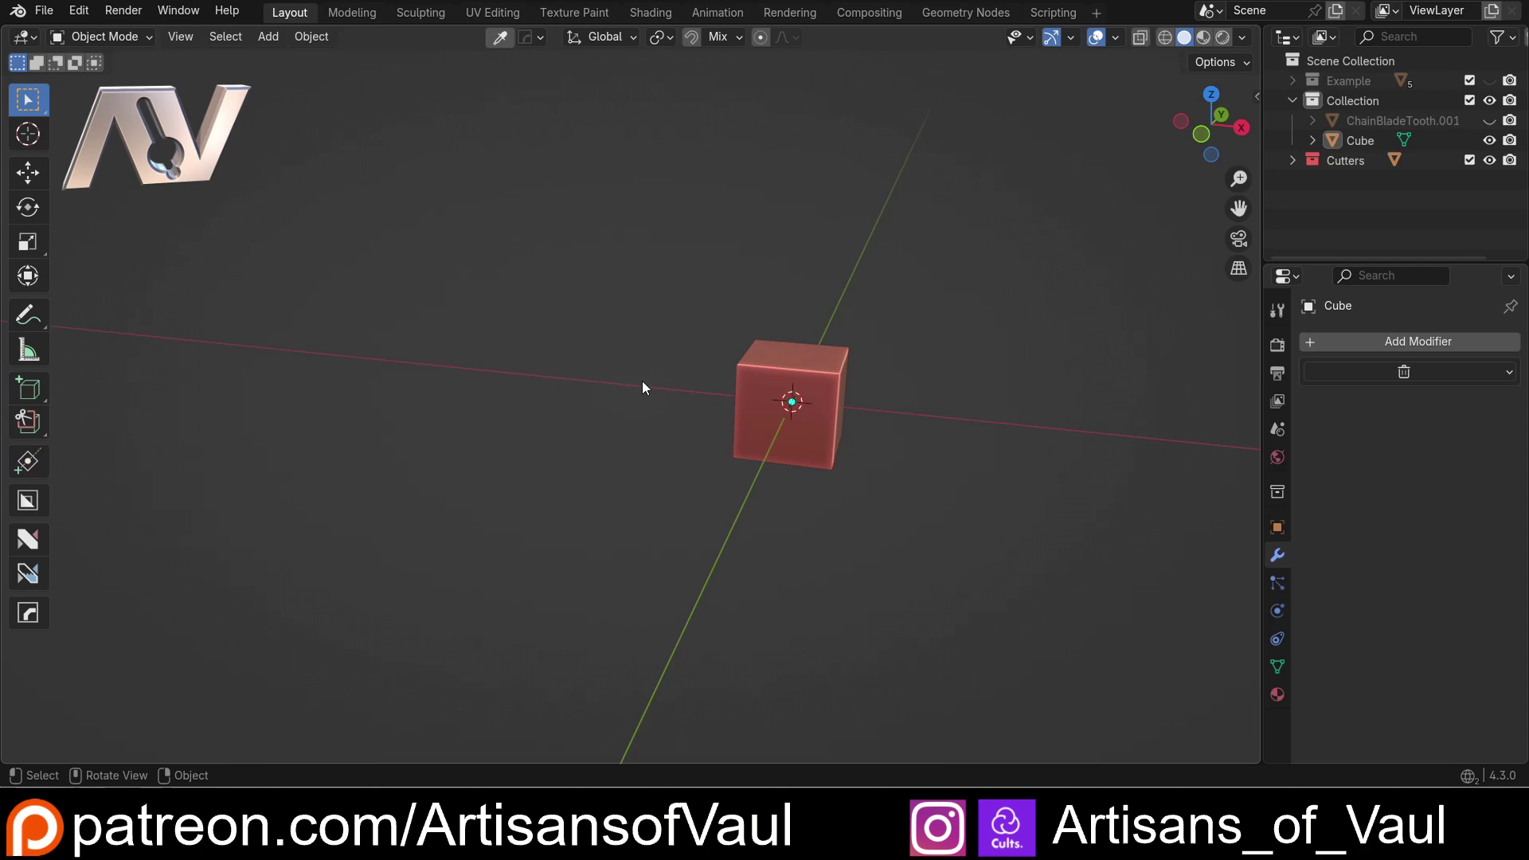
# Step: Duplicate the red cube, set the copy apart and scale one cube up much larger
pyautogui.middleClick(627, 389)
pyautogui.middleClick(601, 390)
pyautogui.middleClick(575, 395)
pyautogui.click(710, 400)
pyautogui.press('shift+d')
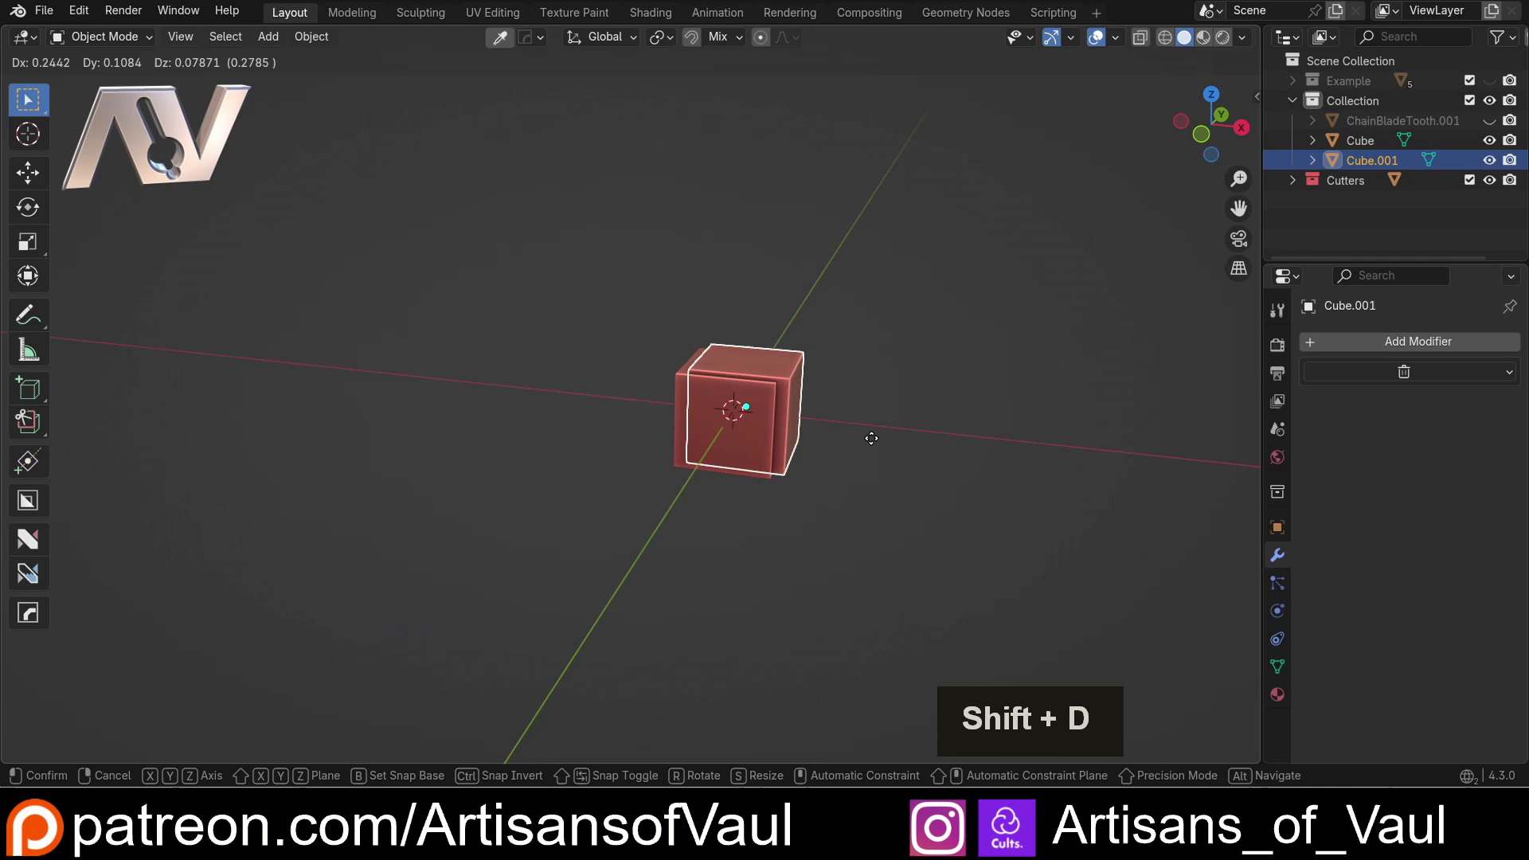
pyautogui.click(262, 315)
pyautogui.press('s')
pyautogui.click(935, 383)
# Step: Select both cubes and join them into a single Cube object, inspecting the result
pyautogui.scroll(-3)
pyautogui.middleClick(552, 339)
pyautogui.middleClick(629, 340)
pyautogui.scroll(3)
pyautogui.middleClick(569, 333)
pyautogui.doubleClick(1023, 434)
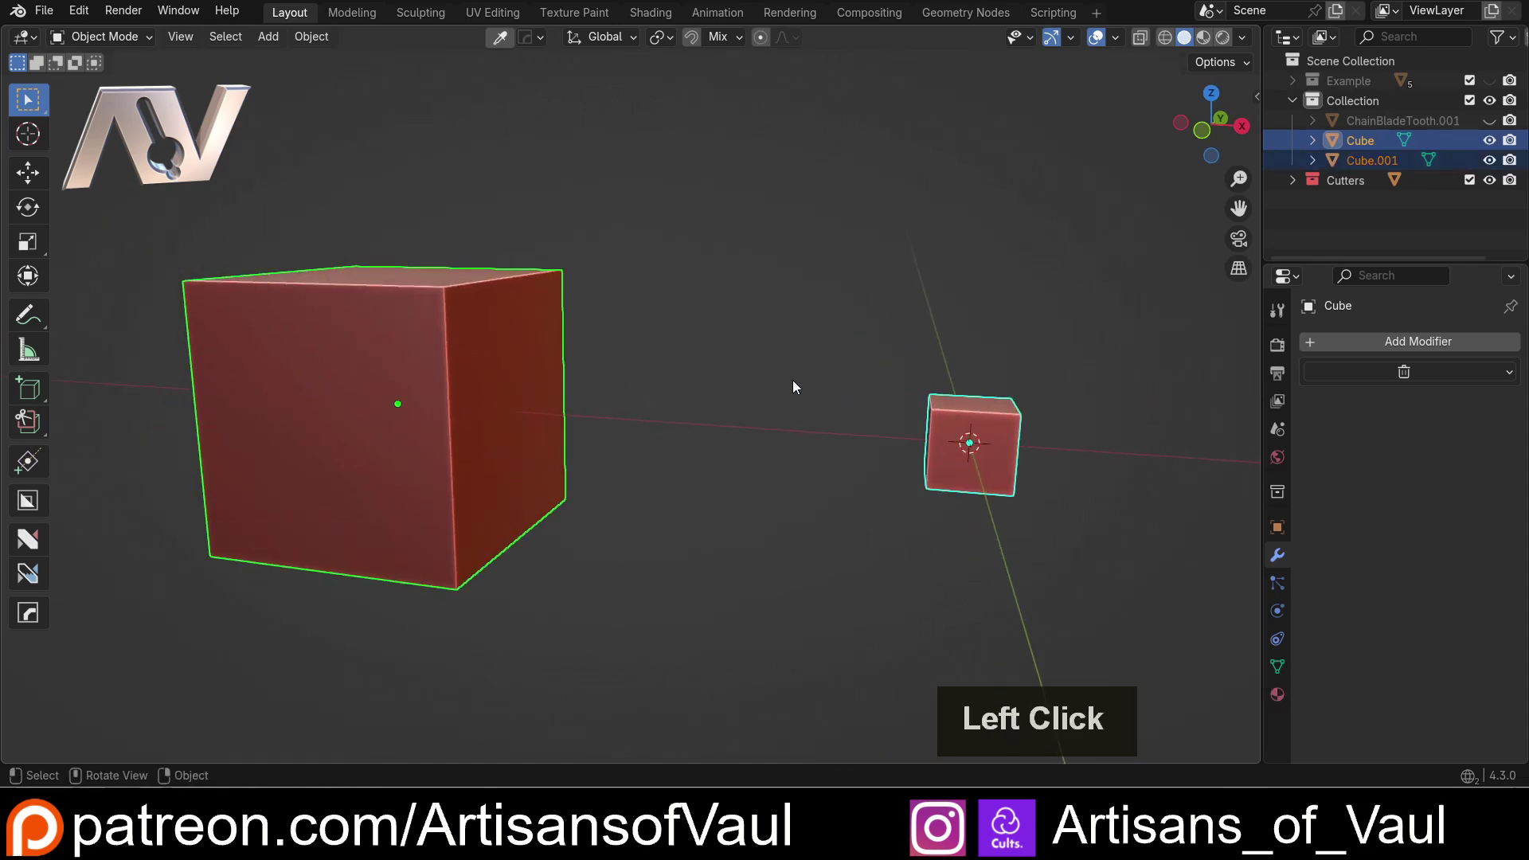
pyautogui.press('ctrl+j')
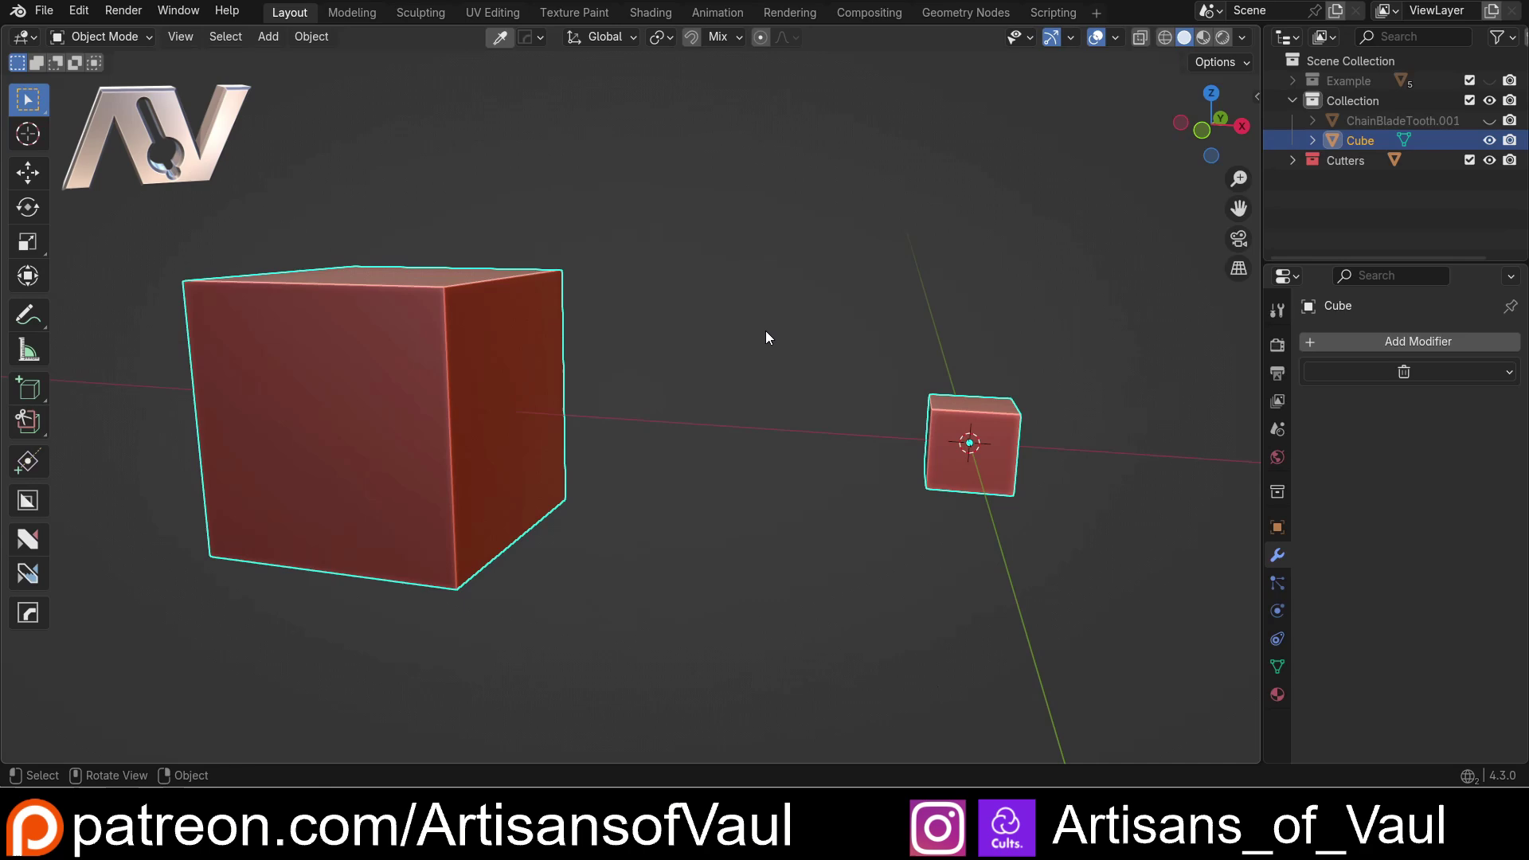
pyautogui.middleClick(807, 241)
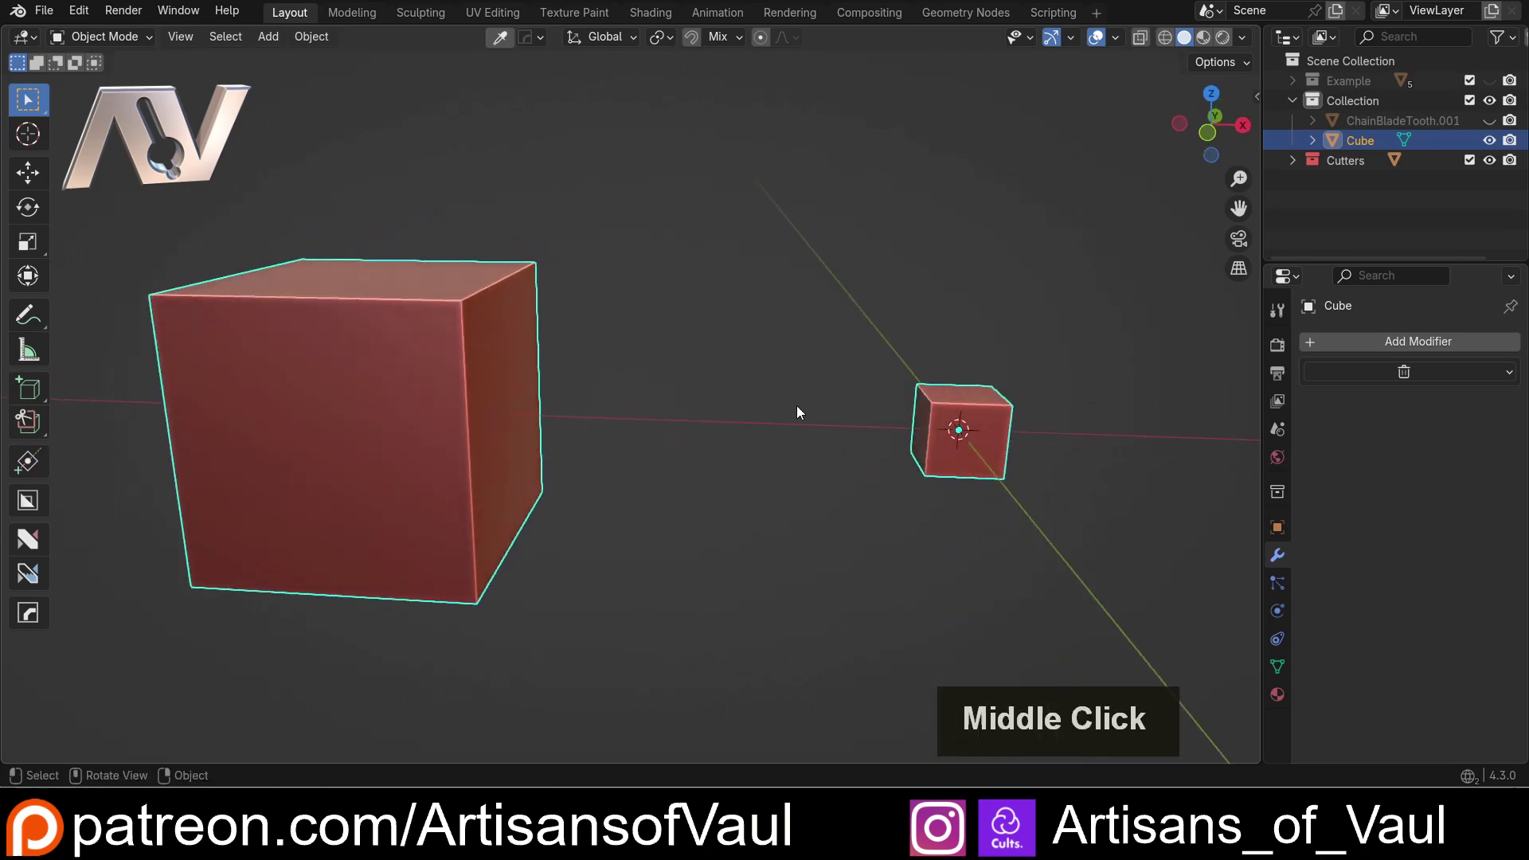
pyautogui.middleClick(789, 494)
pyautogui.middleClick(799, 478)
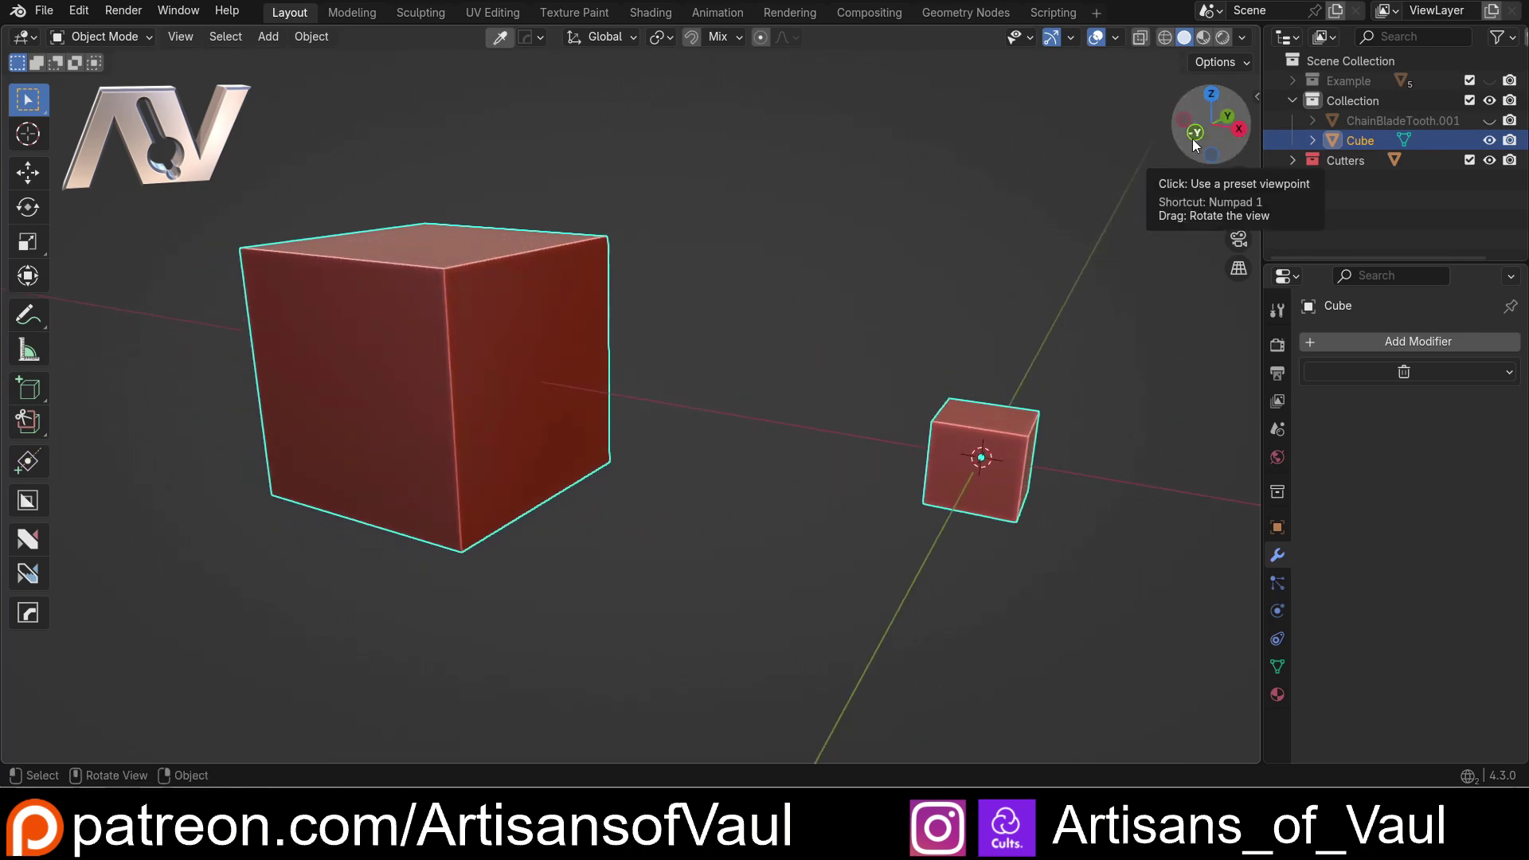
# Step: From front view, annotate the hull outline wrapping from the large cube to the small one
pyautogui.click(1198, 142)
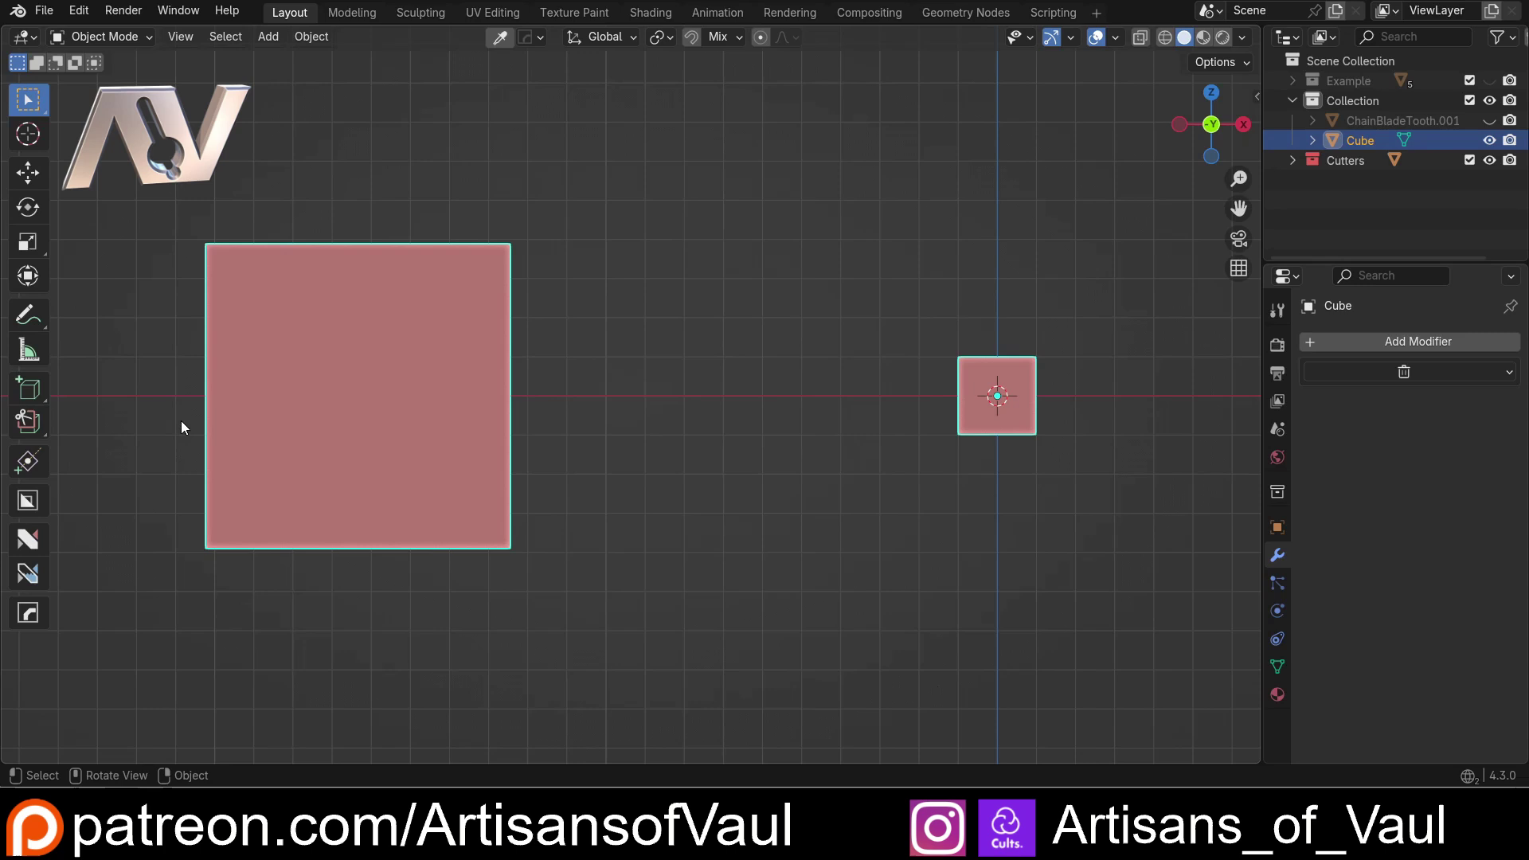
pyautogui.press('d')
pyautogui.click(206, 423)
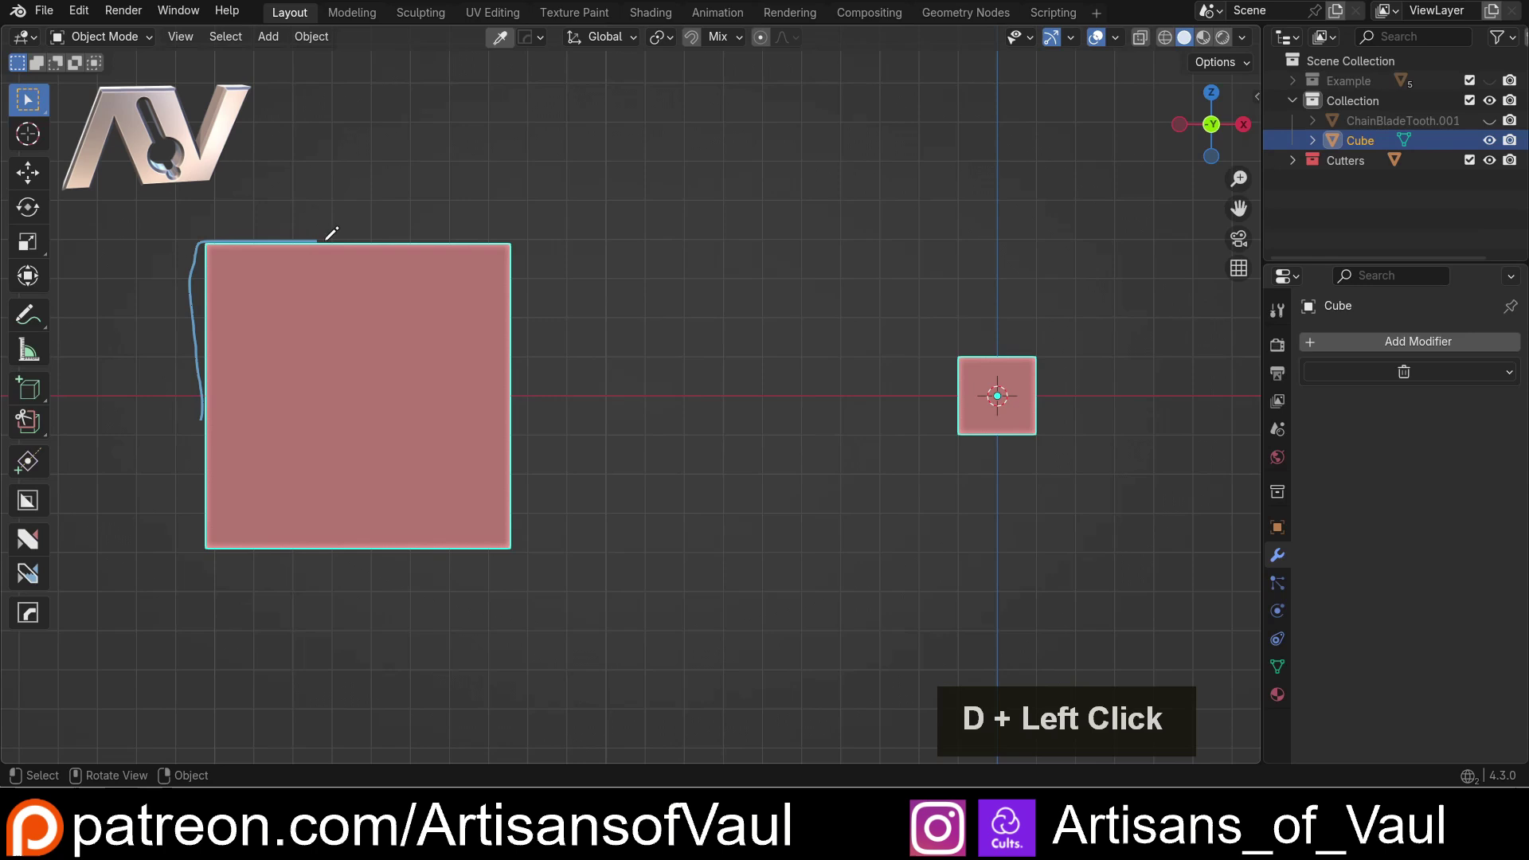
pyautogui.click(512, 243)
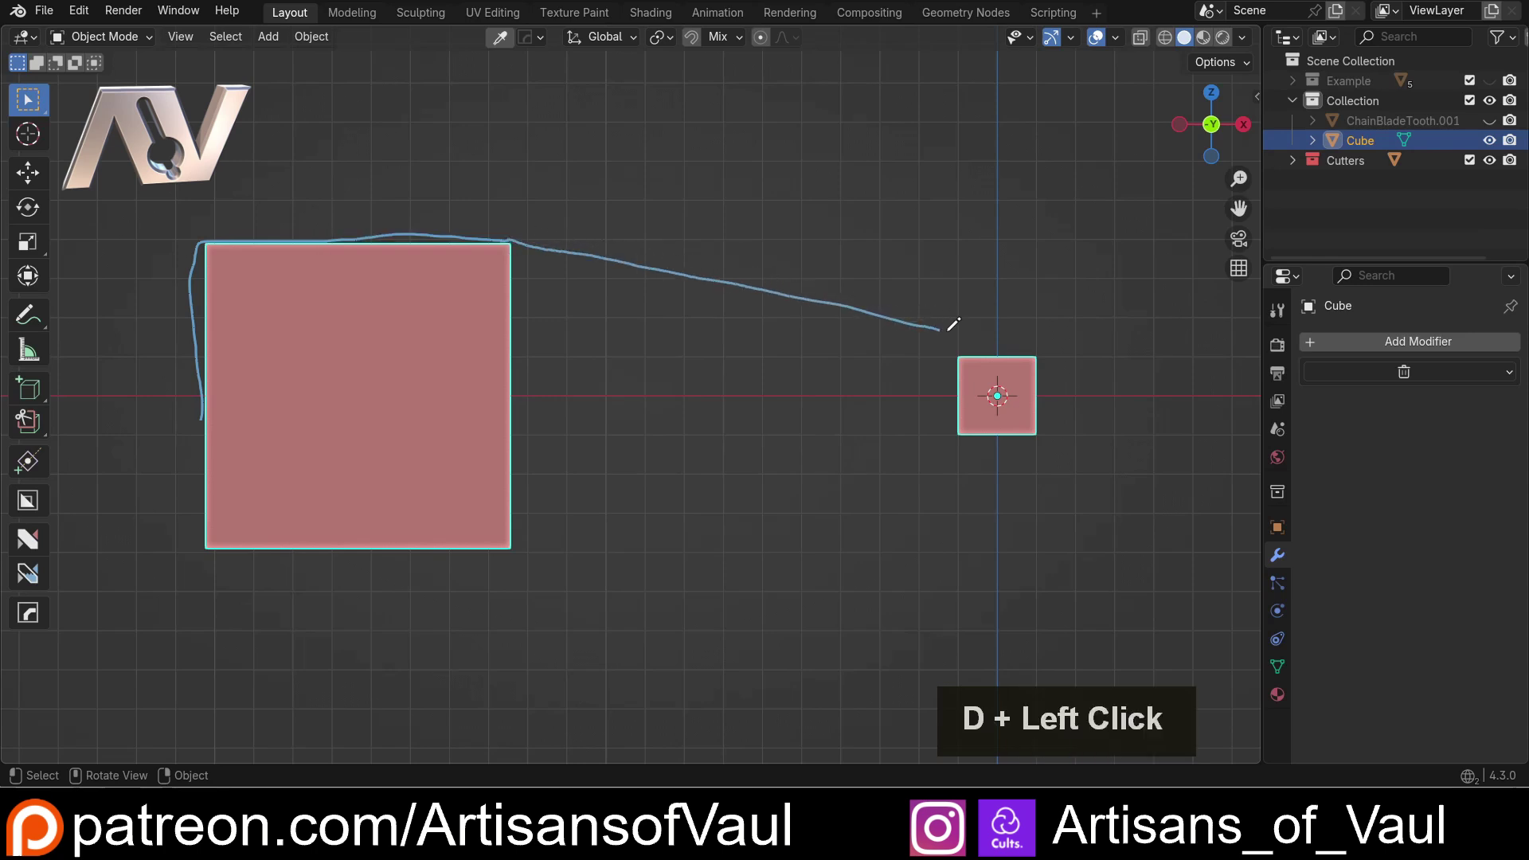
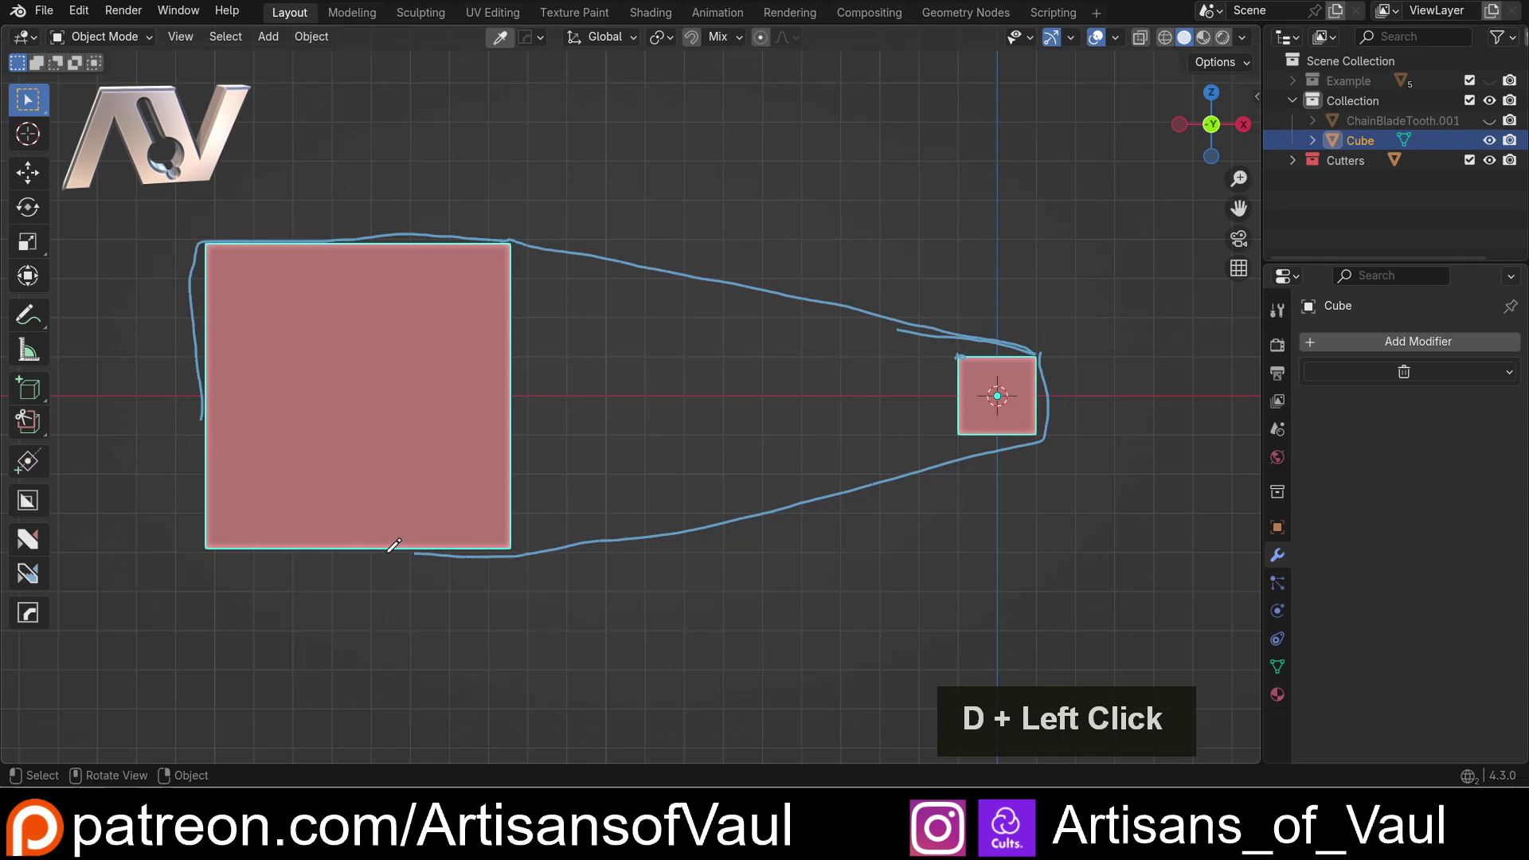
# Step: Undo back to two separate objects, Cube and Cube.001, and return to a perspective view
pyautogui.press('ctrl+z')
pyautogui.middleClick(664, 332)
pyautogui.scroll(-3)
pyautogui.middleClick(733, 391)
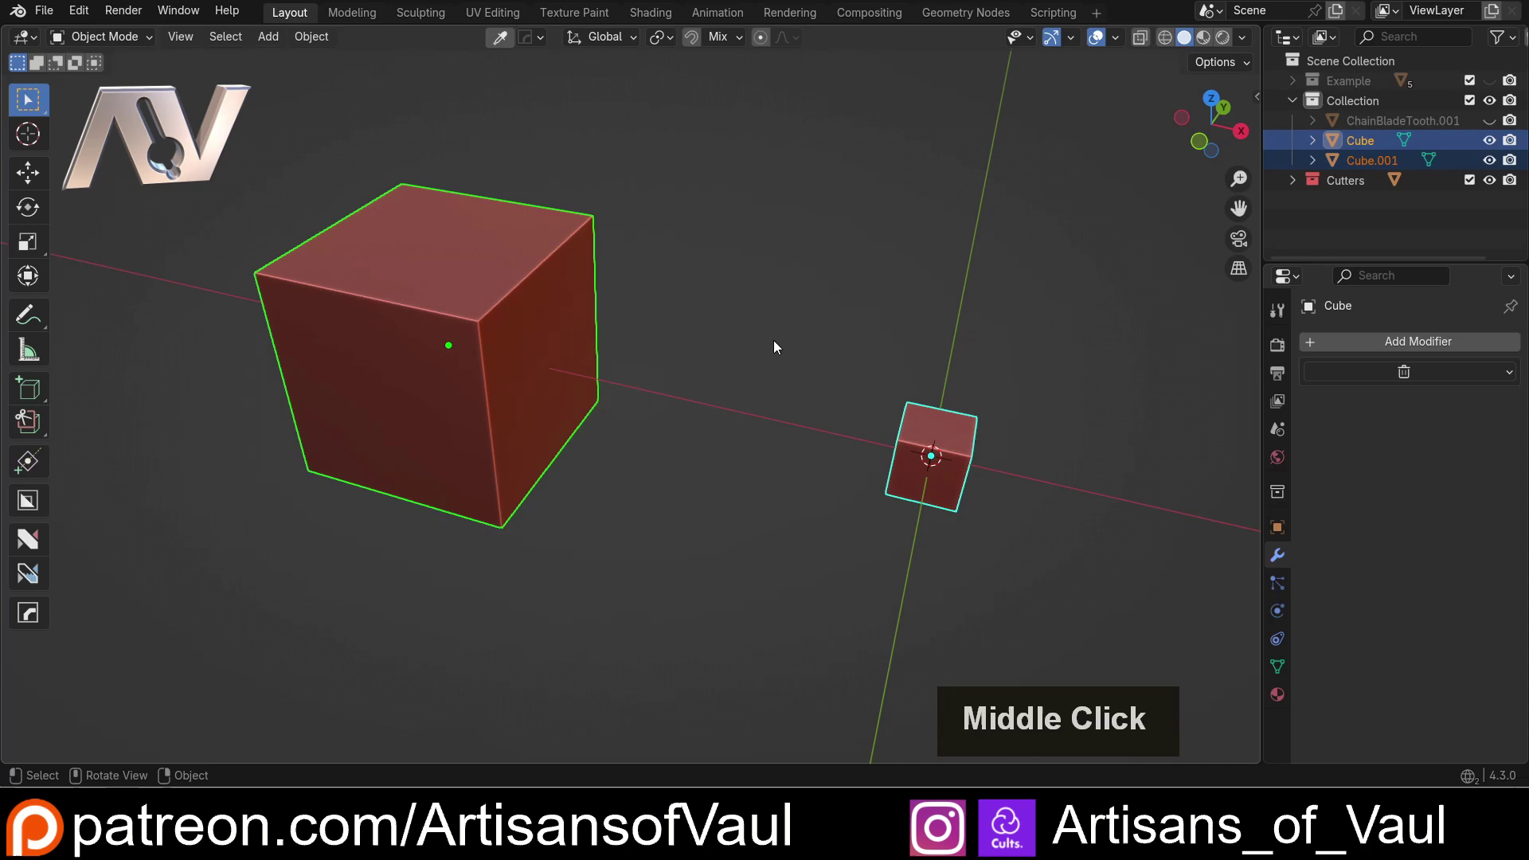
# Step: Join both cubes into Cube.001, run Convex Hull in Edit Mode with Delete Unused turned off
pyautogui.click(772, 338)
pyautogui.doubleClick(552, 378)
pyautogui.press('ctrl+j')
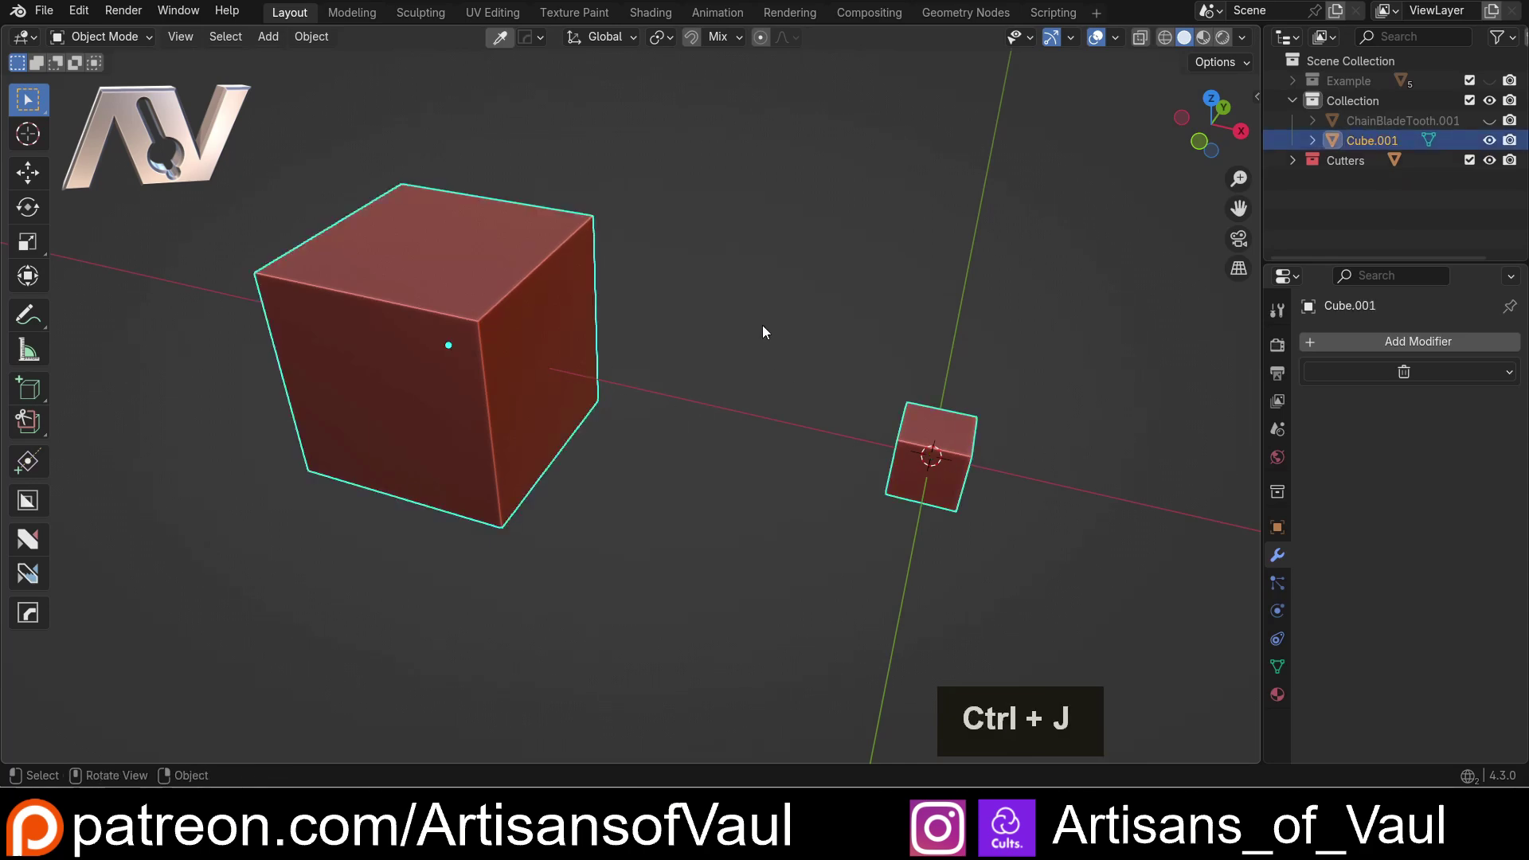
pyautogui.press('Tab')
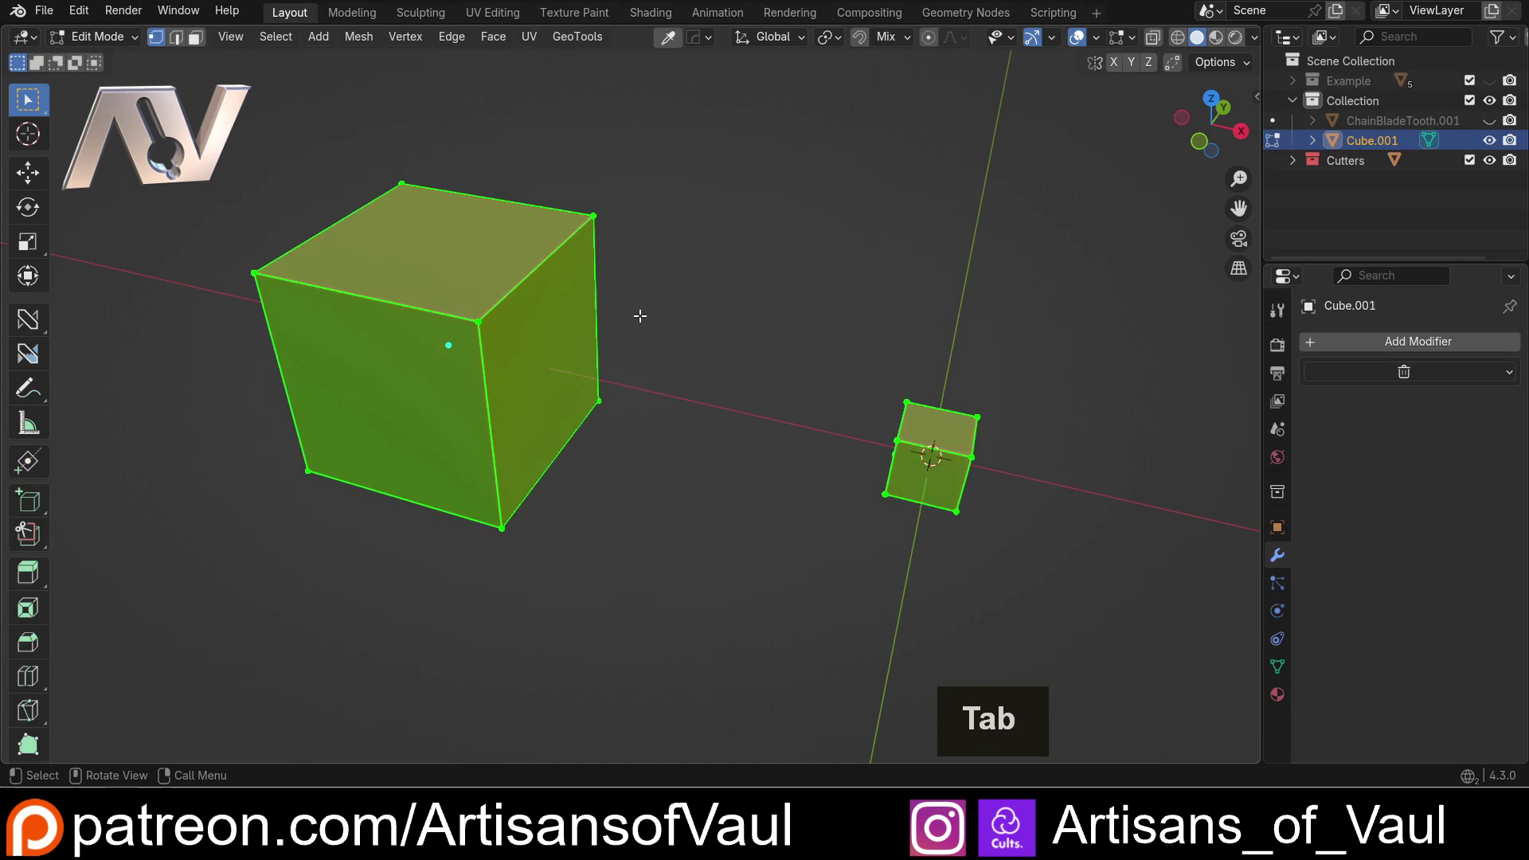
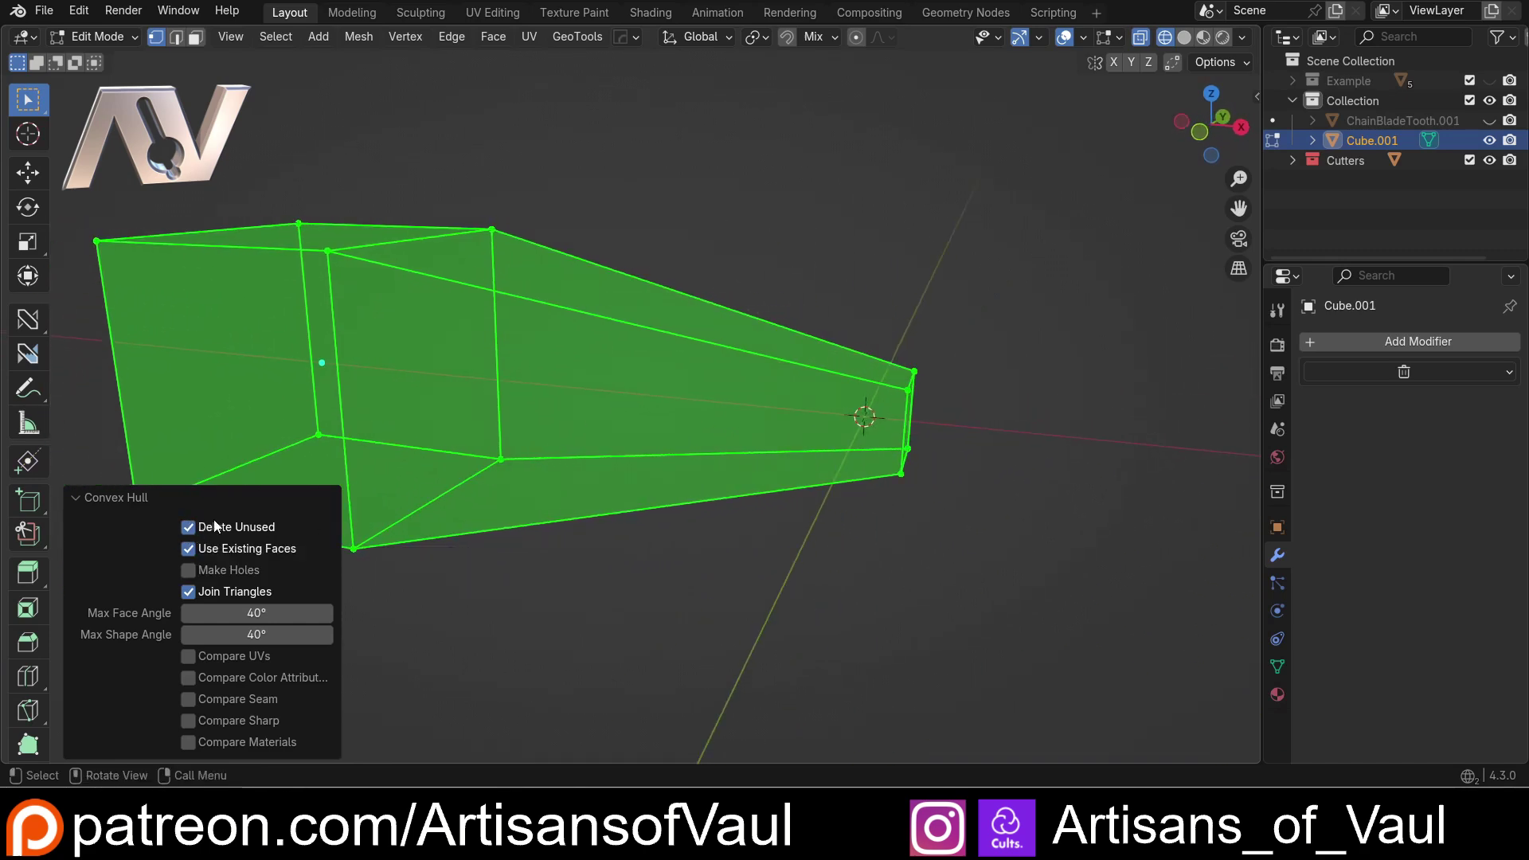
pyautogui.click(200, 535)
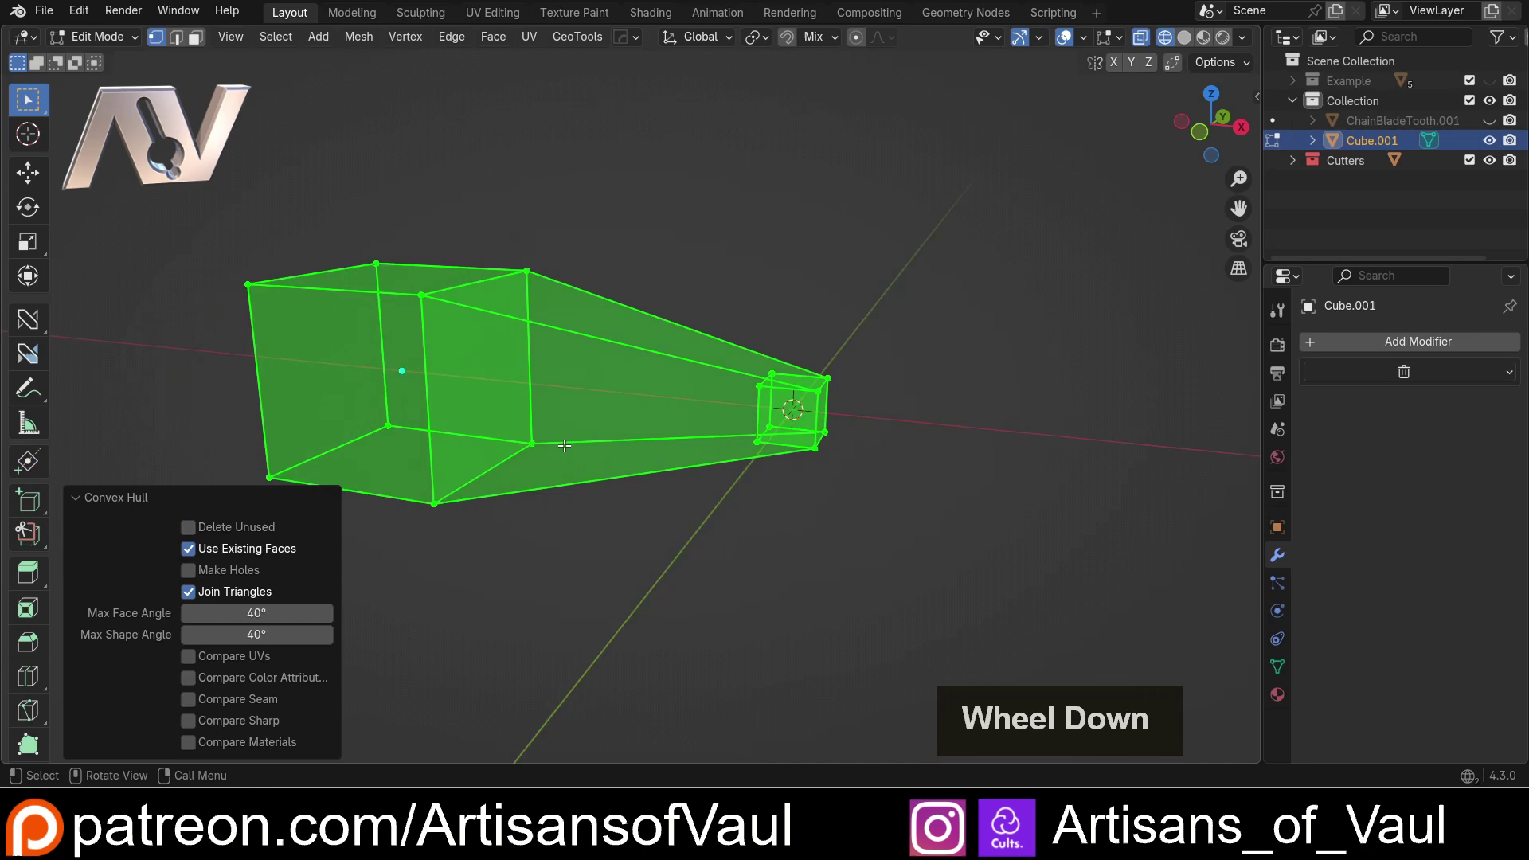
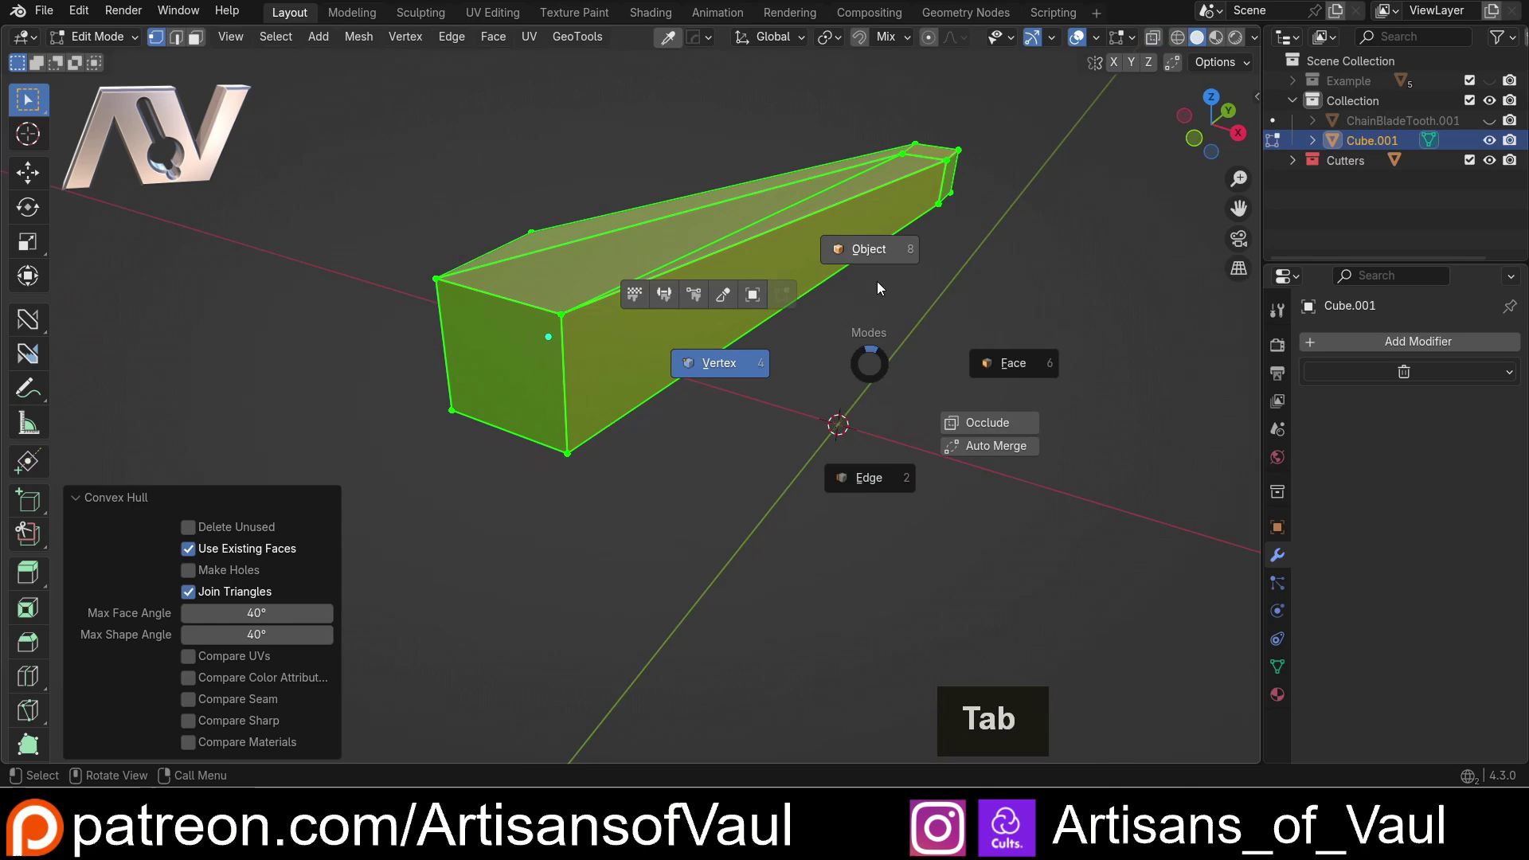
# Step: Orbit and zoom around the hull-wrapped tapered bar to inspect it as a solid
pyautogui.scroll(-3)
pyautogui.middleClick(739, 300)
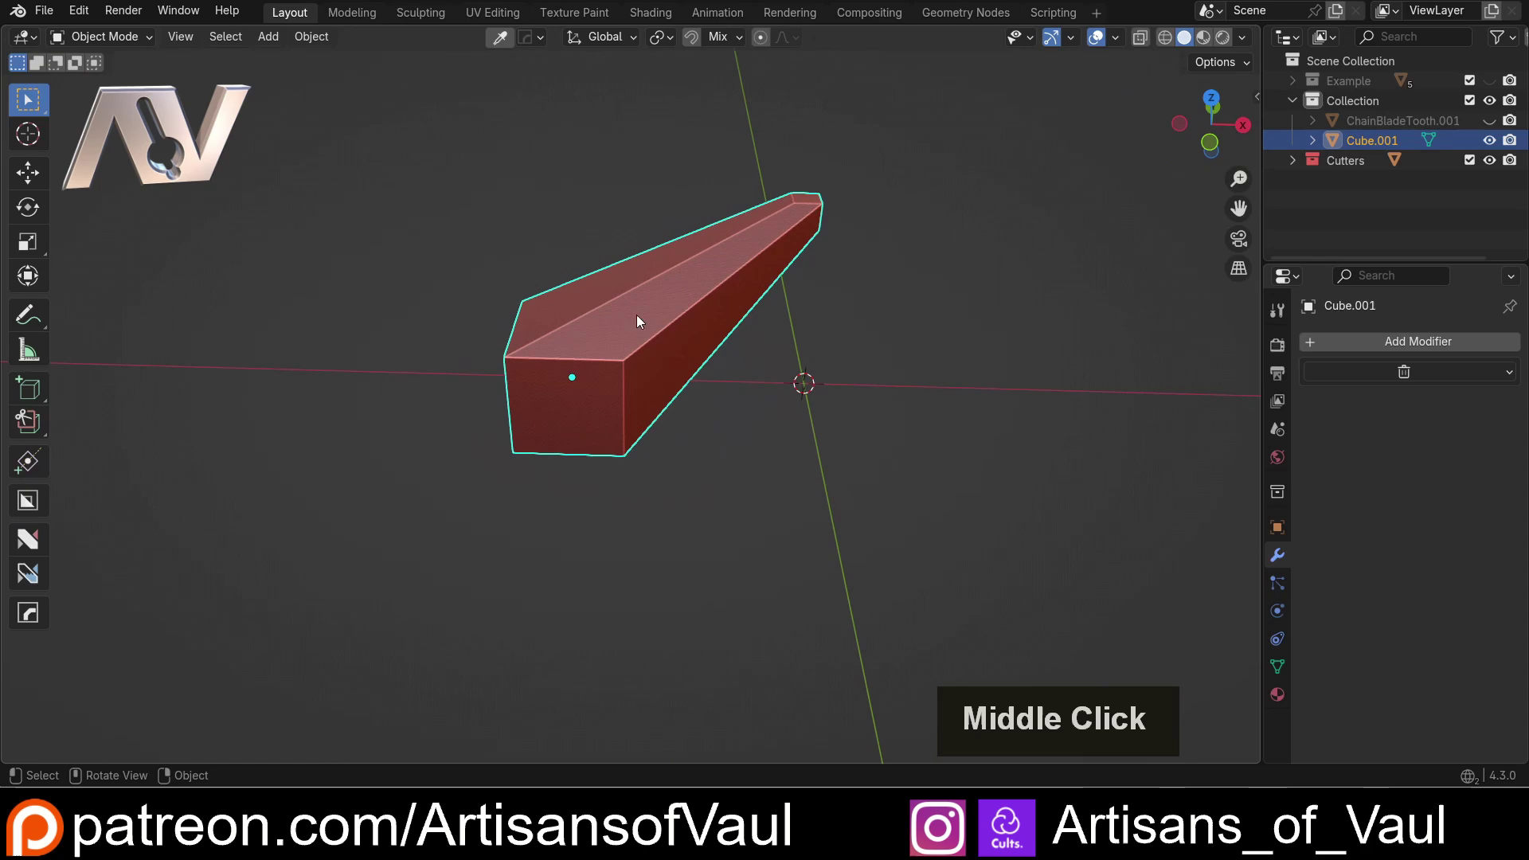
pyautogui.scroll(3)
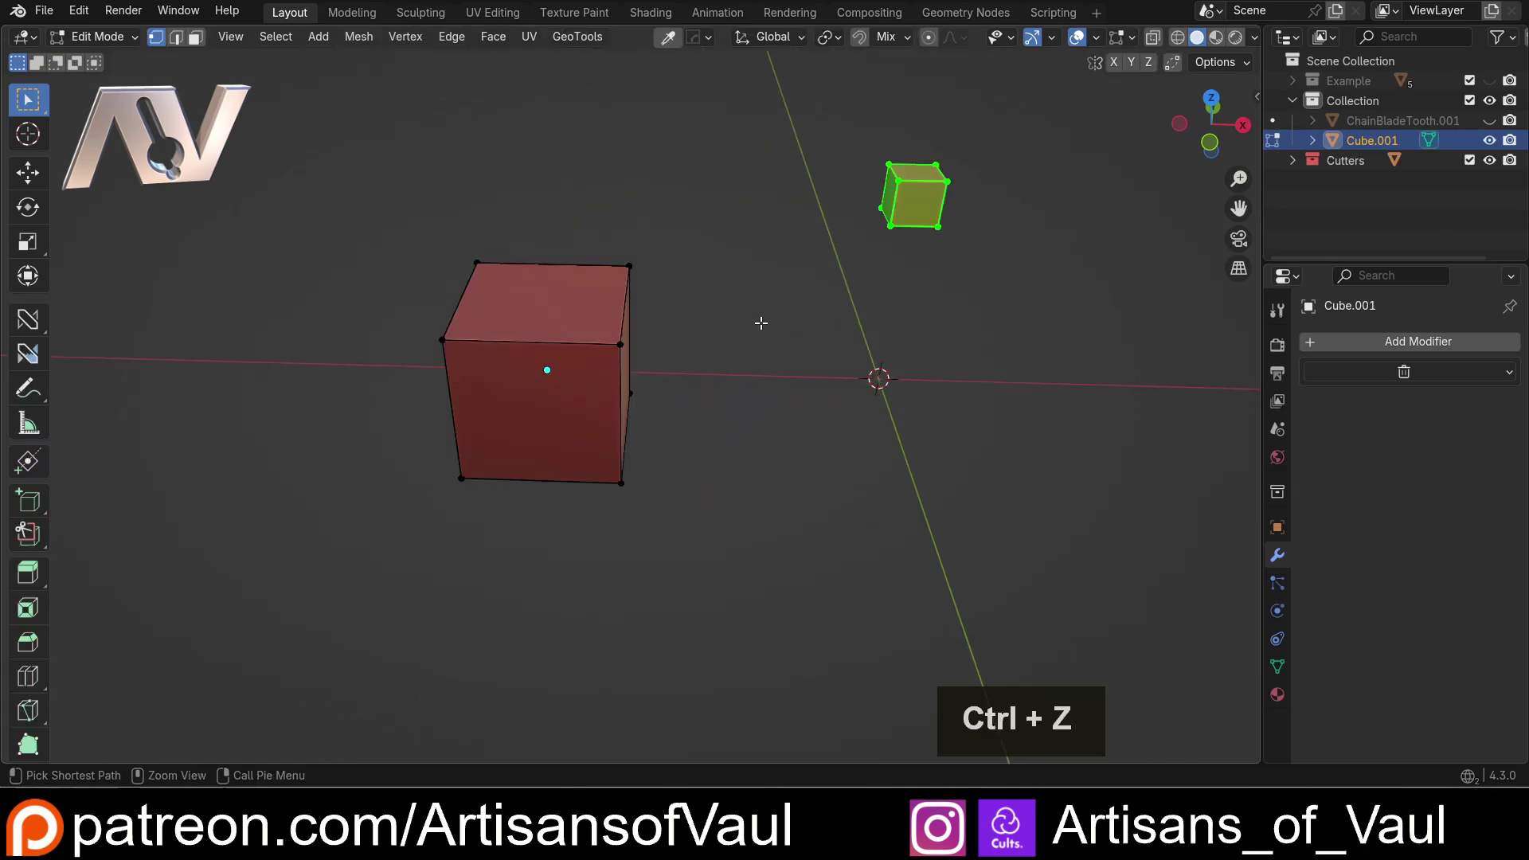
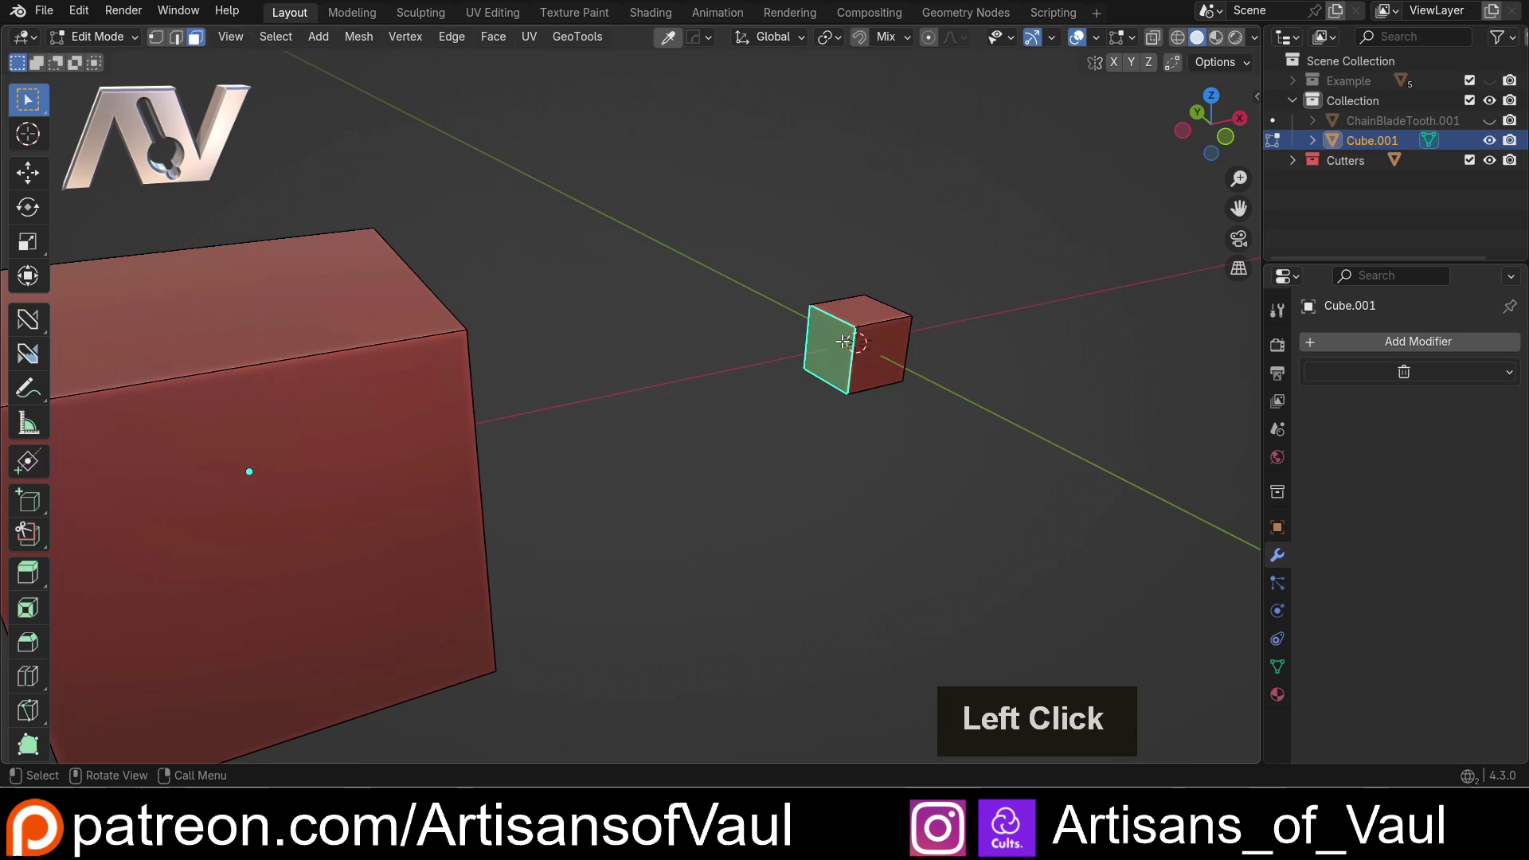
# Step: Delete a small-cube face, select all and run Convex Hull to form a tapered bar
pyautogui.press('x')
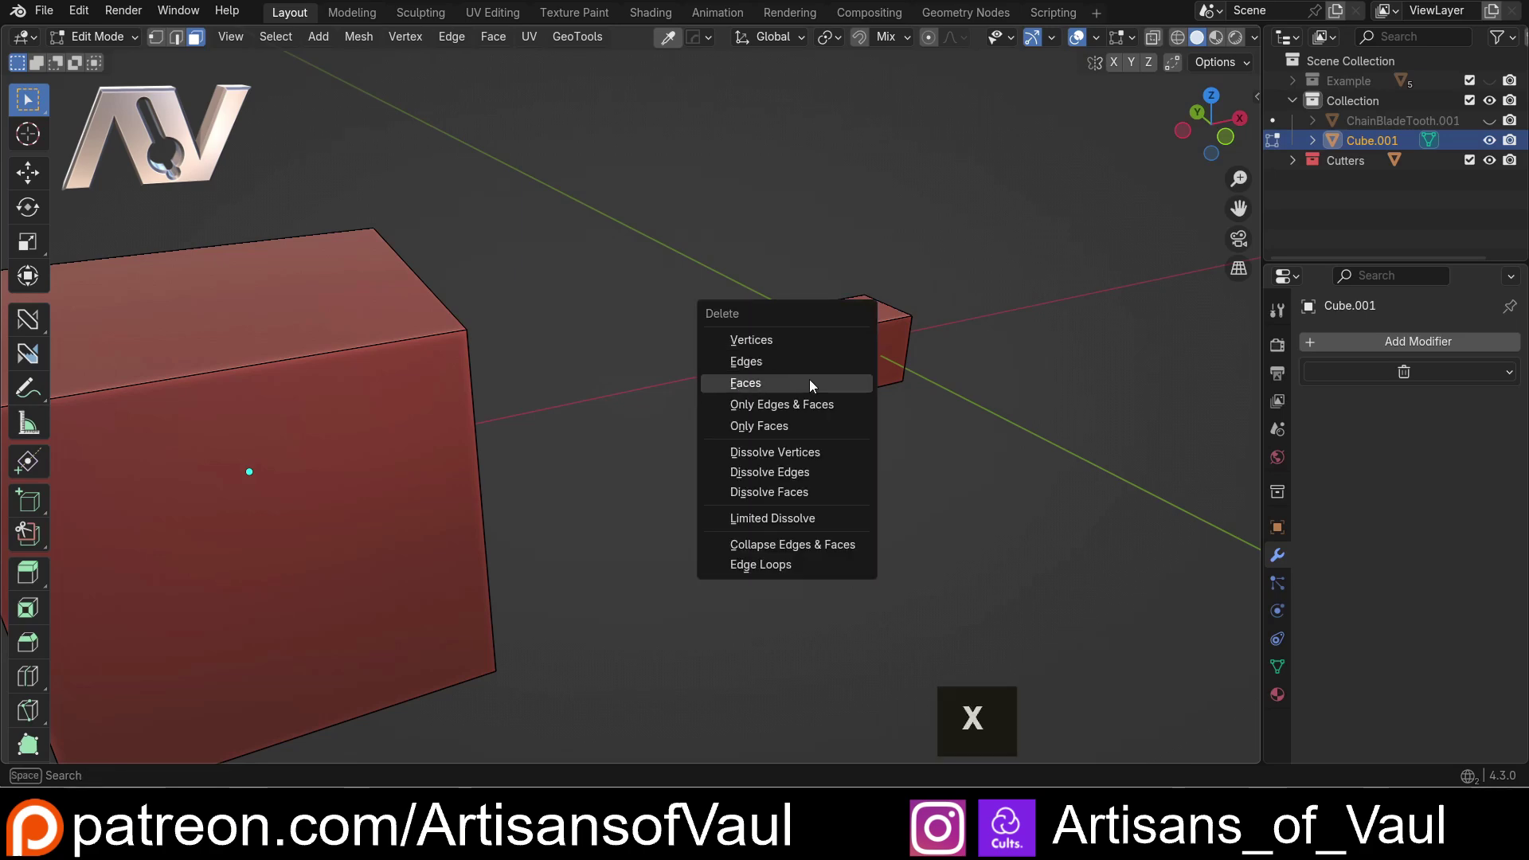
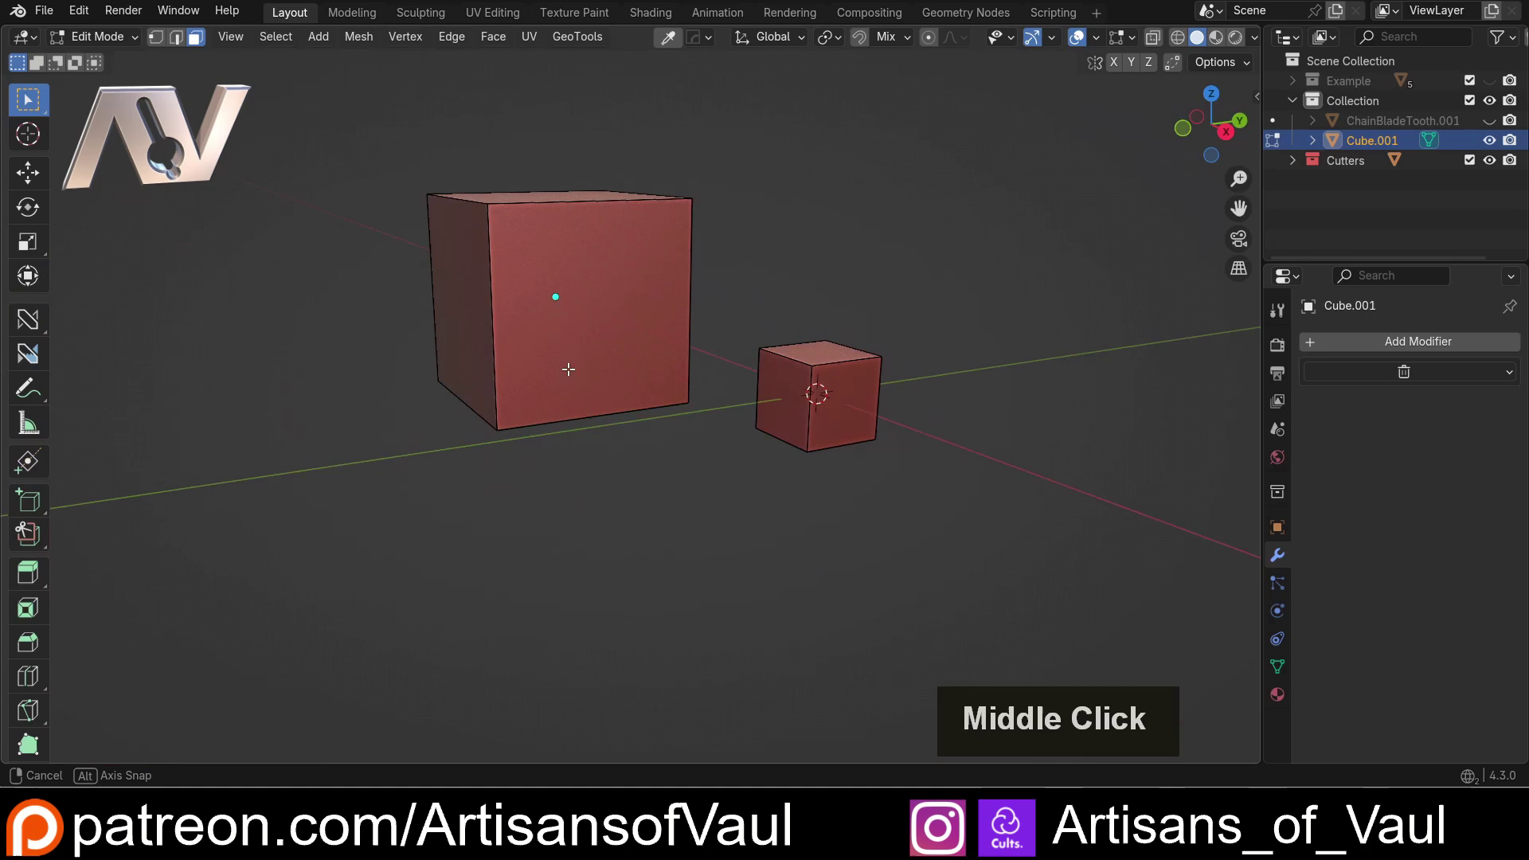
pyautogui.press('a')
pyautogui.click(380, 47)
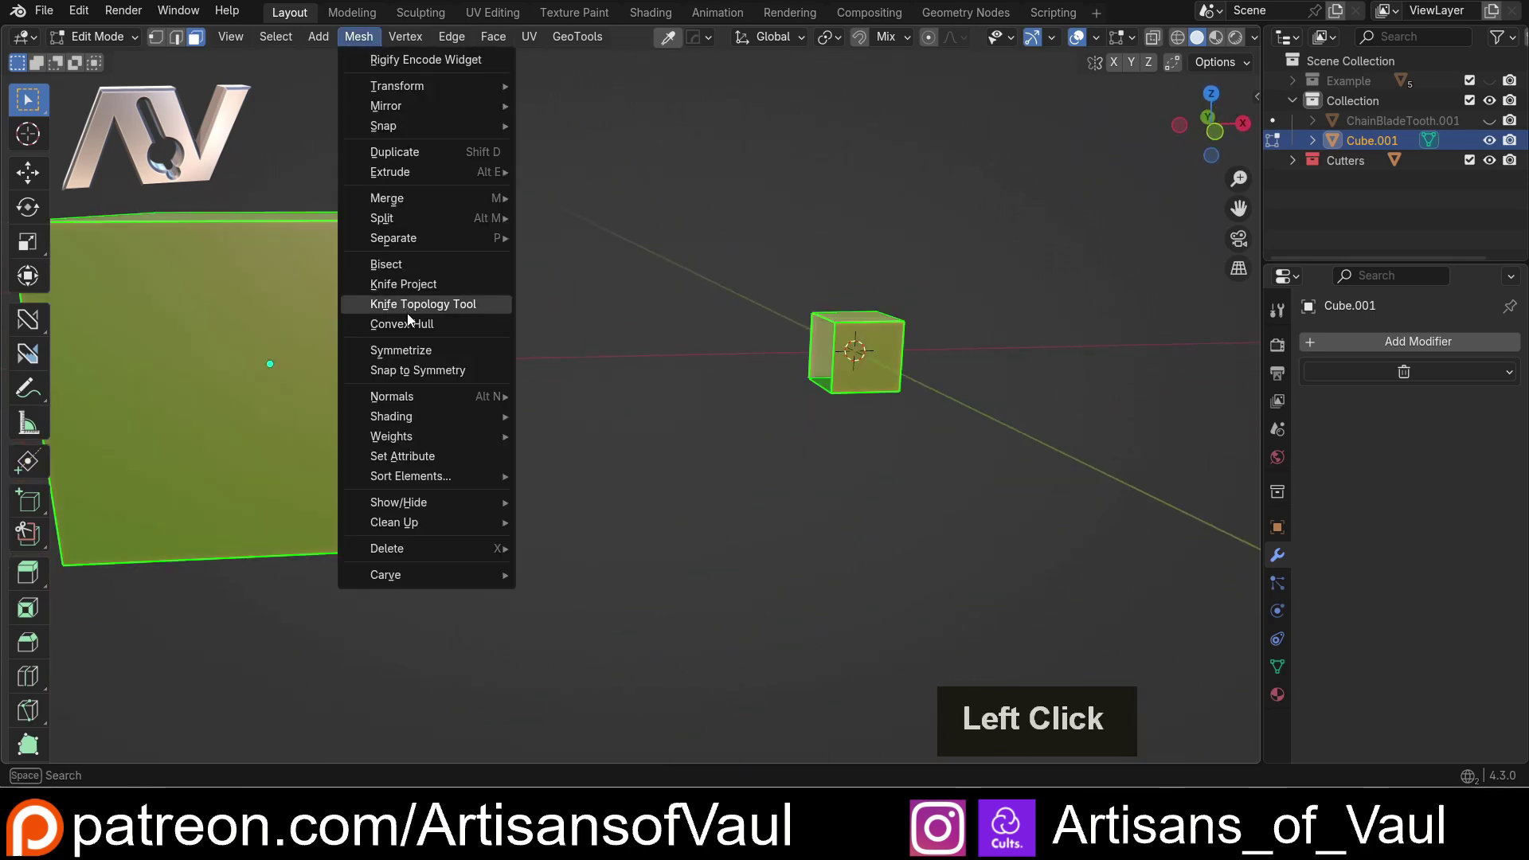
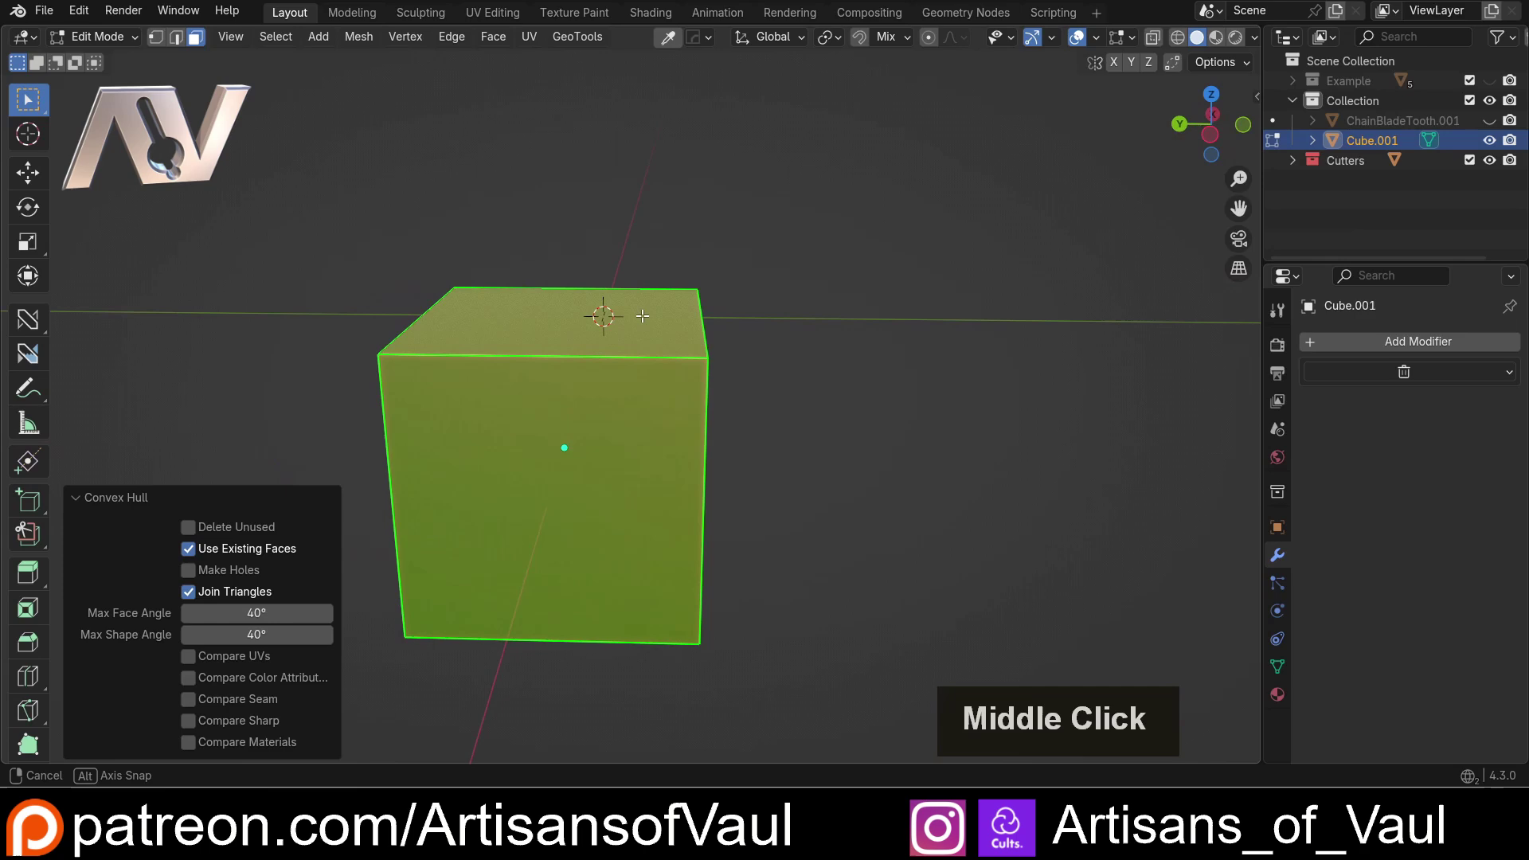
pyautogui.press('shift+z')
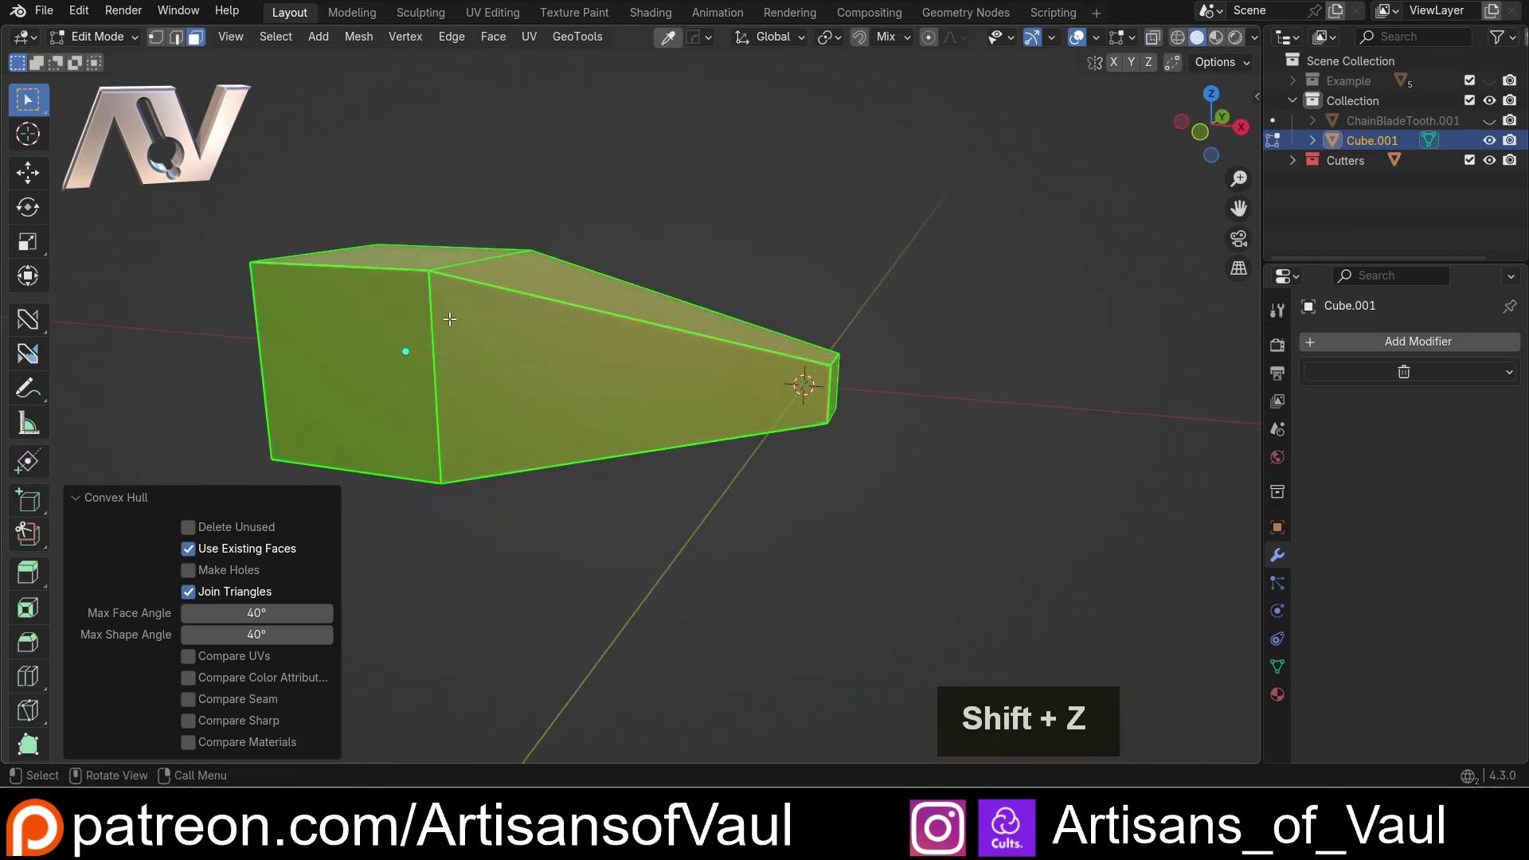
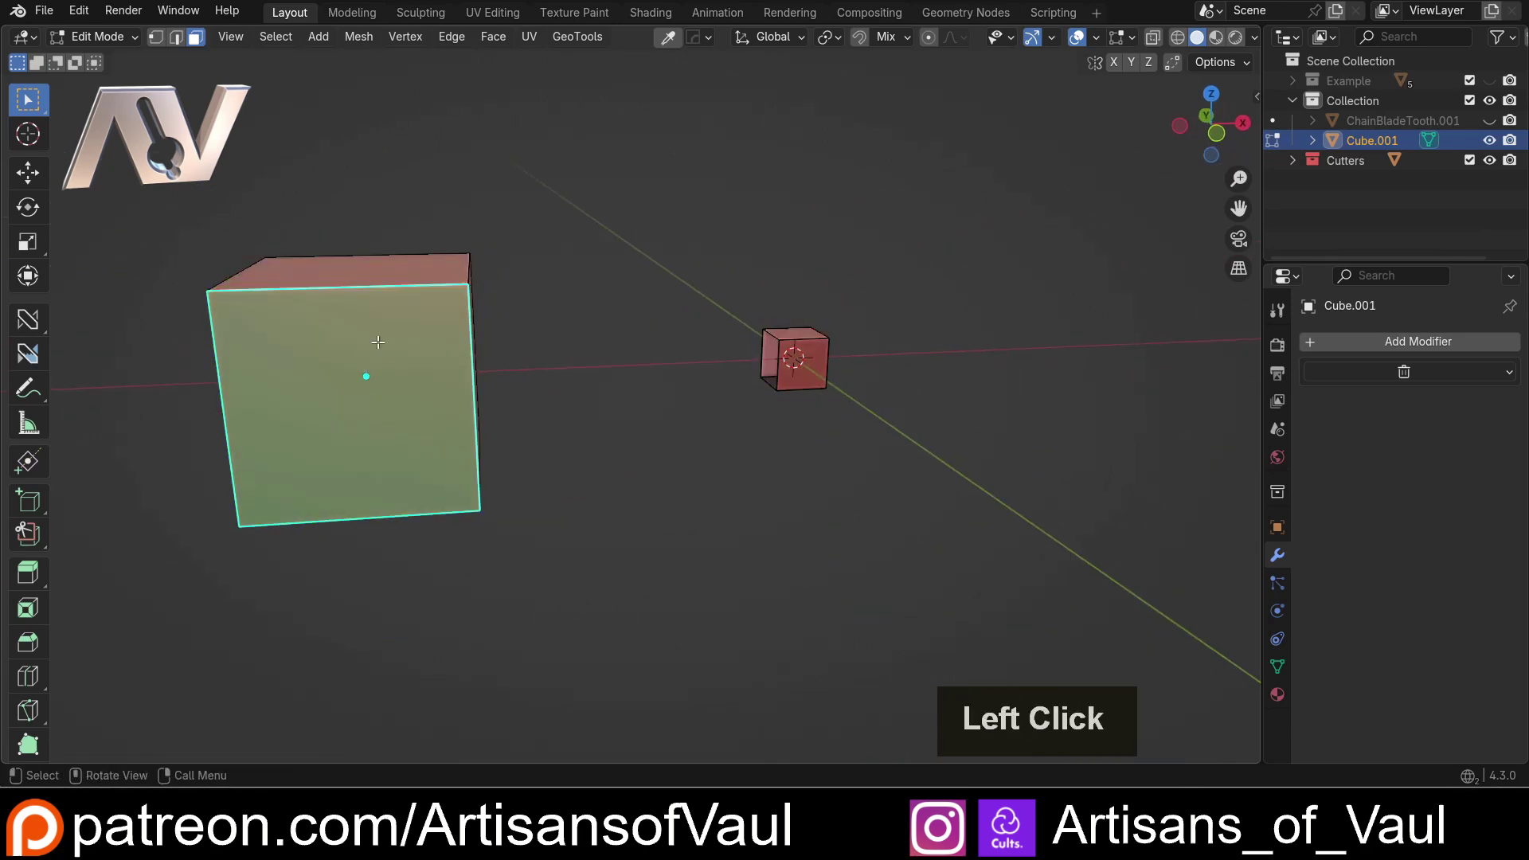
# Step: Delete the large cube's vertices so only the small cube remains, returning to Object Mode
pyautogui.press('Delete')
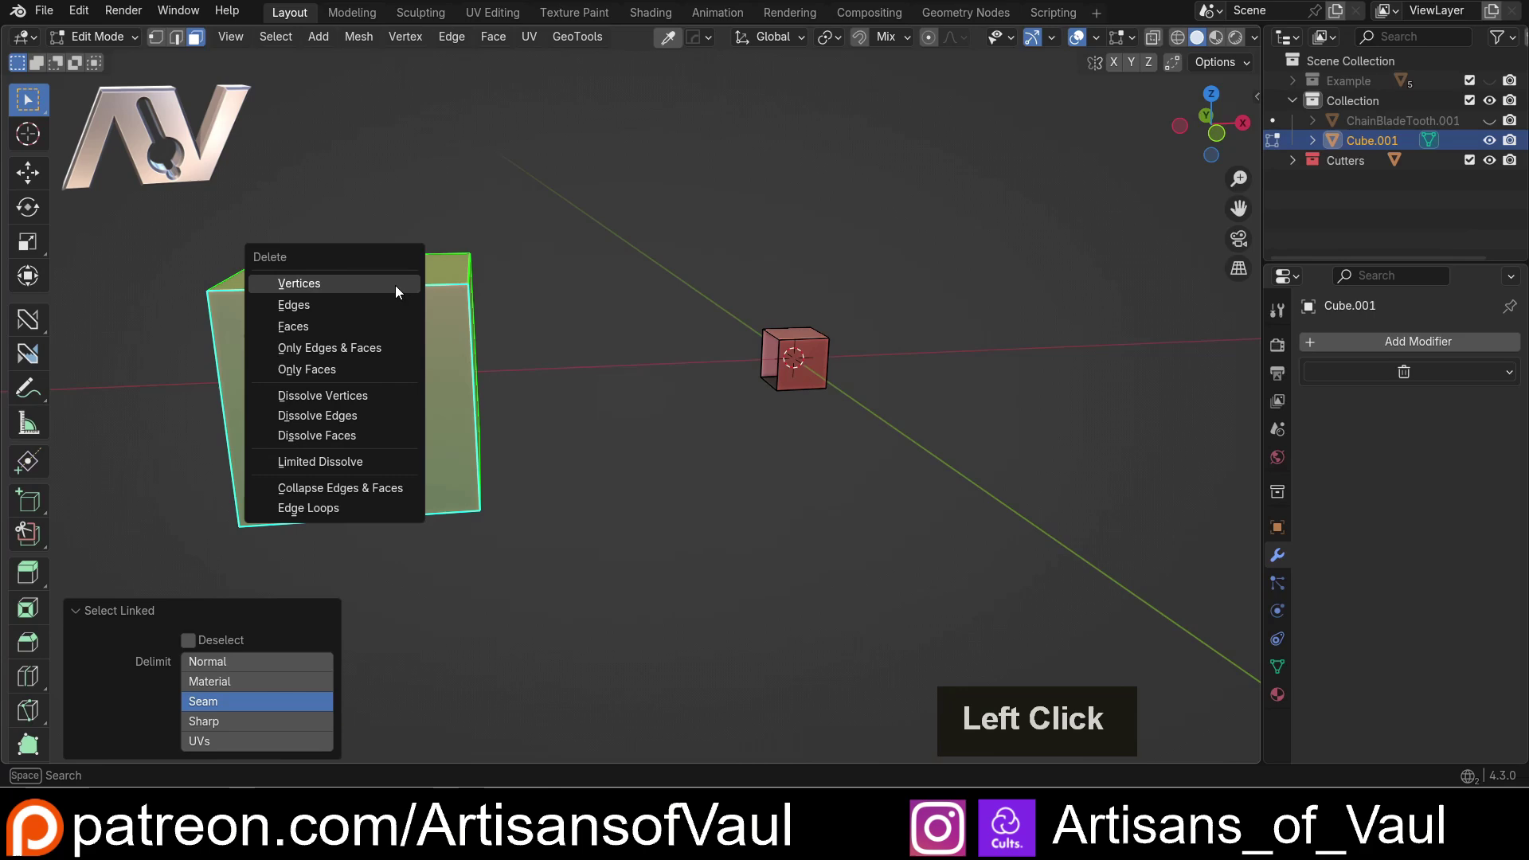
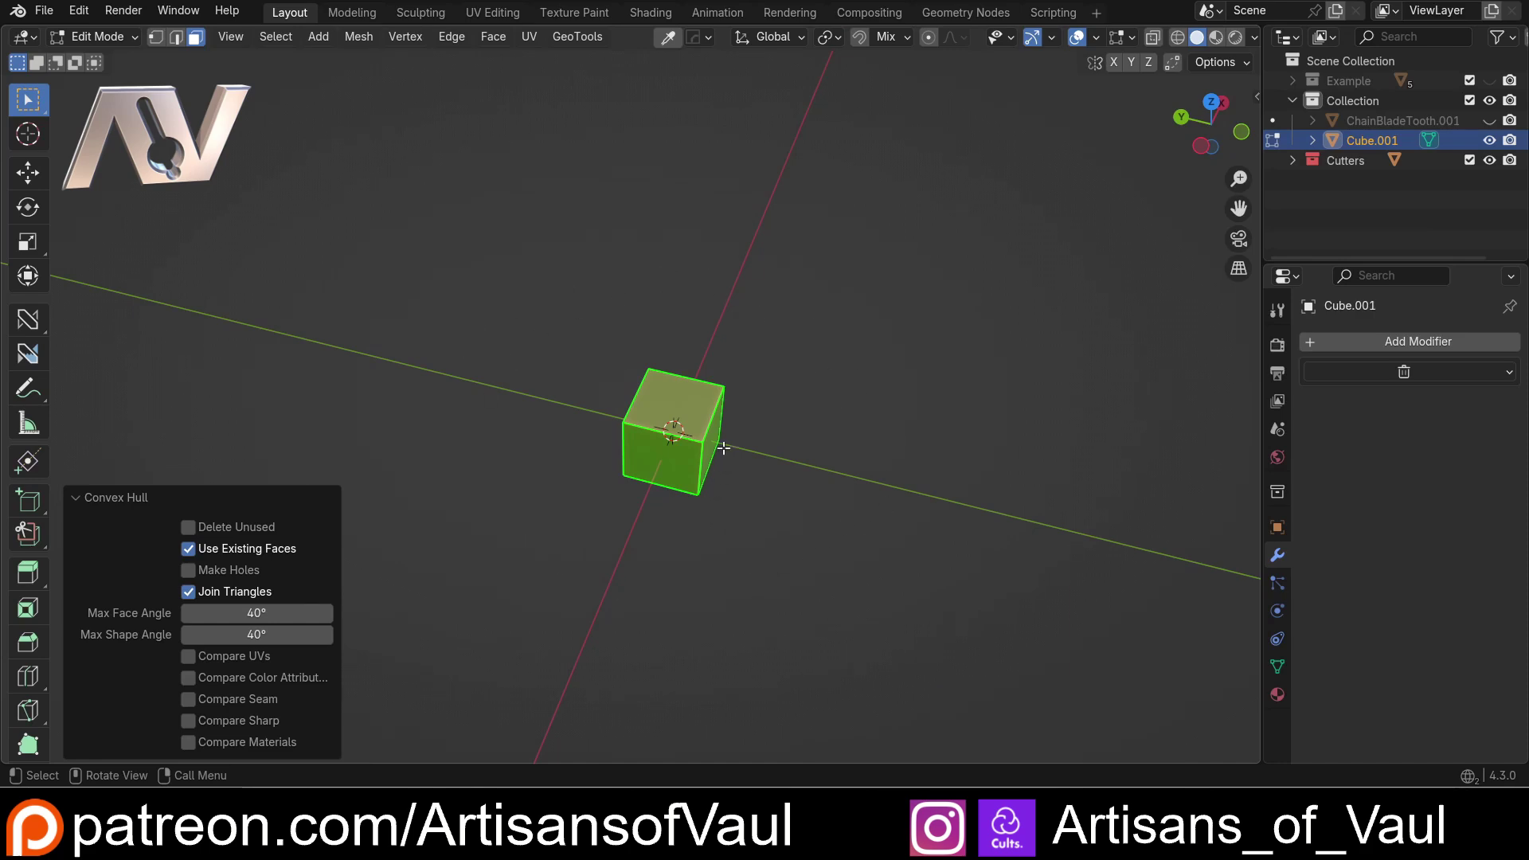
pyautogui.press('Tab')
pyautogui.middleClick(846, 438)
# Step: Add a quad sphere and scale it up to about 6.46
pyautogui.click(666, 402)
pyautogui.press('shift+a')
pyautogui.click(735, 356)
pyautogui.scroll(-3)
pyautogui.press('s')
pyautogui.click(18, 484)
# Step: Duplicate the sphere as Cube.005 and move the copy along the Y axis
pyautogui.scroll(-3)
pyautogui.middleClick(800, 441)
pyautogui.middleClick(747, 443)
pyautogui.middleClick(737, 442)
pyautogui.middleClick(714, 439)
pyautogui.press('shift+d')
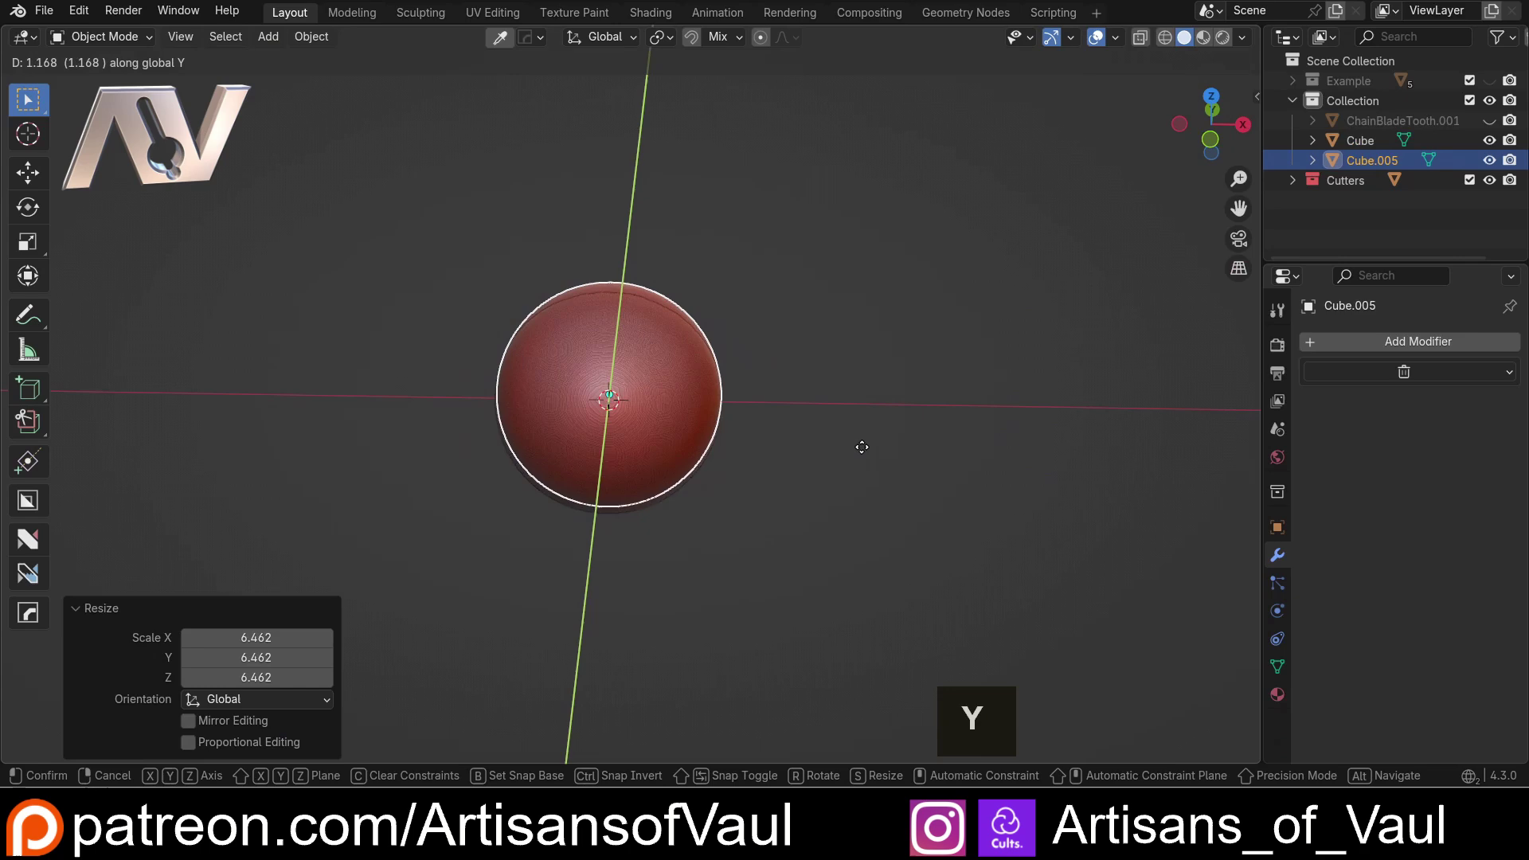
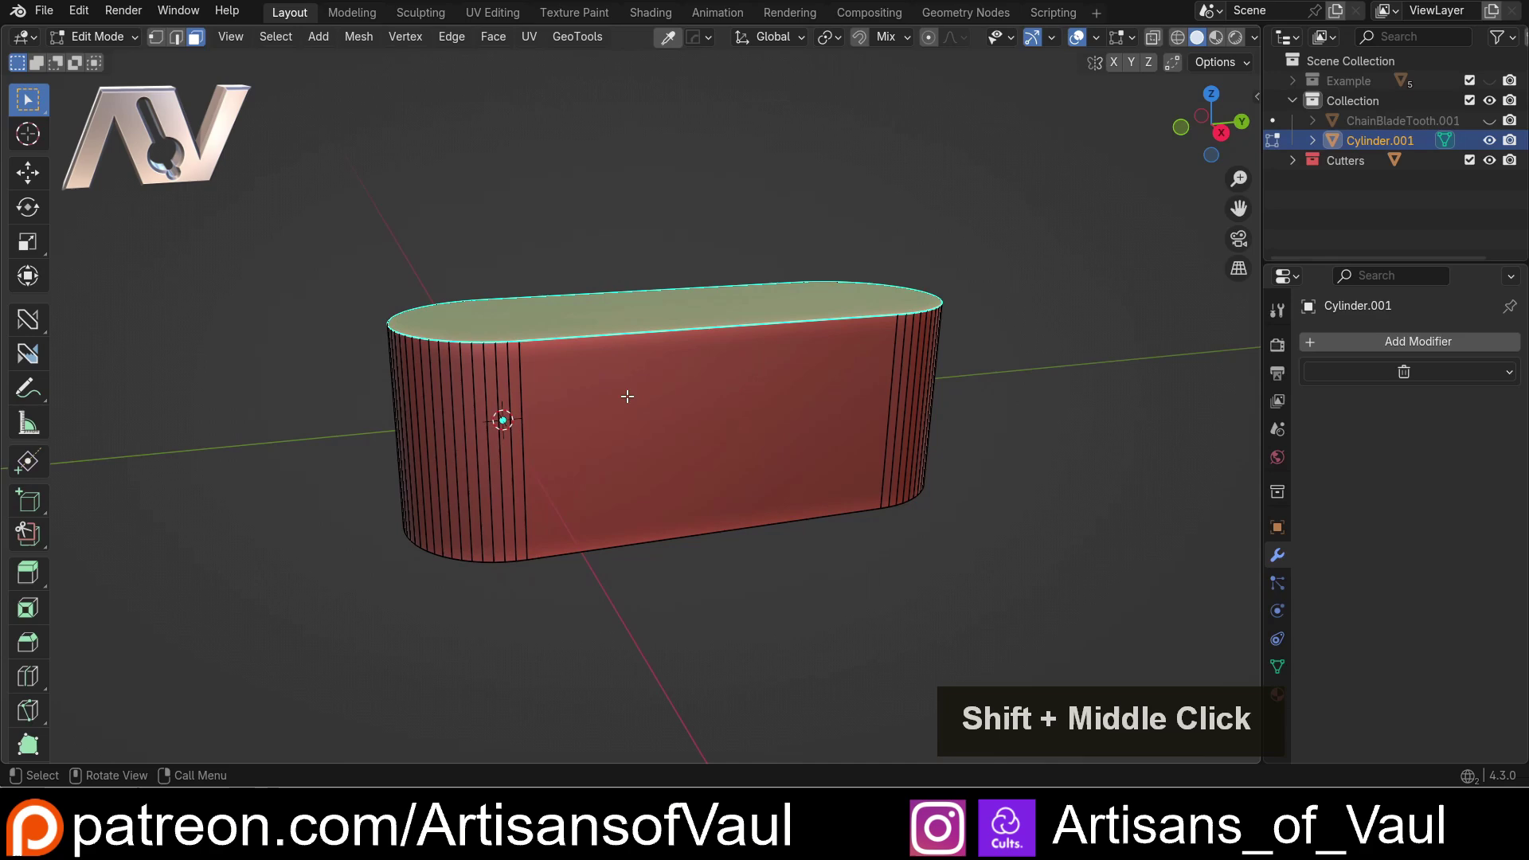
# Step: Select the whole block and run HOps Clean Mesh to dissolve its triangle fans into flat faces
pyautogui.press('ctrl+z')
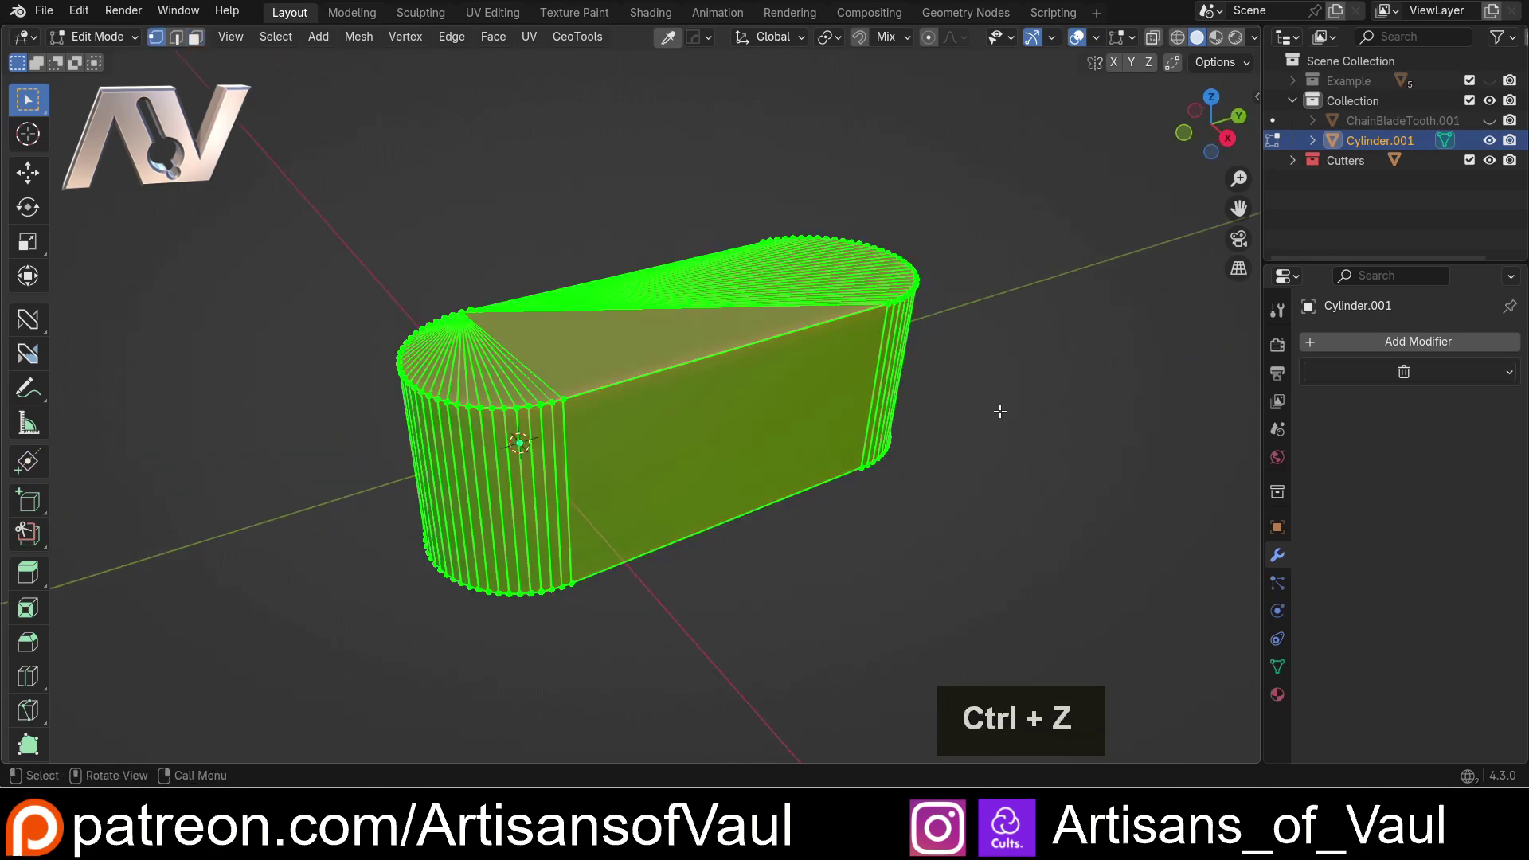
pyautogui.press('q')
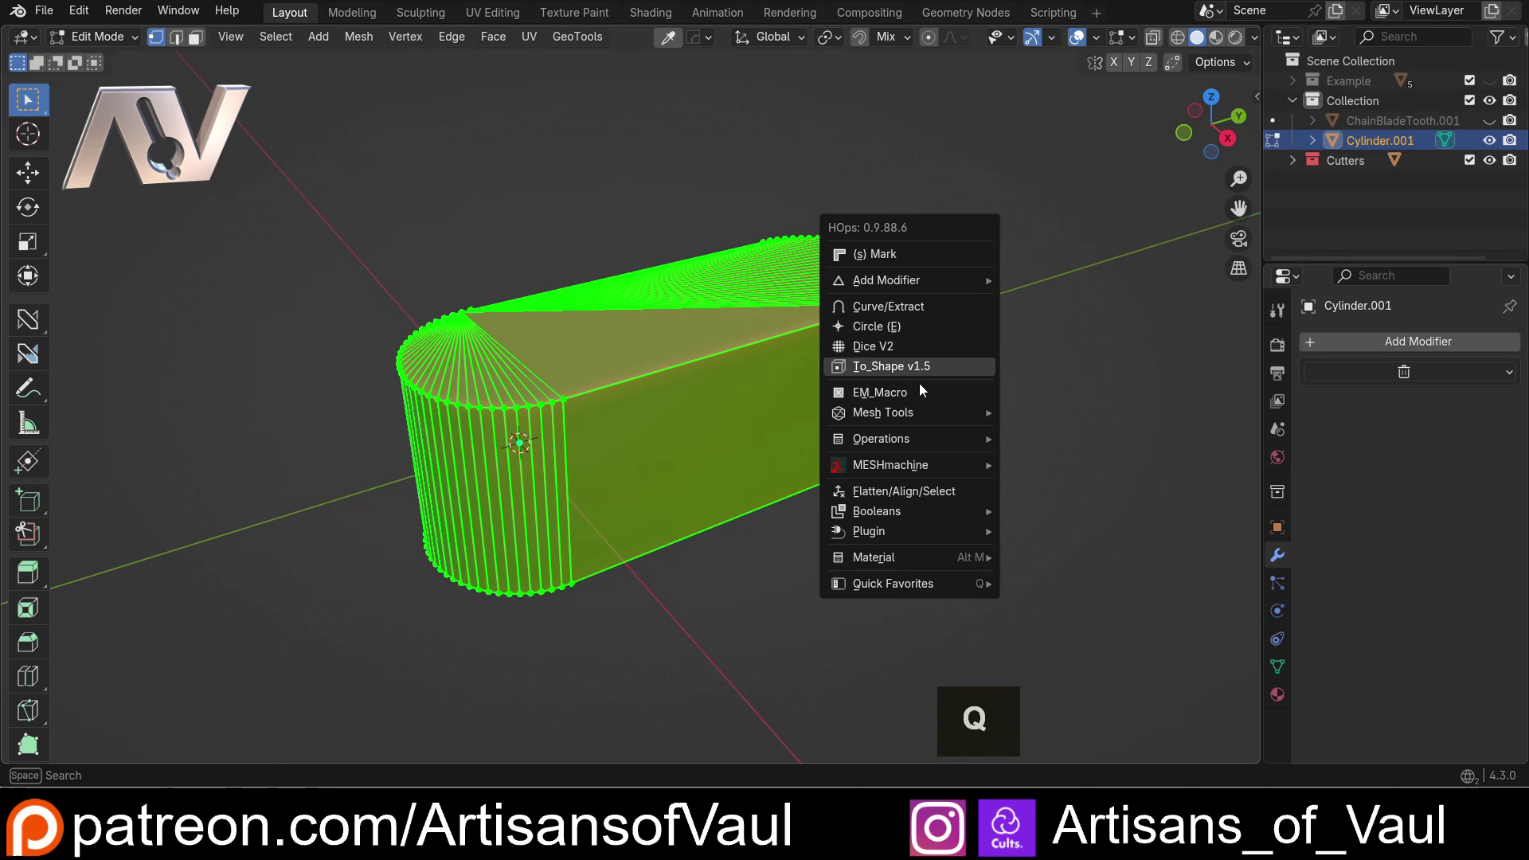
pyautogui.click(1070, 440)
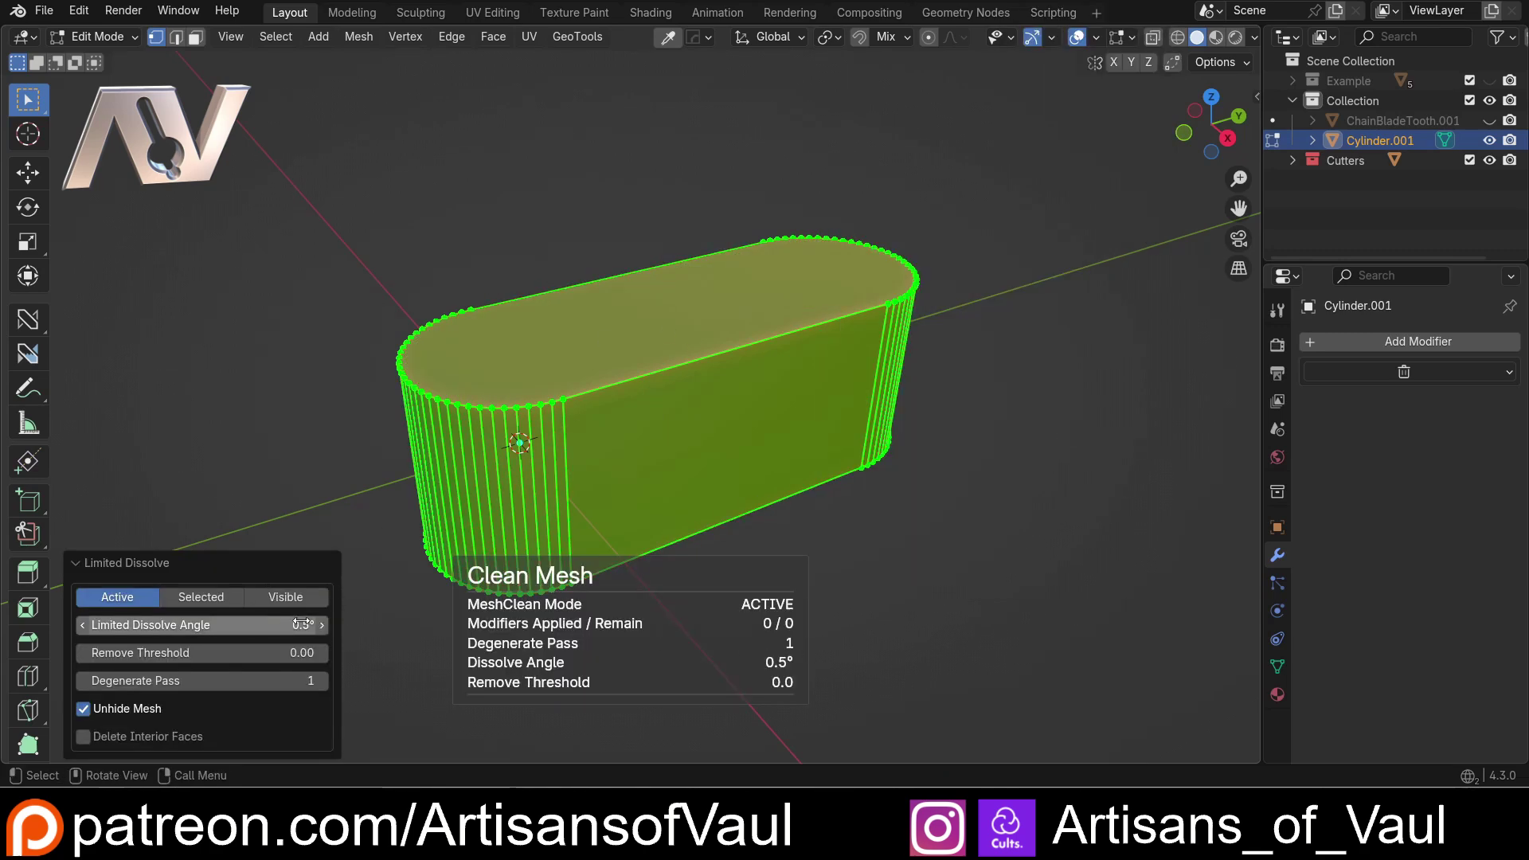
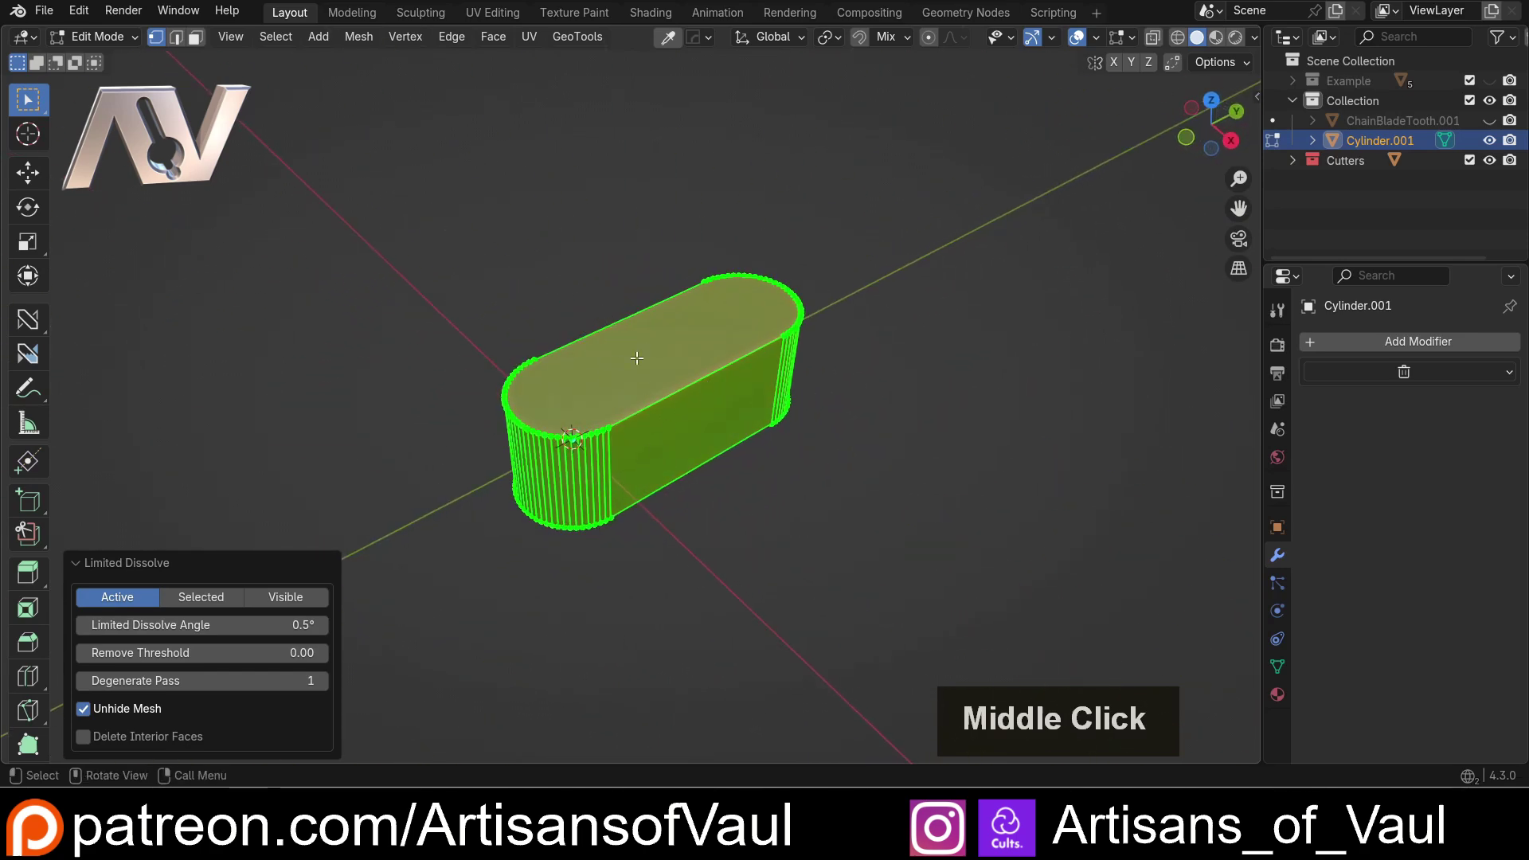
# Step: Back in Object Mode, delete the rounded block Cylinder.001 from the scene
pyautogui.press('Tab')
pyautogui.scroll(-3)
pyautogui.middleClick(651, 309)
pyautogui.scroll(3)
pyautogui.middleClick(842, 458)
pyautogui.middleClick(783, 447)
pyautogui.press('Delete')
pyautogui.scroll(-3)
# Step: Enable the Example collection to show the plate, pins and belt, and look it over
pyautogui.middleClick(919, 426)
pyautogui.click(1492, 86)
pyautogui.scroll(-3)
pyautogui.middleClick(995, 407)
pyautogui.scroll(3)
pyautogui.middleClick(917, 413)
pyautogui.middleClick(806, 396)
pyautogui.middleClick(715, 348)
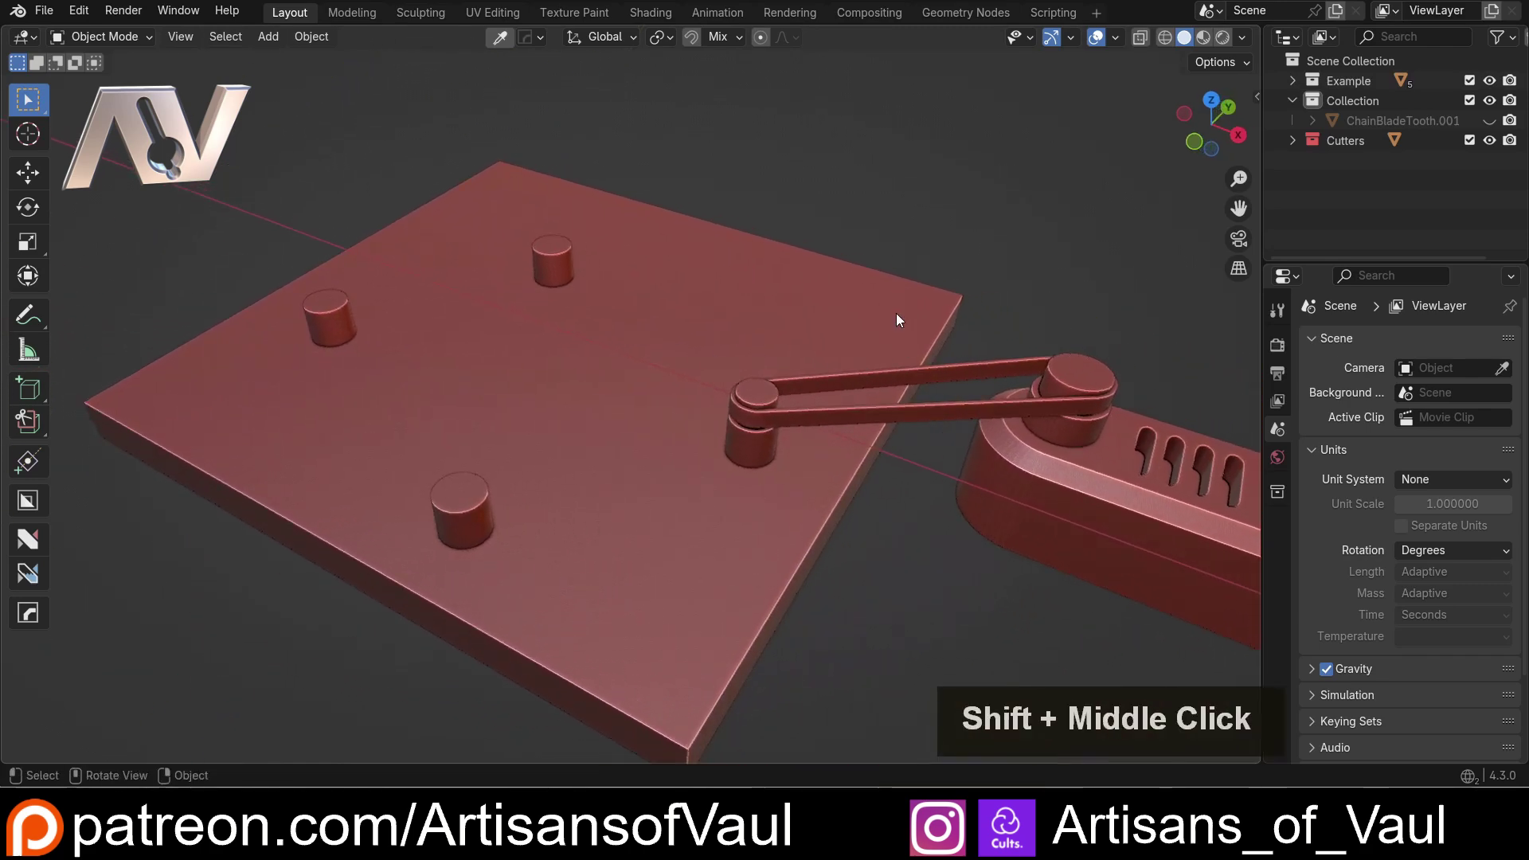
# Step: Inspect the grooved base block and a pin cylinder, revealing Boolean on Cube.003 and Solidify on Cylinder.007
pyautogui.click(1134, 516)
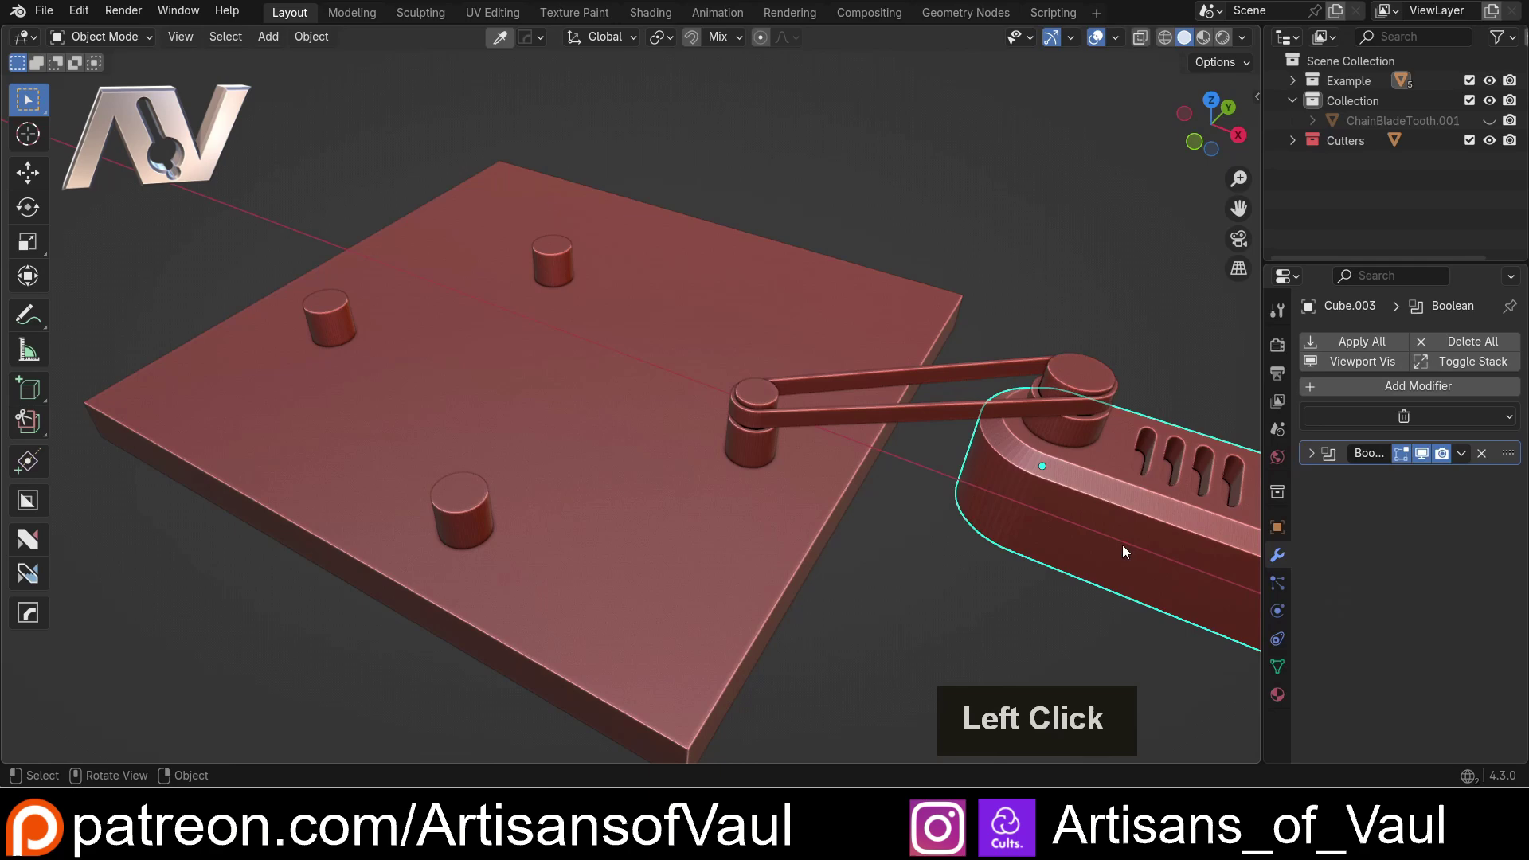
pyautogui.click(1081, 434)
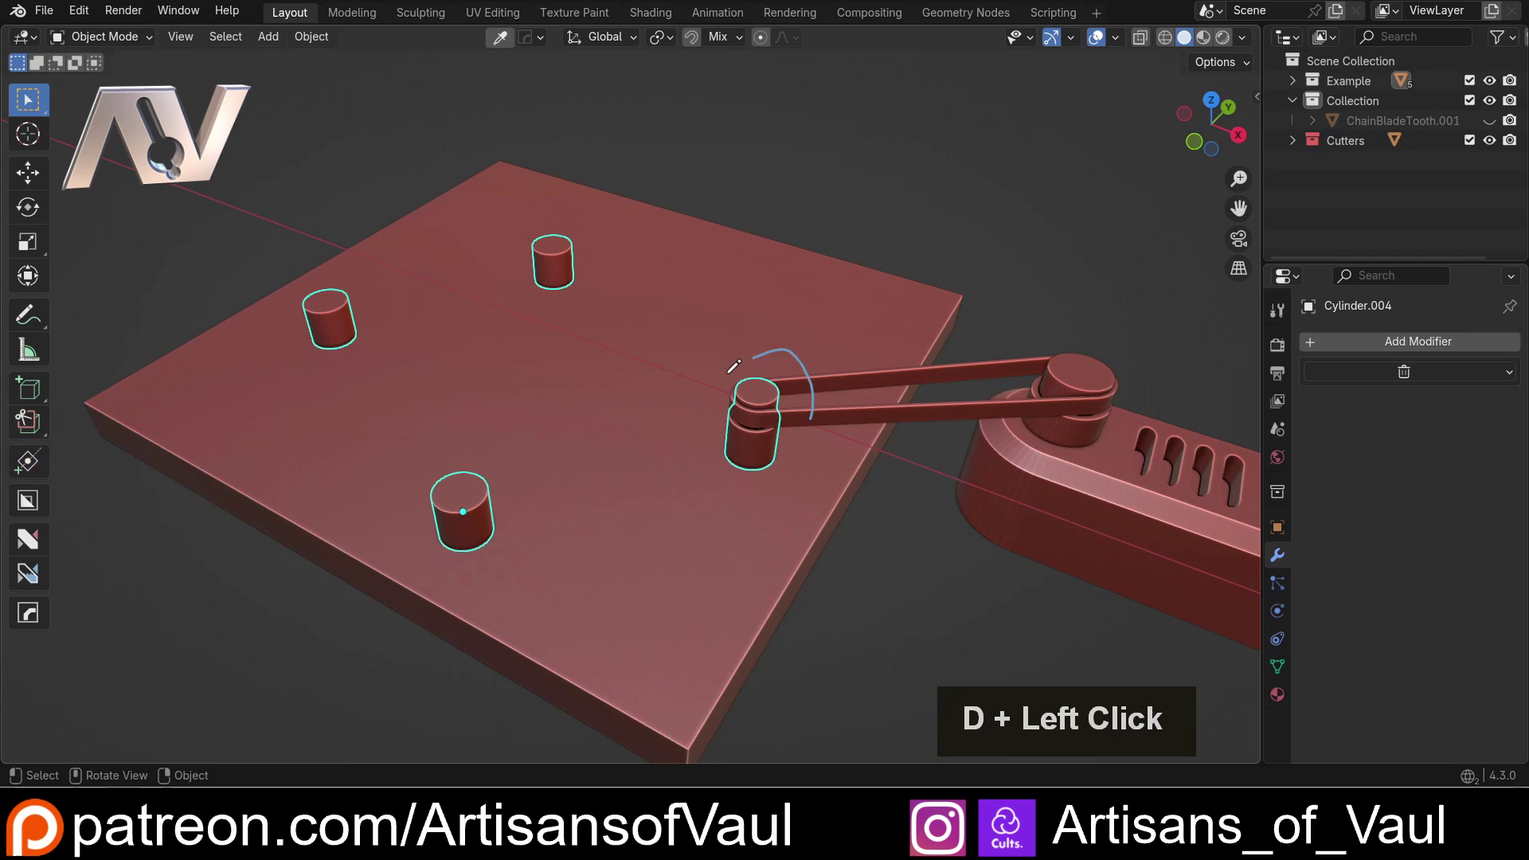
pyautogui.press('ctrl+z')
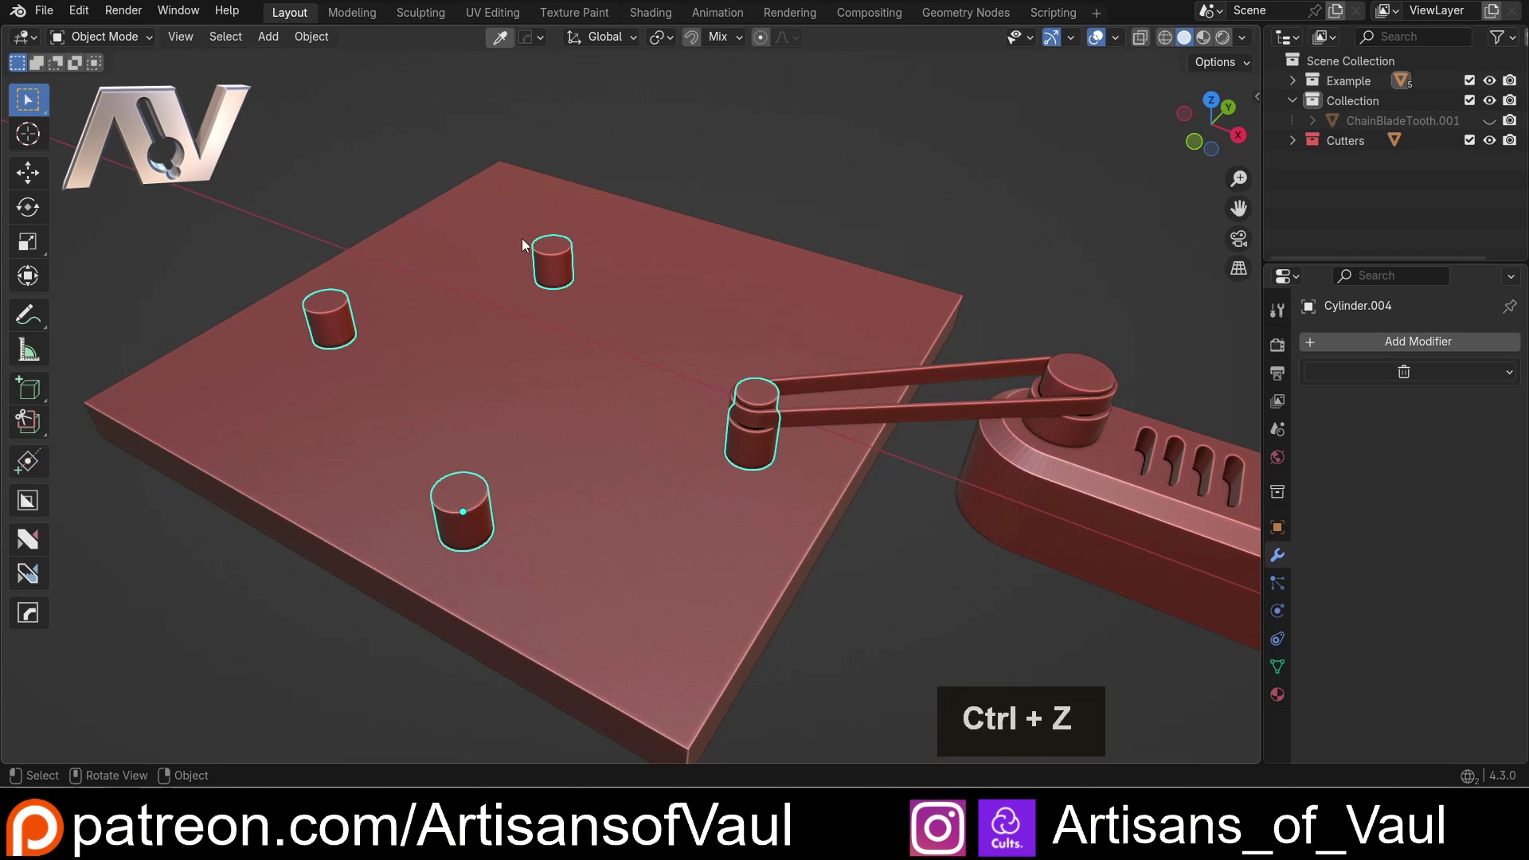
pyautogui.click(936, 612)
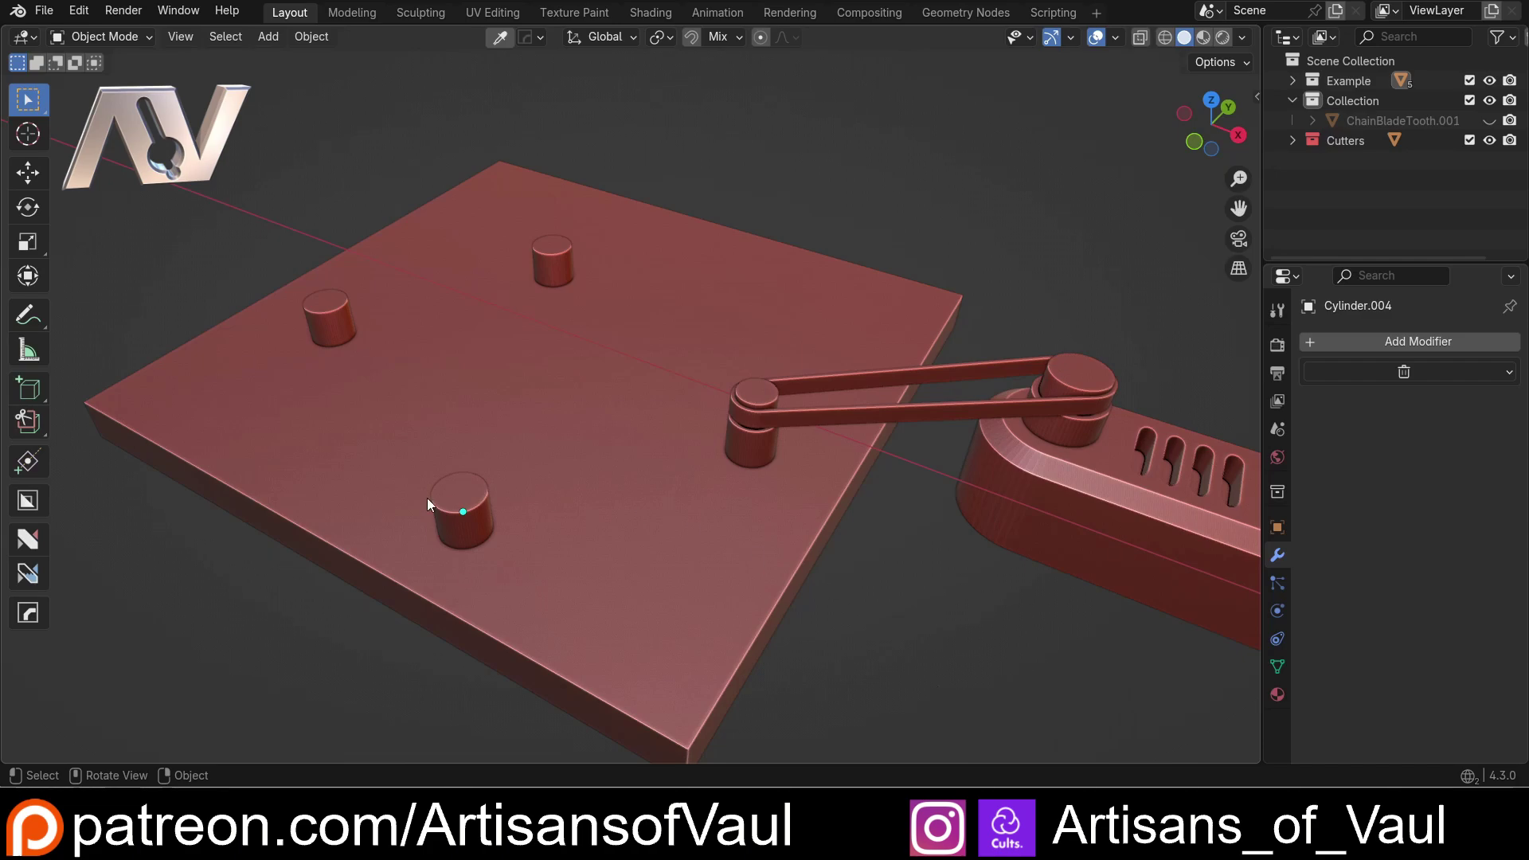
# Step: Select the four pin cylinders led by Cylinder.004 and bring up the mode pie menu for editing
pyautogui.middleClick(440, 497)
pyautogui.click(489, 485)
pyautogui.middleClick(466, 475)
pyautogui.middleClick(629, 479)
pyautogui.press('Tab')
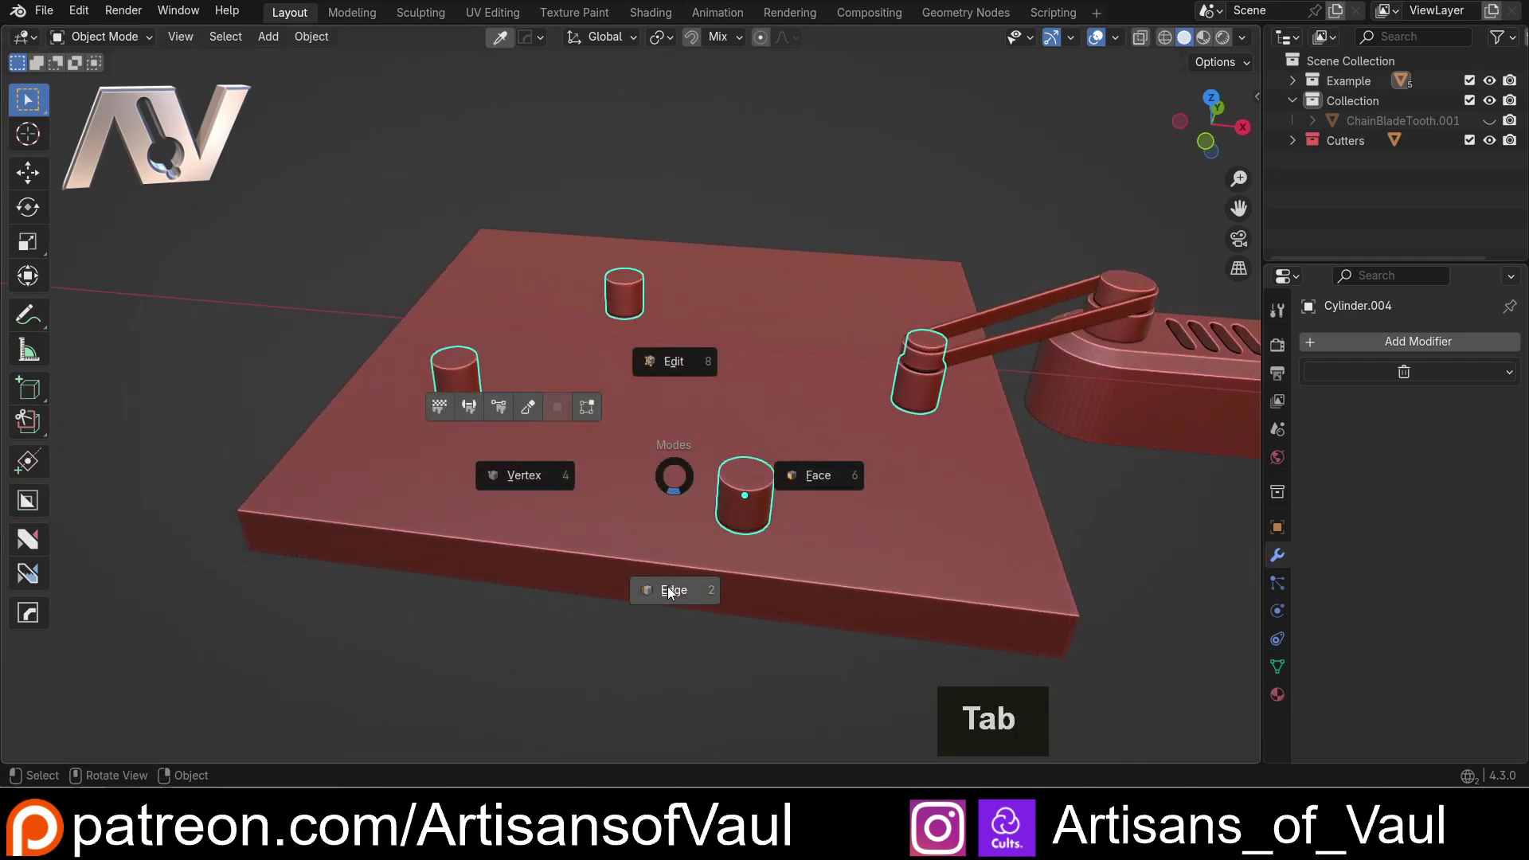
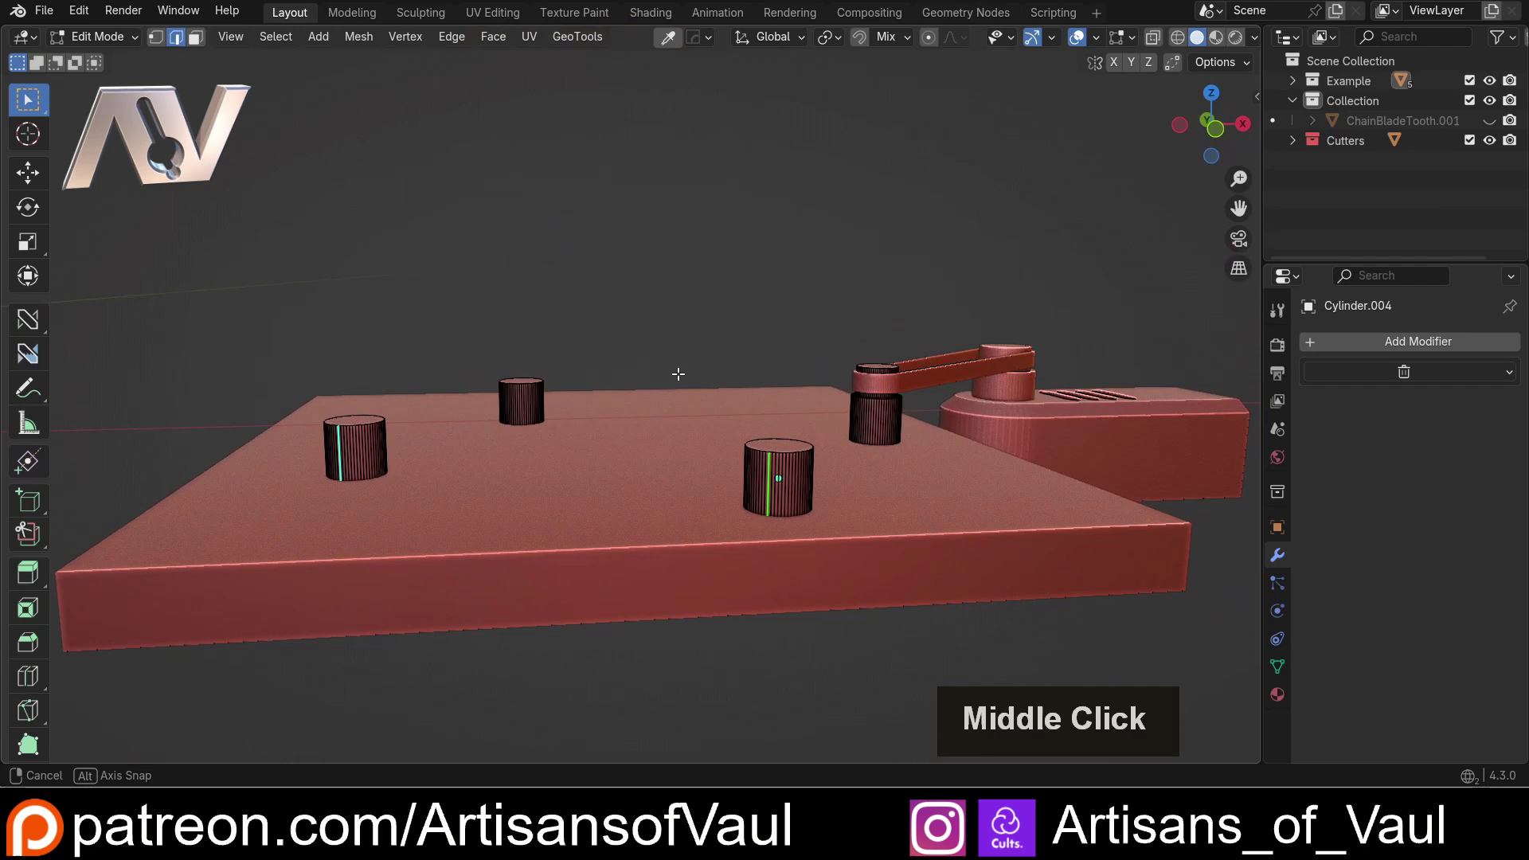
# Step: Duplicate the selected cylinder geometry in Edit Mode and separate it into its own object
pyautogui.press('Tab')
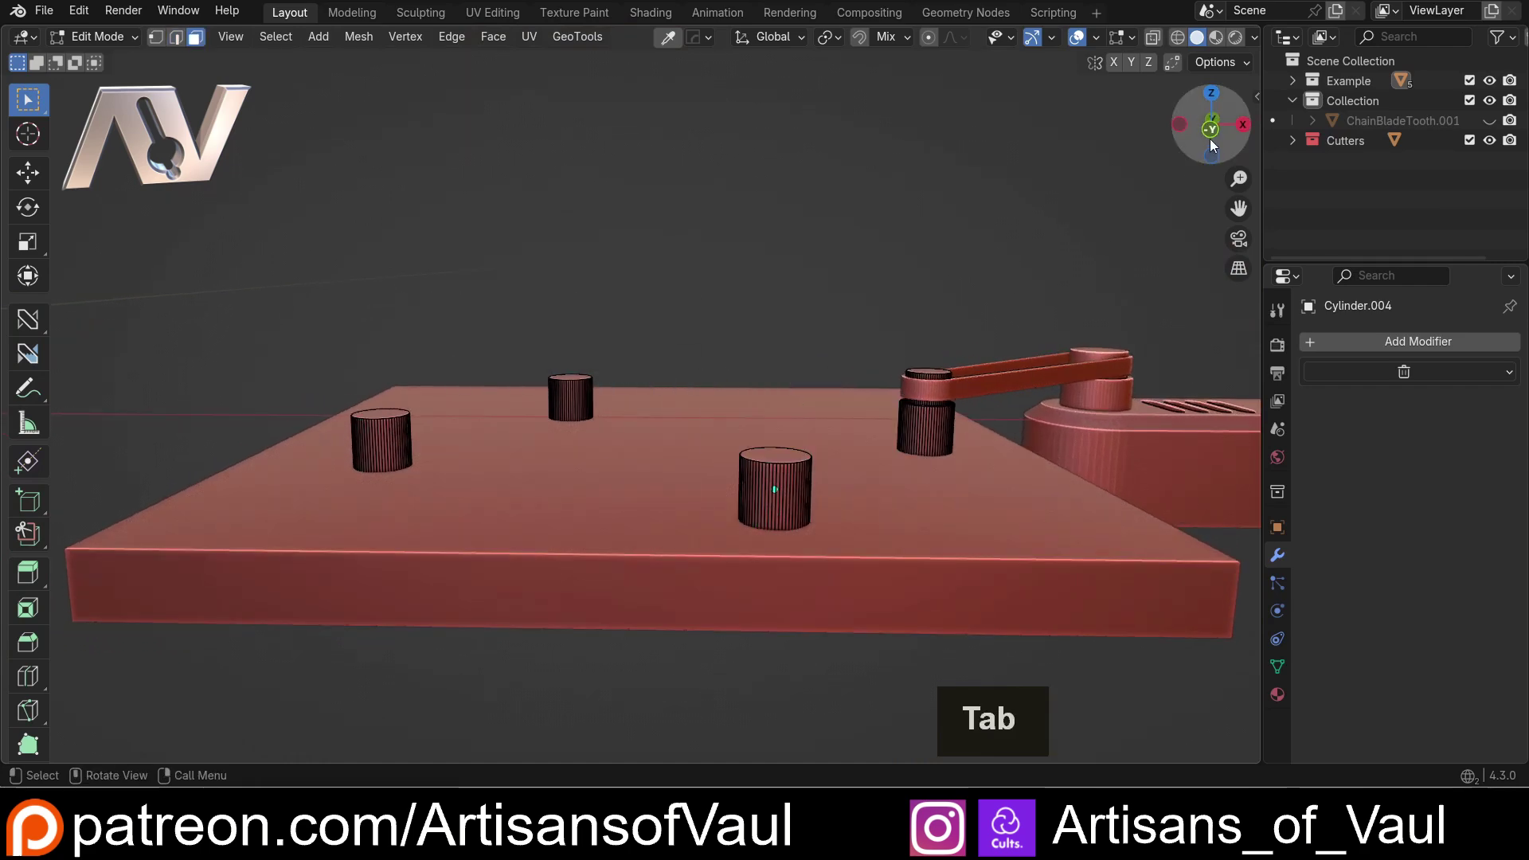
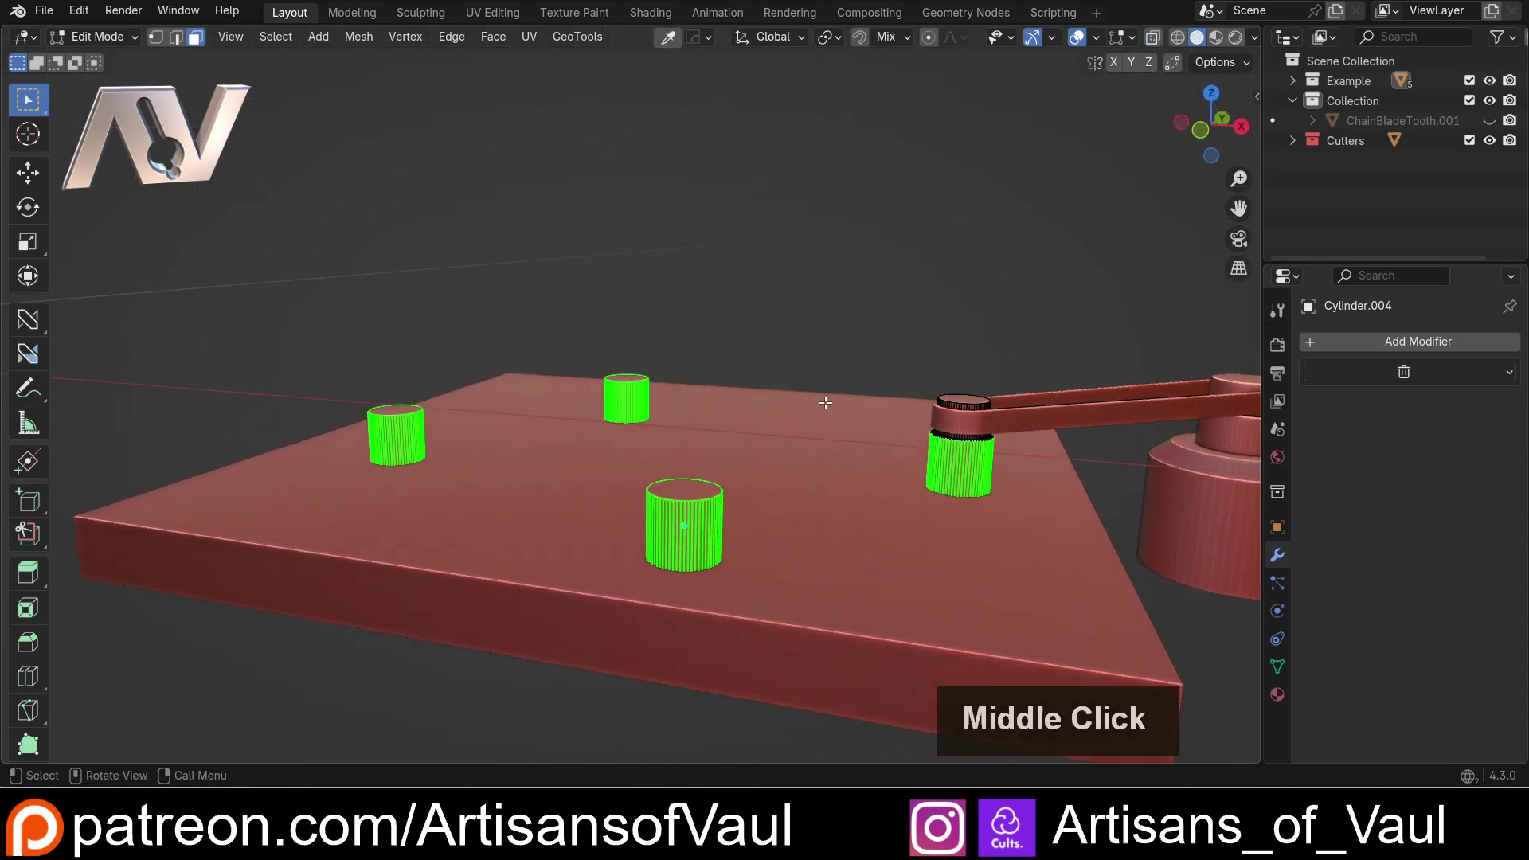
pyautogui.press('shift+d')
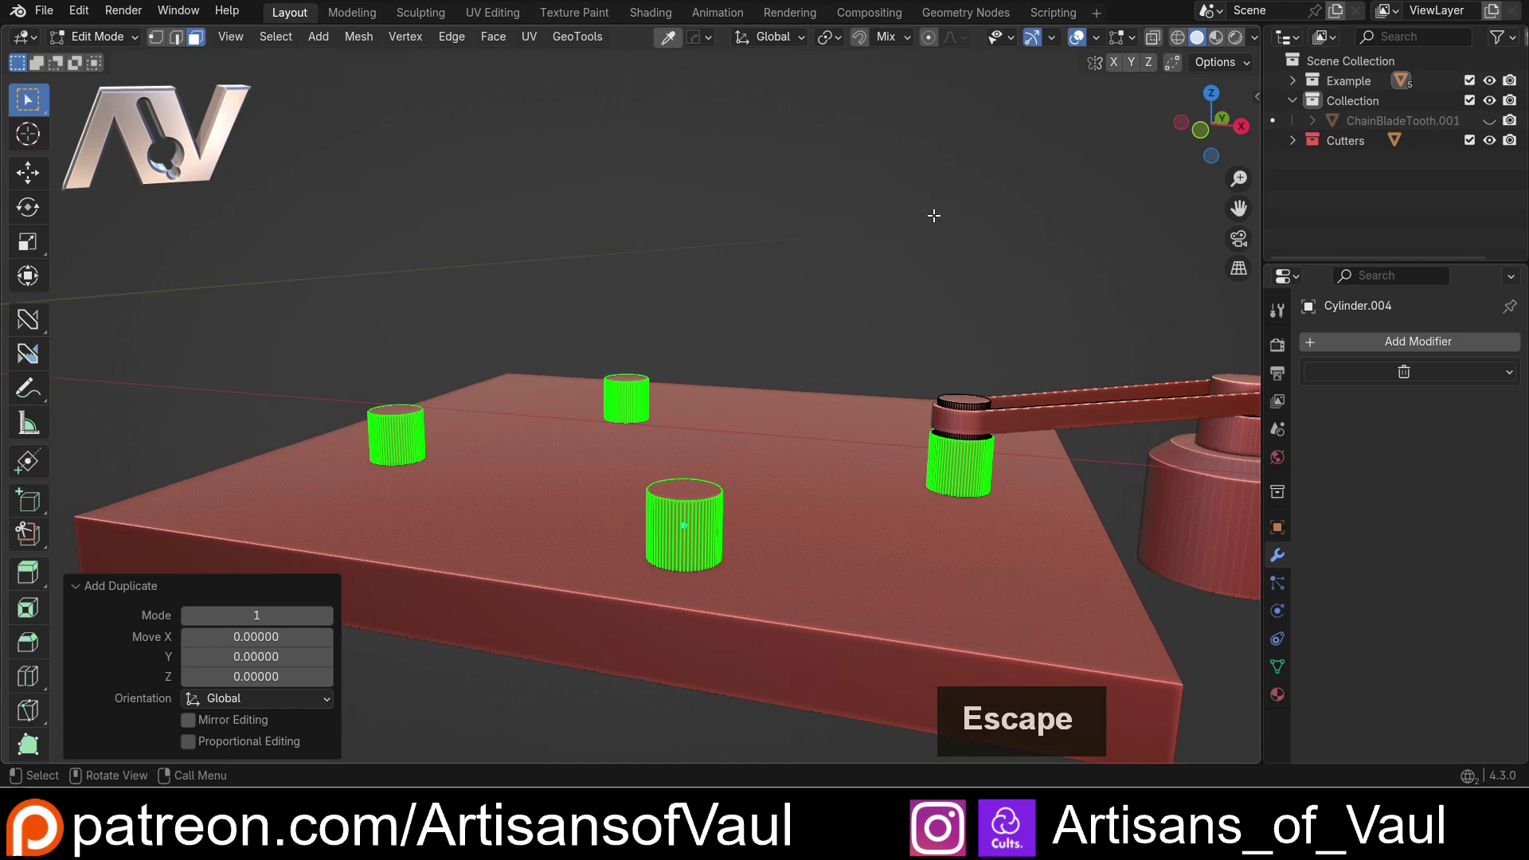
pyautogui.press('p')
pyautogui.click(885, 304)
# Step: Back in Object Mode, add the remaining cylinders so all four pins are selected
pyautogui.press('Tab')
pyautogui.click(828, 227)
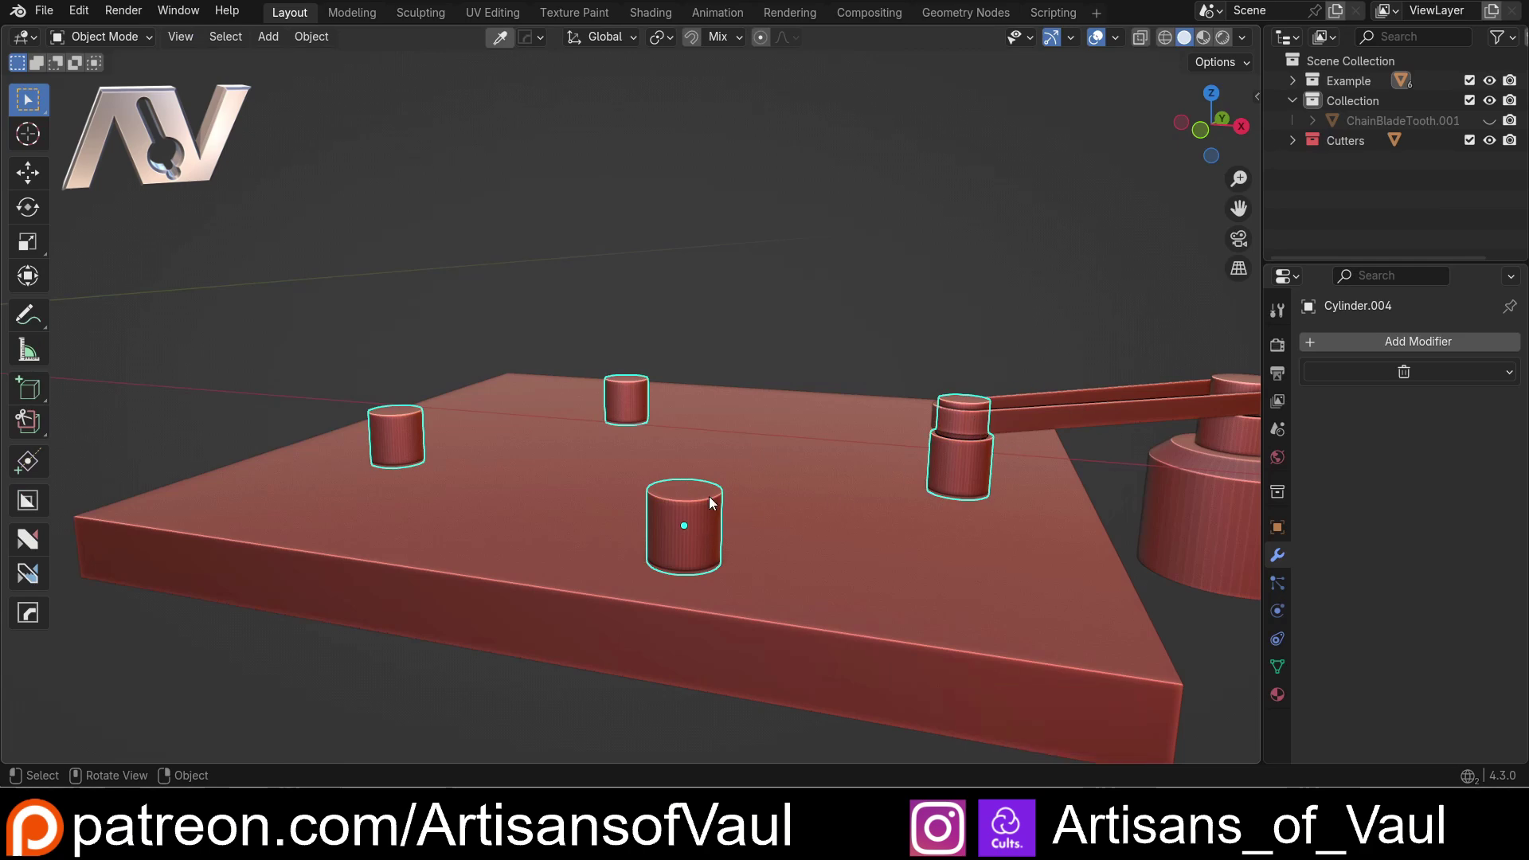
pyautogui.click(712, 506)
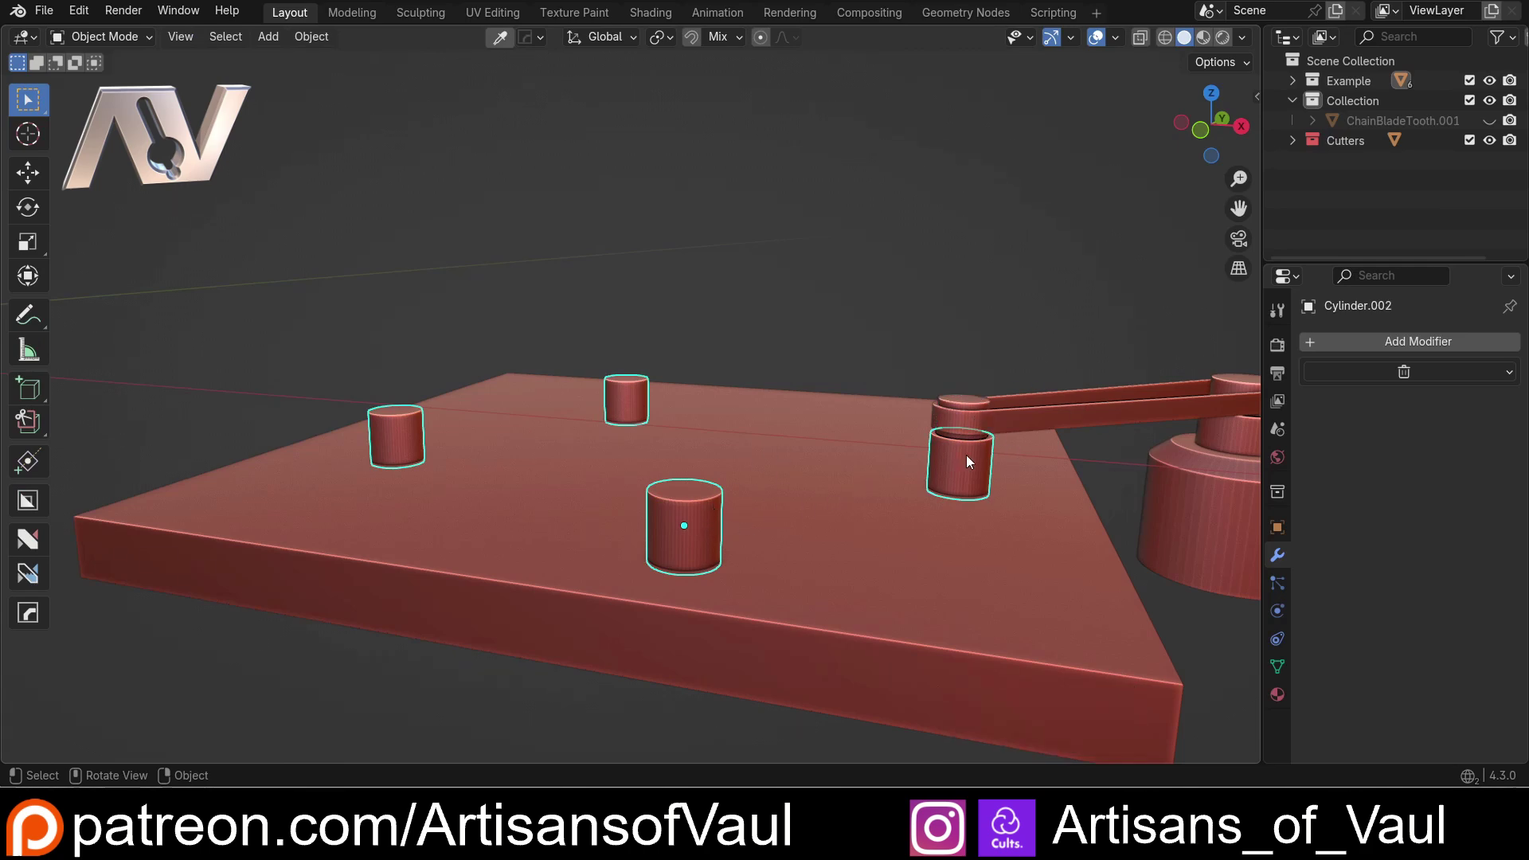
# Step: Join the copied cylinders and turn them into an open convex-hull band with the cap faces removed
pyautogui.press('g')
pyautogui.press('Escape')
pyautogui.press('Tab')
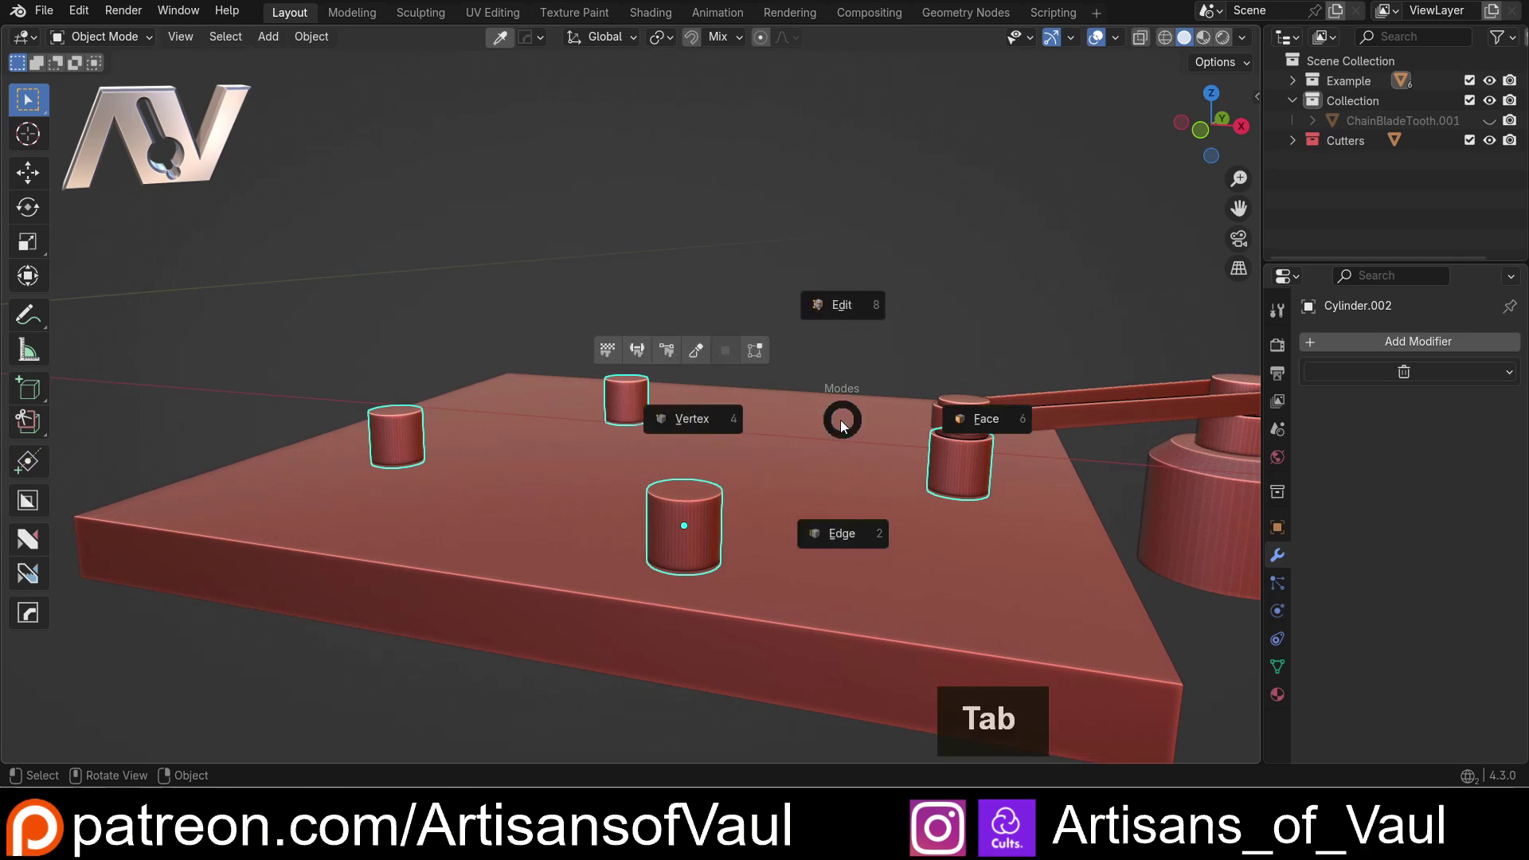
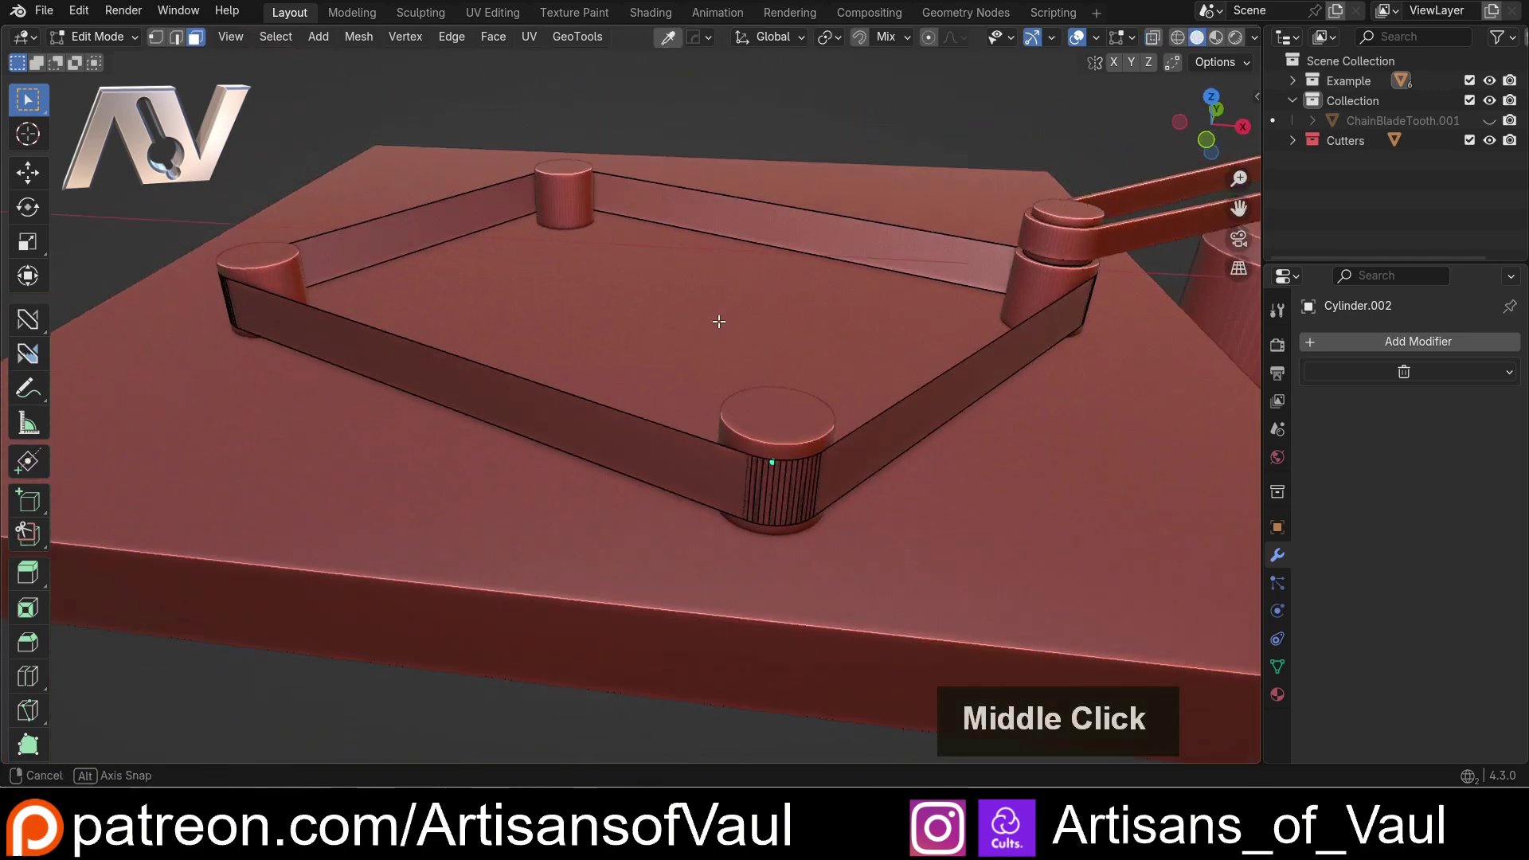
pyautogui.press('Tab')
pyautogui.scroll(-3)
pyautogui.middleClick(747, 324)
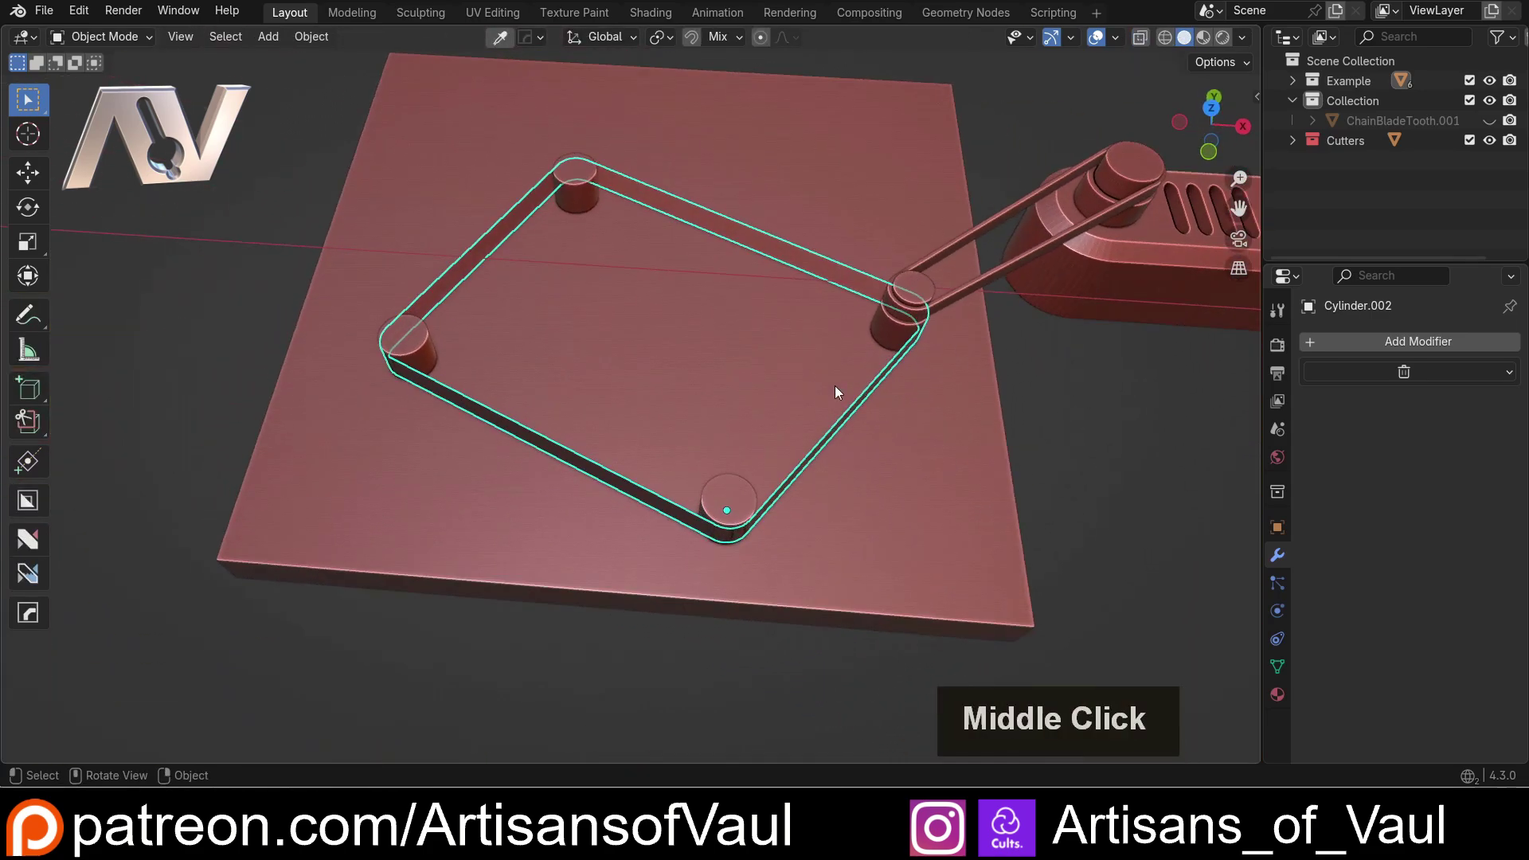
# Step: Add a Solidify modifier to the Cylinder.002 band with thickness -0.148
pyautogui.scroll(3)
pyautogui.middleClick(883, 408)
pyautogui.middleClick(735, 433)
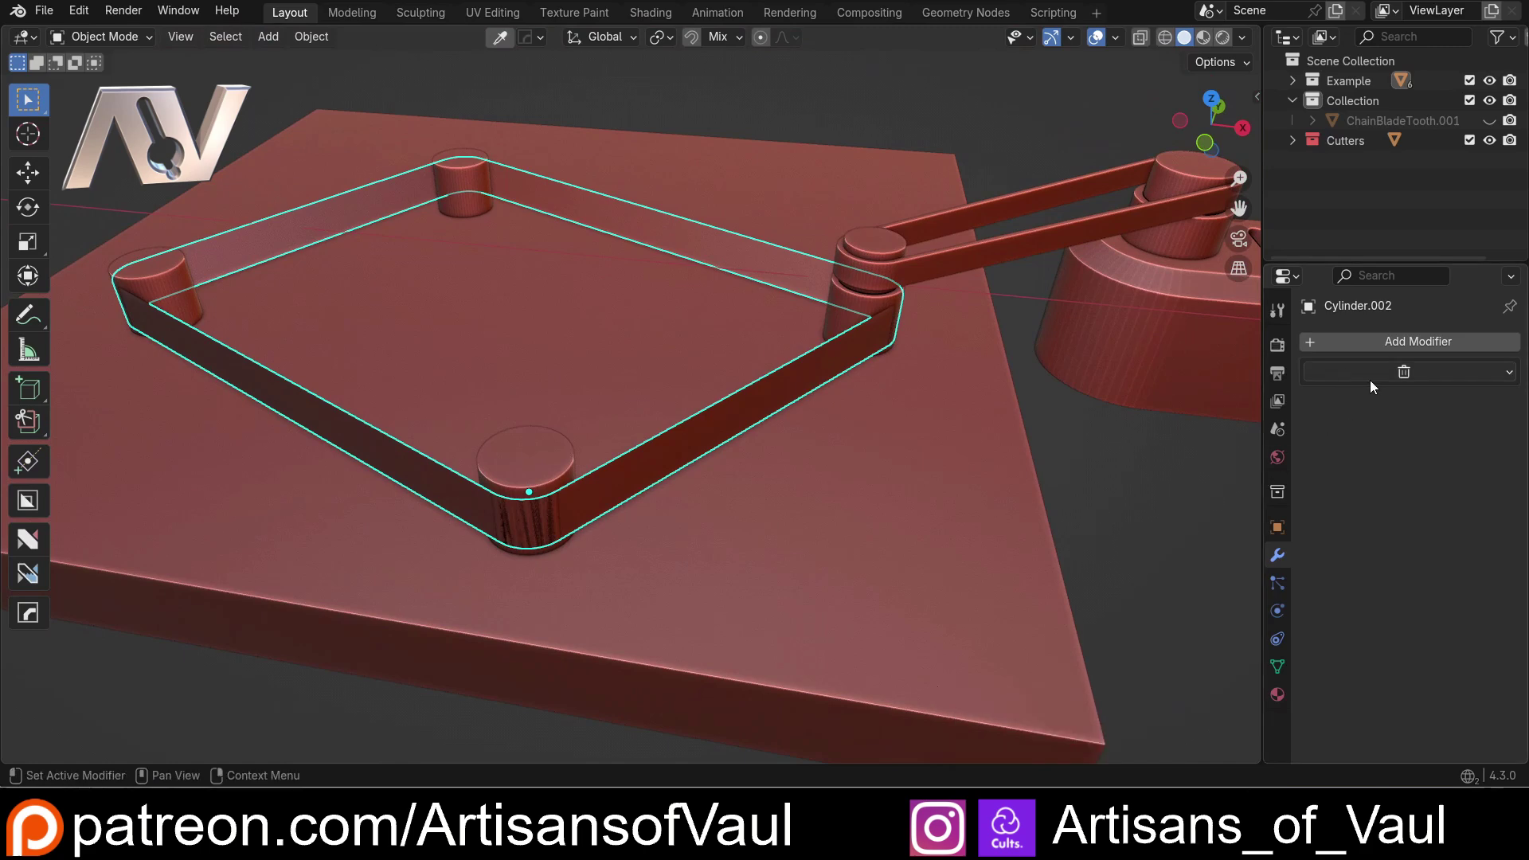
pyautogui.click(1411, 375)
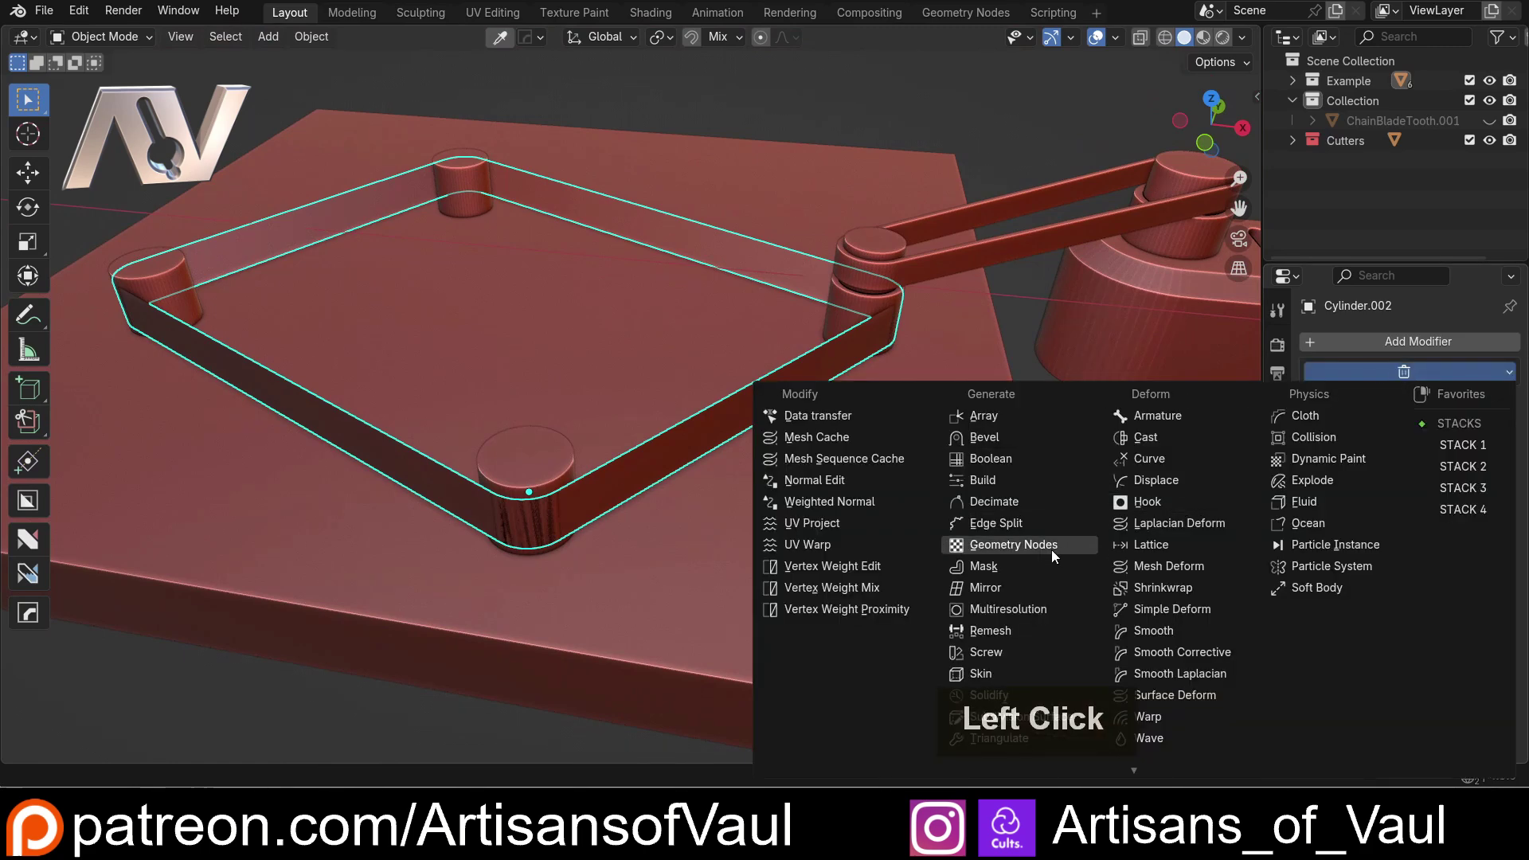
pyautogui.click(1321, 346)
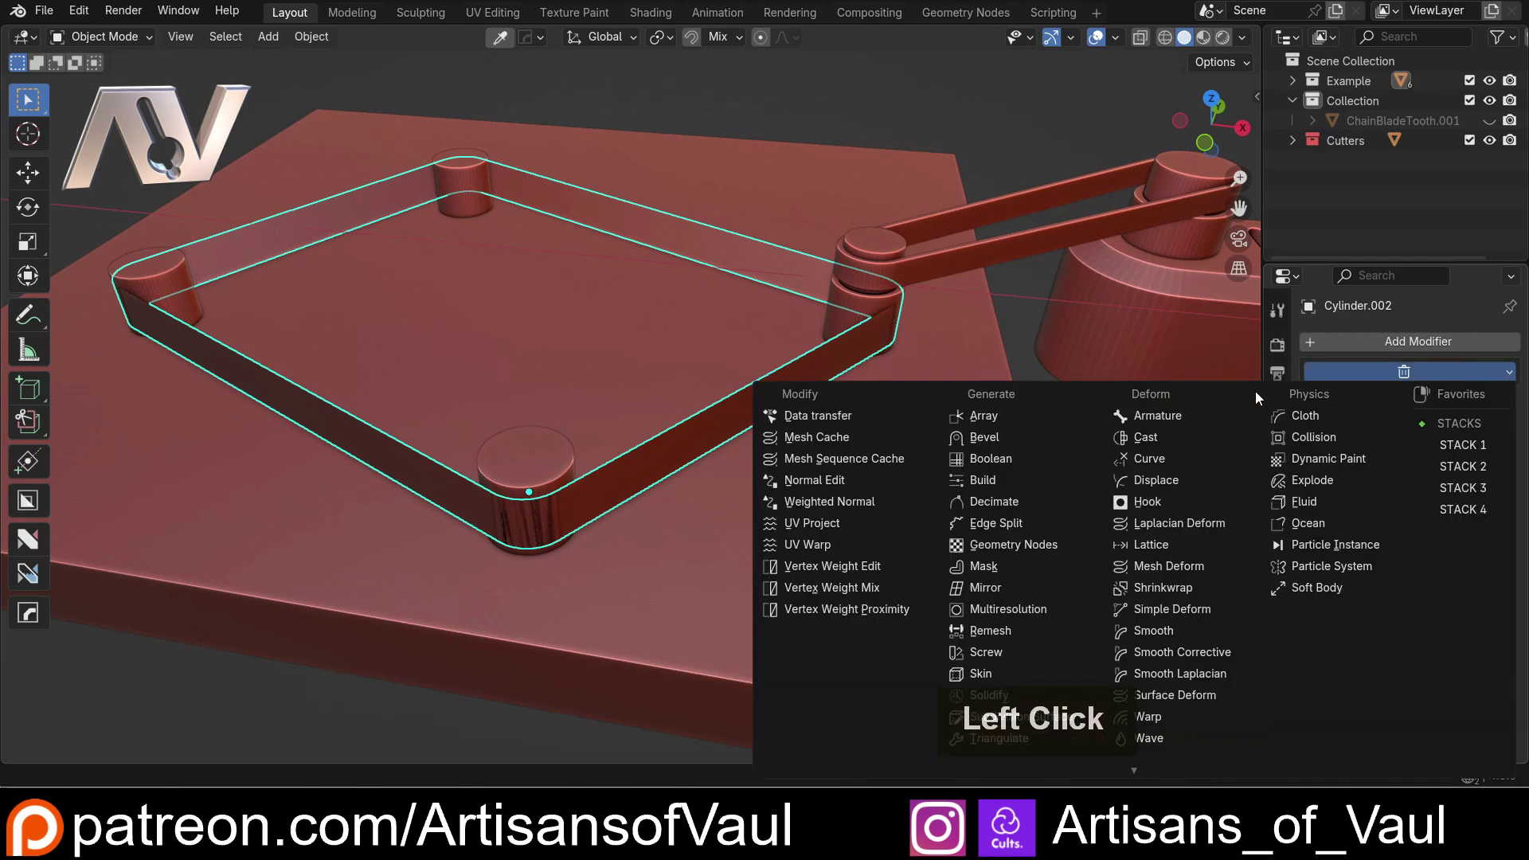
pyautogui.click(993, 699)
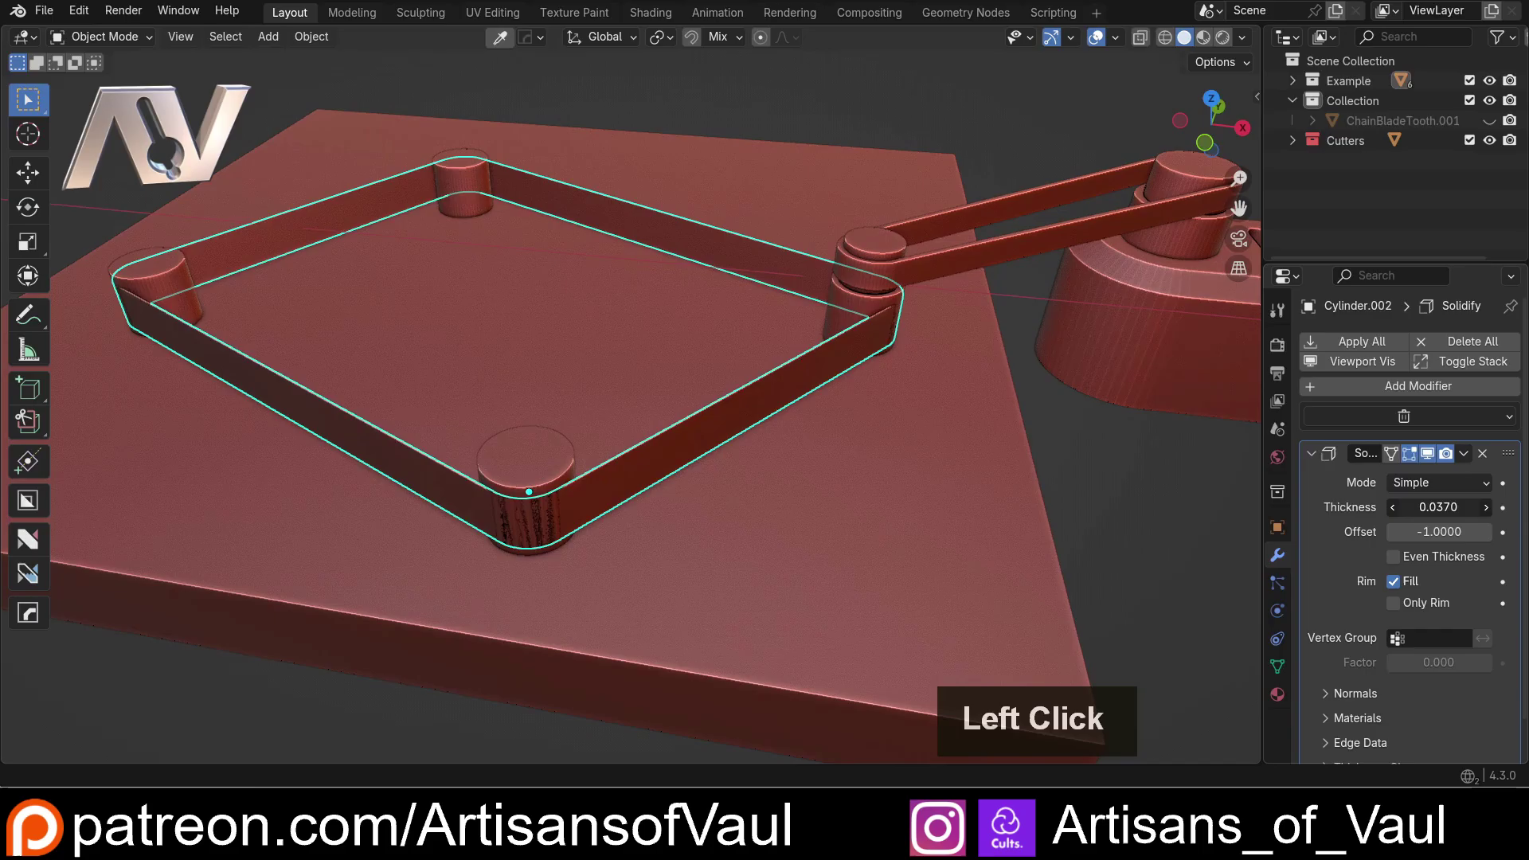
pyautogui.scroll(-3)
pyautogui.middleClick(1017, 360)
pyautogui.middleClick(794, 516)
pyautogui.middleClick(792, 496)
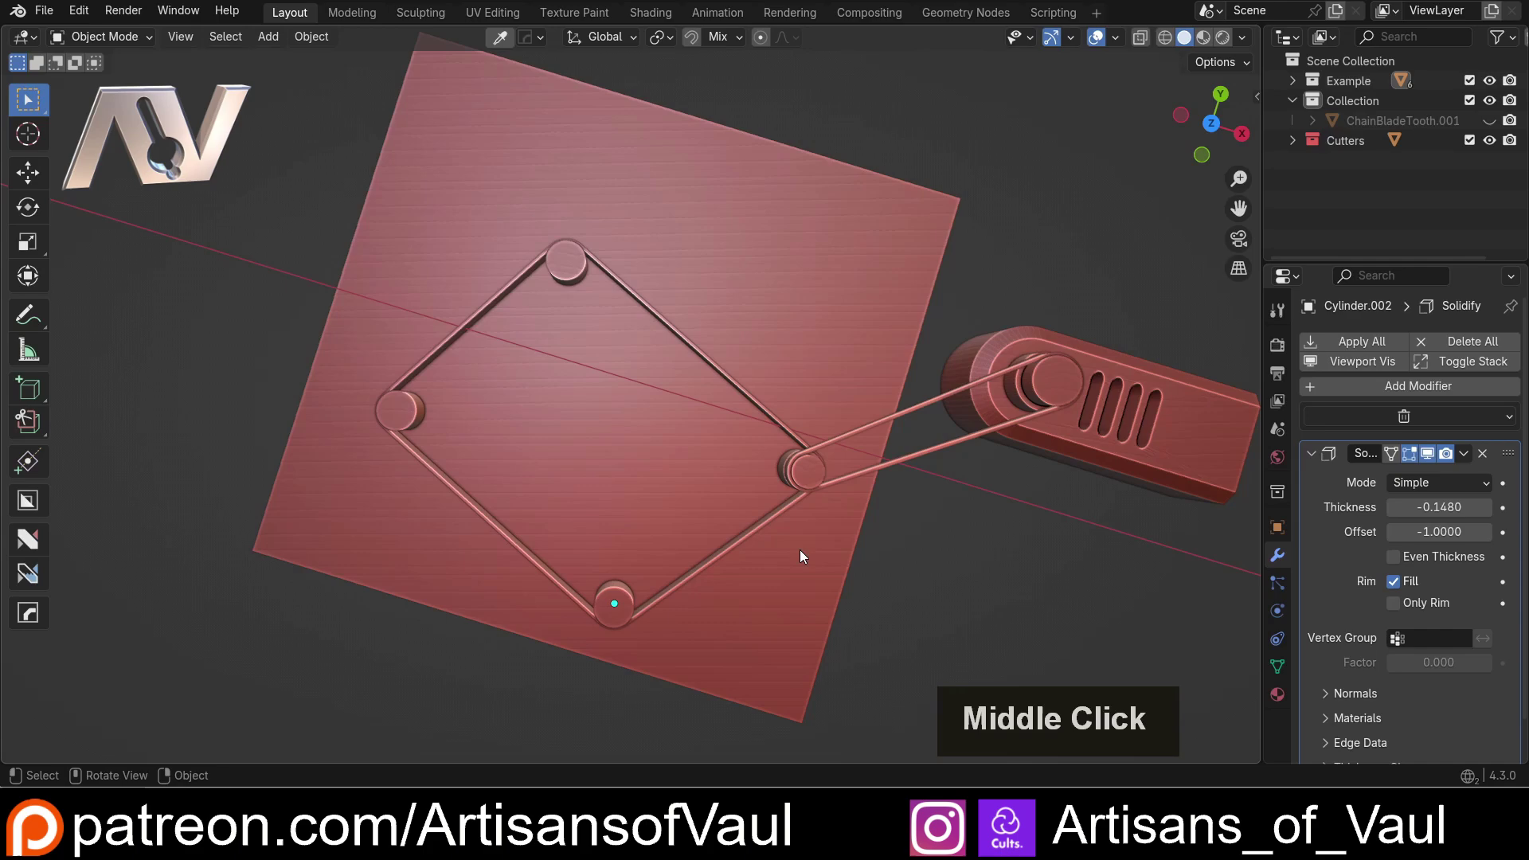
# Step: Inspect the belt corner from top view in wireframe to check its fit against the pins
pyautogui.middleClick(730, 552)
pyautogui.click(738, 495)
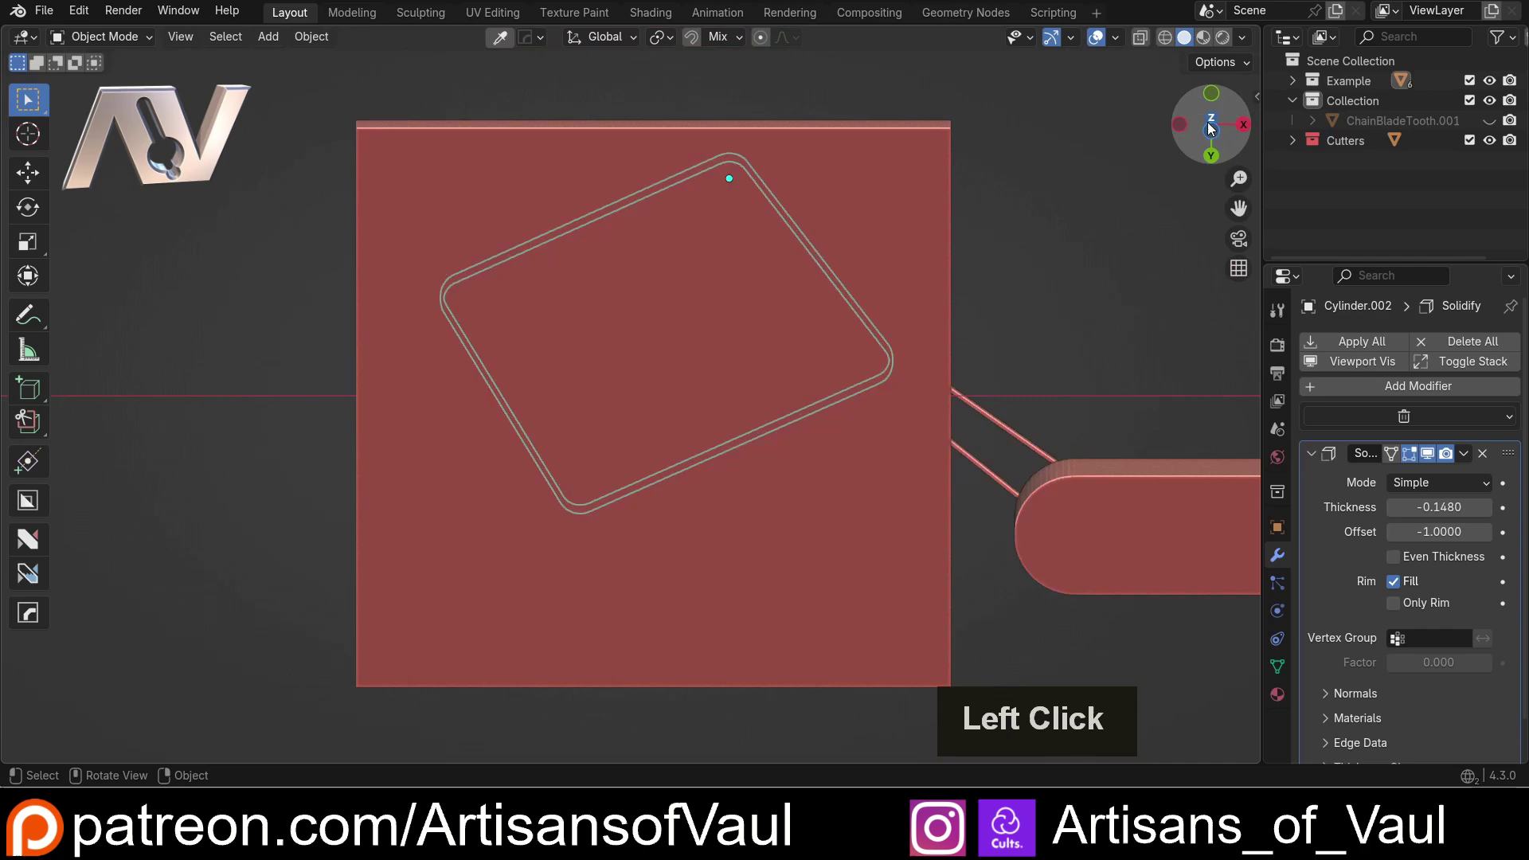
pyautogui.scroll(3)
pyautogui.scroll(3)
pyautogui.middleClick(809, 387)
pyautogui.press('shift+z')
pyautogui.scroll(3)
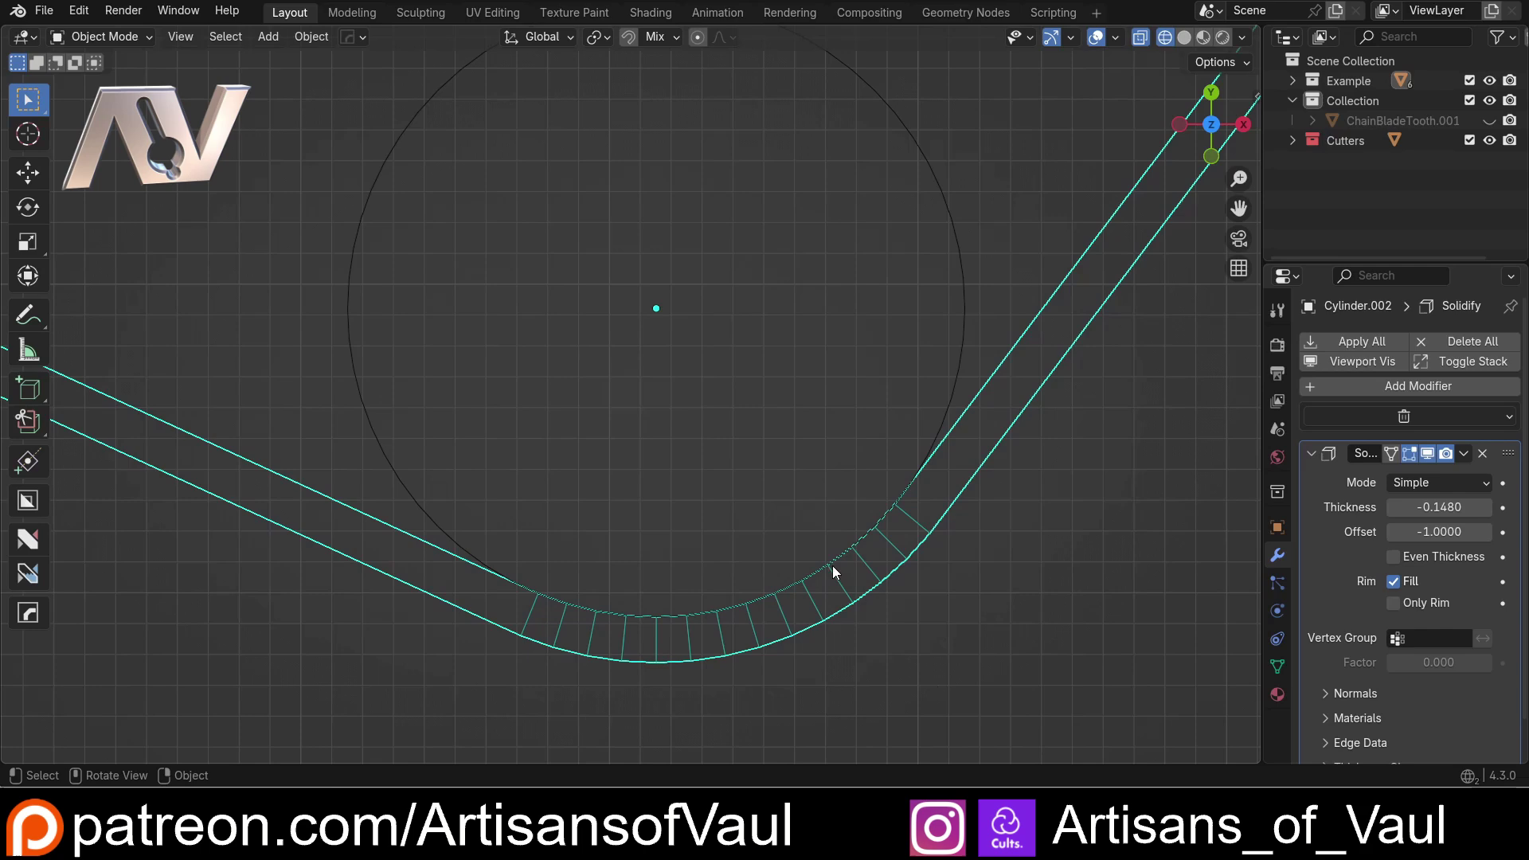
pyautogui.click(955, 403)
pyautogui.scroll(-3)
pyautogui.press('shift+z')
pyautogui.scroll(-3)
pyautogui.middleClick(889, 471)
pyautogui.scroll(-3)
pyautogui.middleClick(798, 331)
pyautogui.scroll(3)
pyautogui.middleClick(790, 457)
pyautogui.scroll(-3)
# Step: Set the belt's origin to its geometry and scale it to 0.998 so it overlaps the cylinders
pyautogui.click(324, 42)
pyautogui.click(583, 111)
pyautogui.middleClick(773, 353)
pyautogui.scroll(3)
pyautogui.middleClick(838, 448)
pyautogui.press('s')
pyautogui.click(825, 377)
pyautogui.middleClick(771, 482)
pyautogui.middleClick(769, 454)
pyautogui.scroll(3)
pyautogui.scroll(-3)
pyautogui.click(1219, 105)
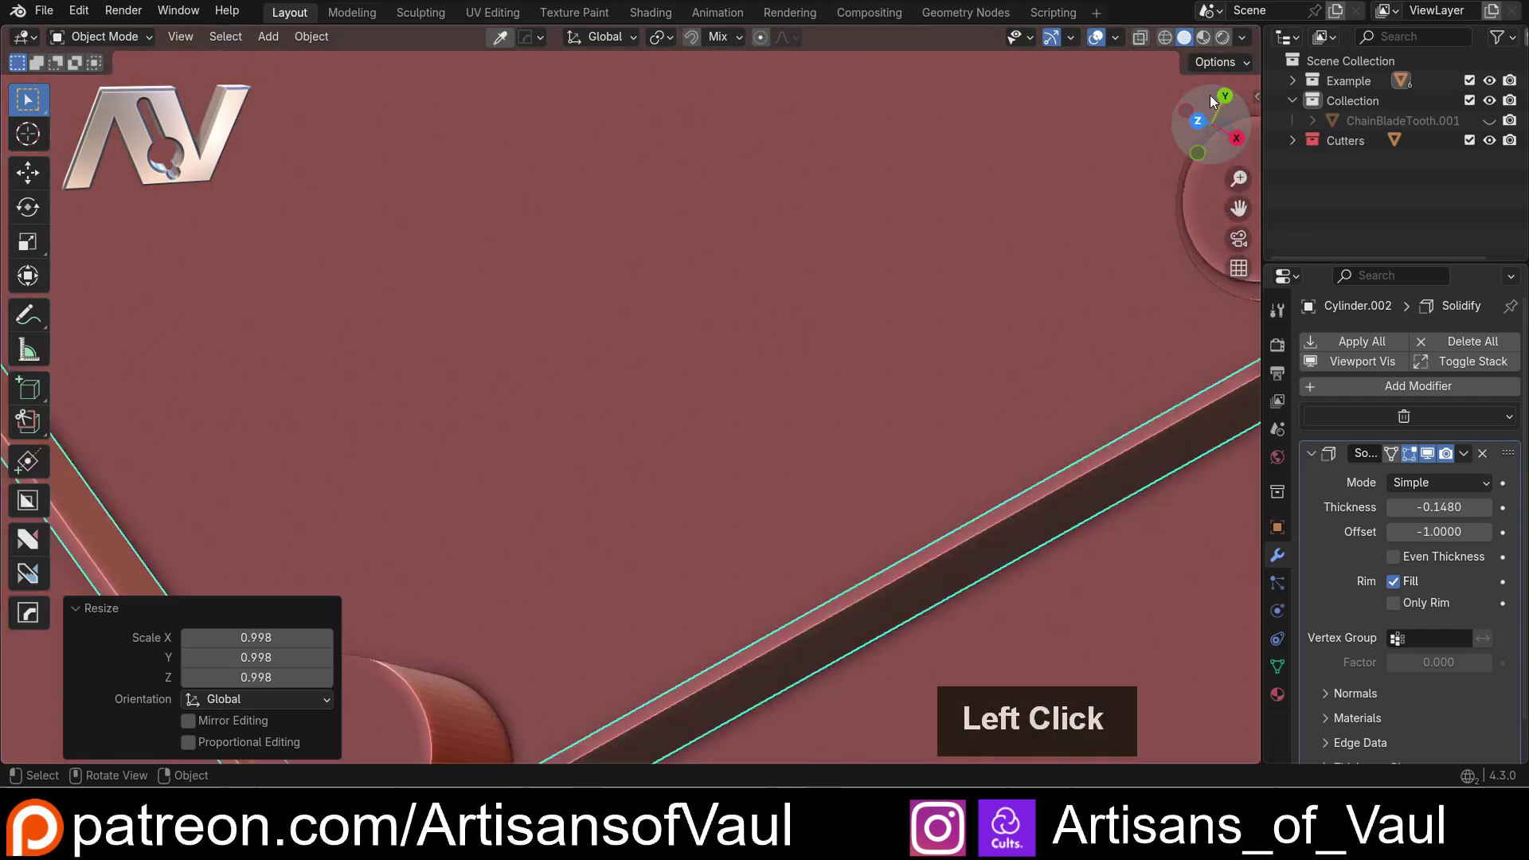
pyautogui.scroll(-3)
pyautogui.scroll(3)
pyautogui.middleClick(828, 543)
pyautogui.scroll(-3)
pyautogui.click(771, 572)
pyautogui.middleClick(691, 514)
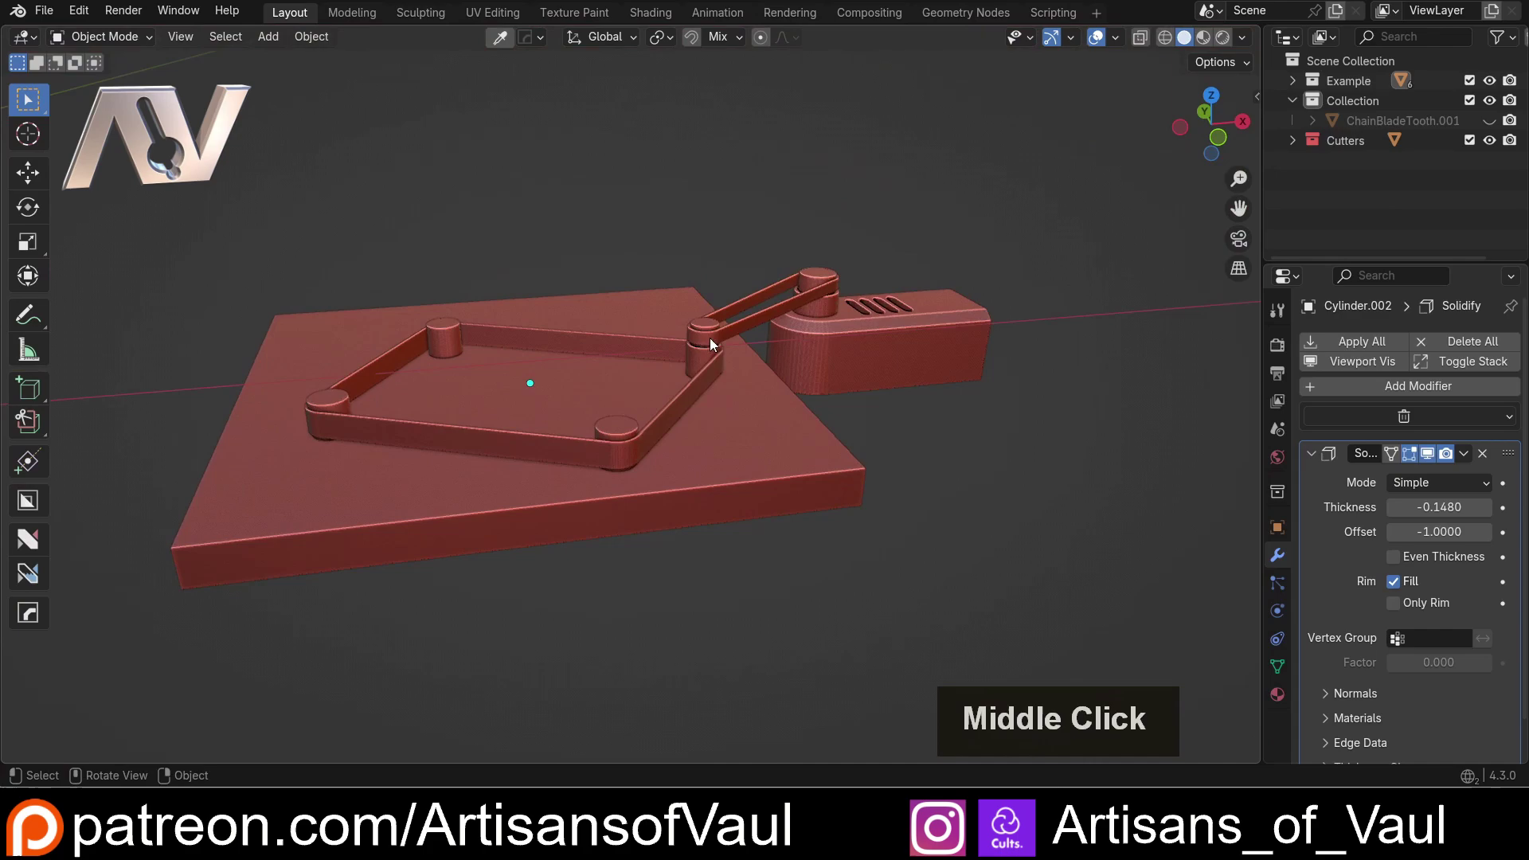
pyautogui.middleClick(783, 400)
pyautogui.scroll(3)
pyautogui.middleClick(777, 442)
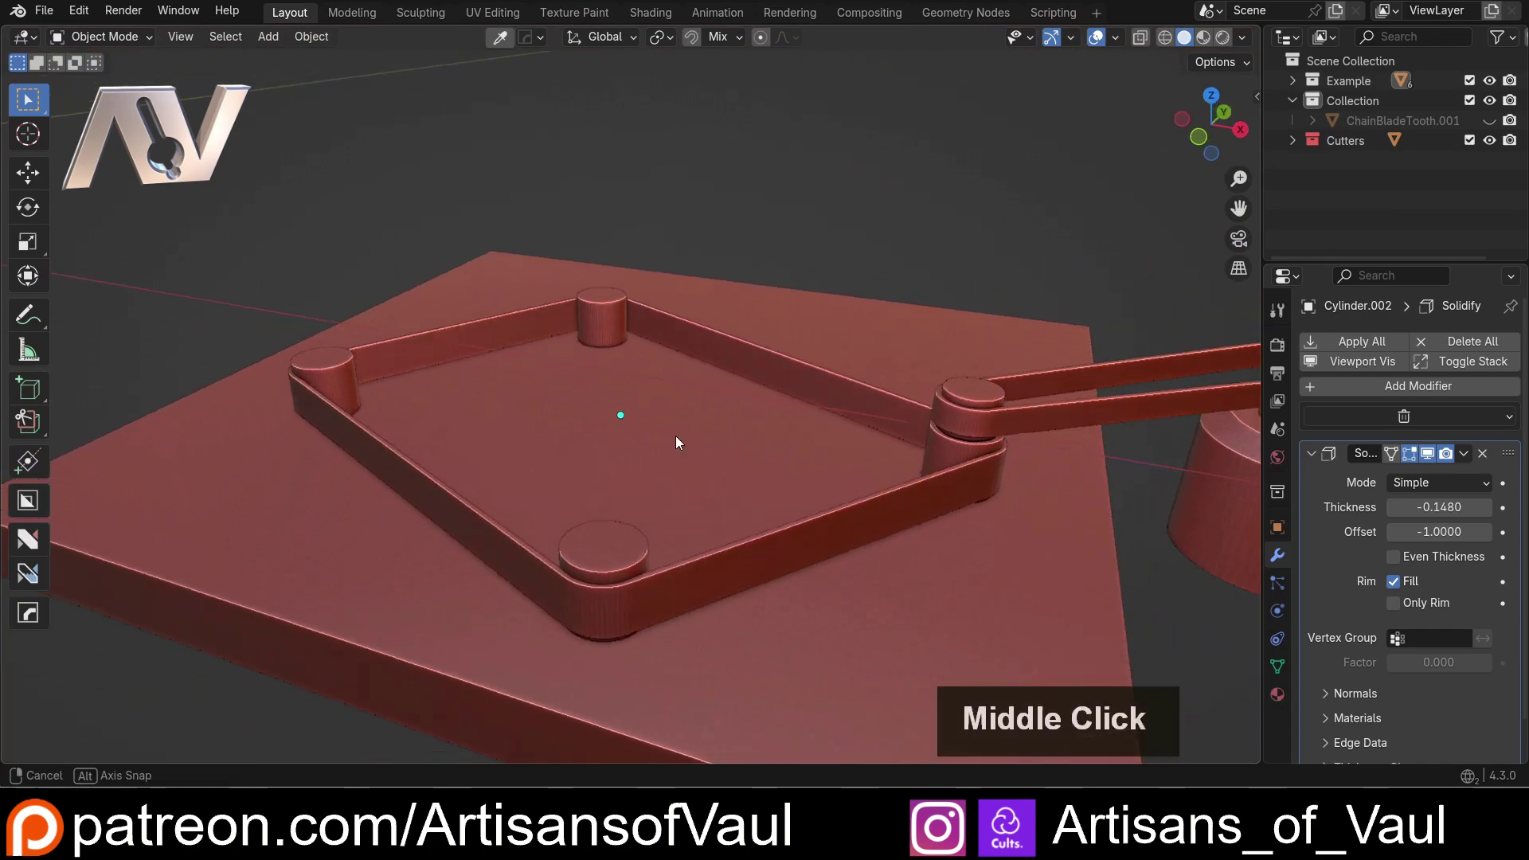
pyautogui.middleClick(856, 422)
pyautogui.scroll(-3)
pyautogui.middleClick(708, 370)
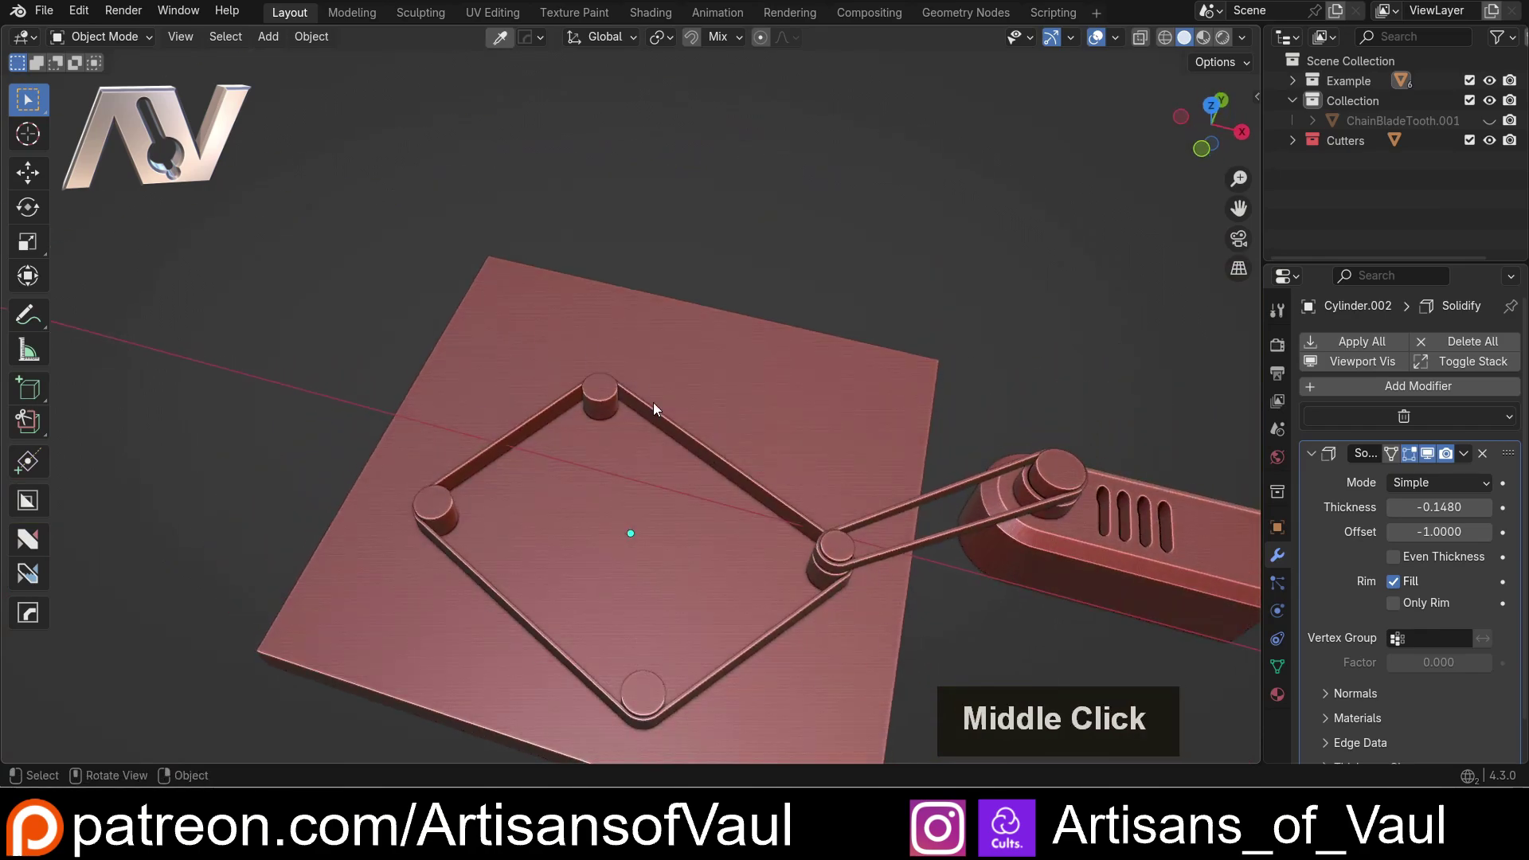
pyautogui.middleClick(506, 503)
pyautogui.scroll(3)
pyautogui.middleClick(491, 511)
pyautogui.middleClick(489, 467)
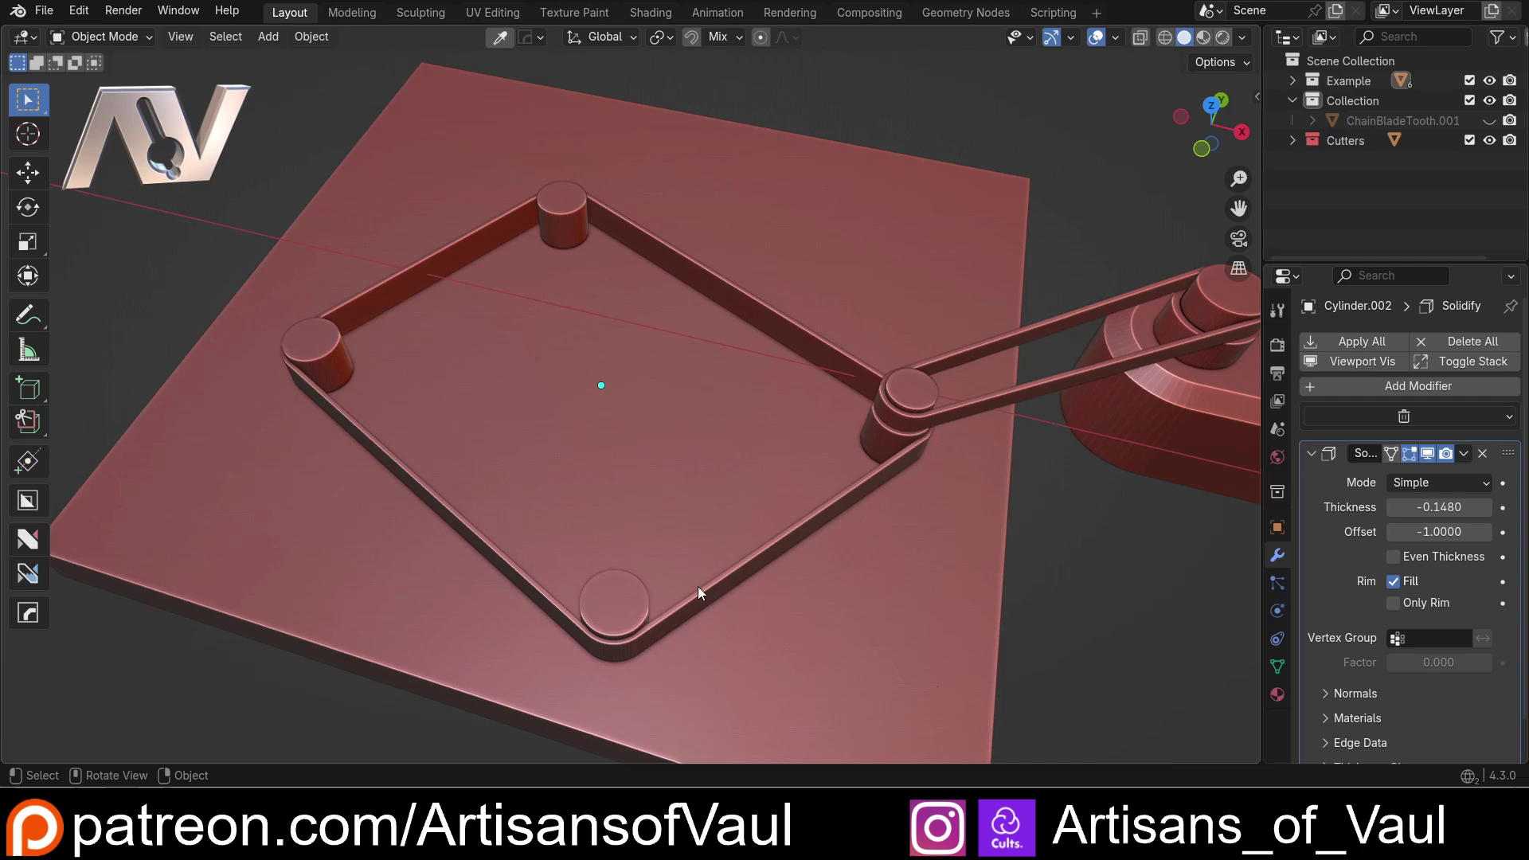
pyautogui.click(719, 592)
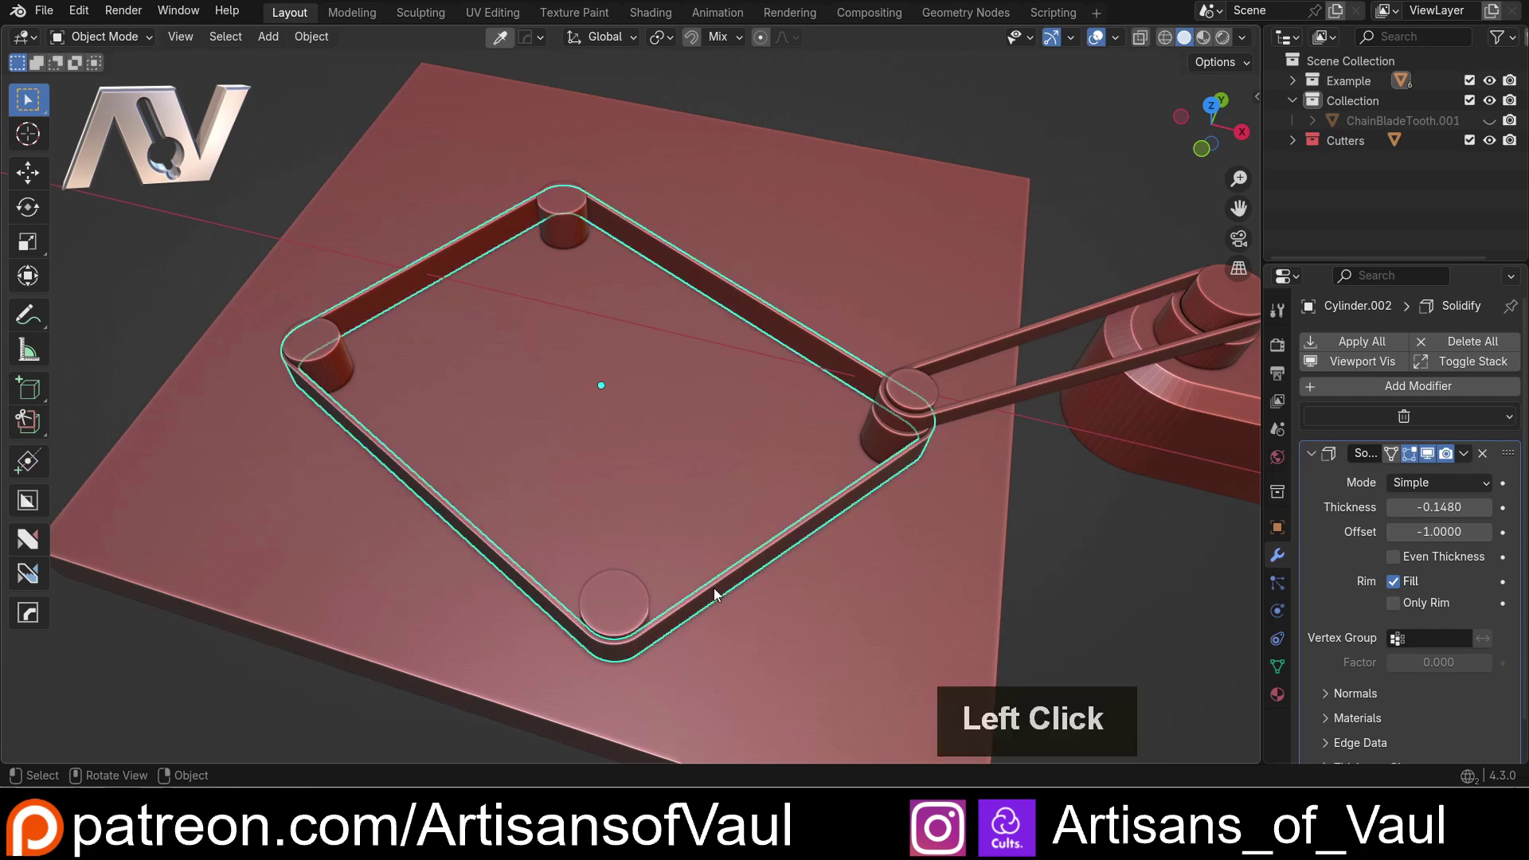
# Step: Delete the belt, leaving the four cylinders on the plate
pyautogui.press('Delete')
pyautogui.click(648, 612)
pyautogui.scroll(-3)
pyautogui.middleClick(630, 610)
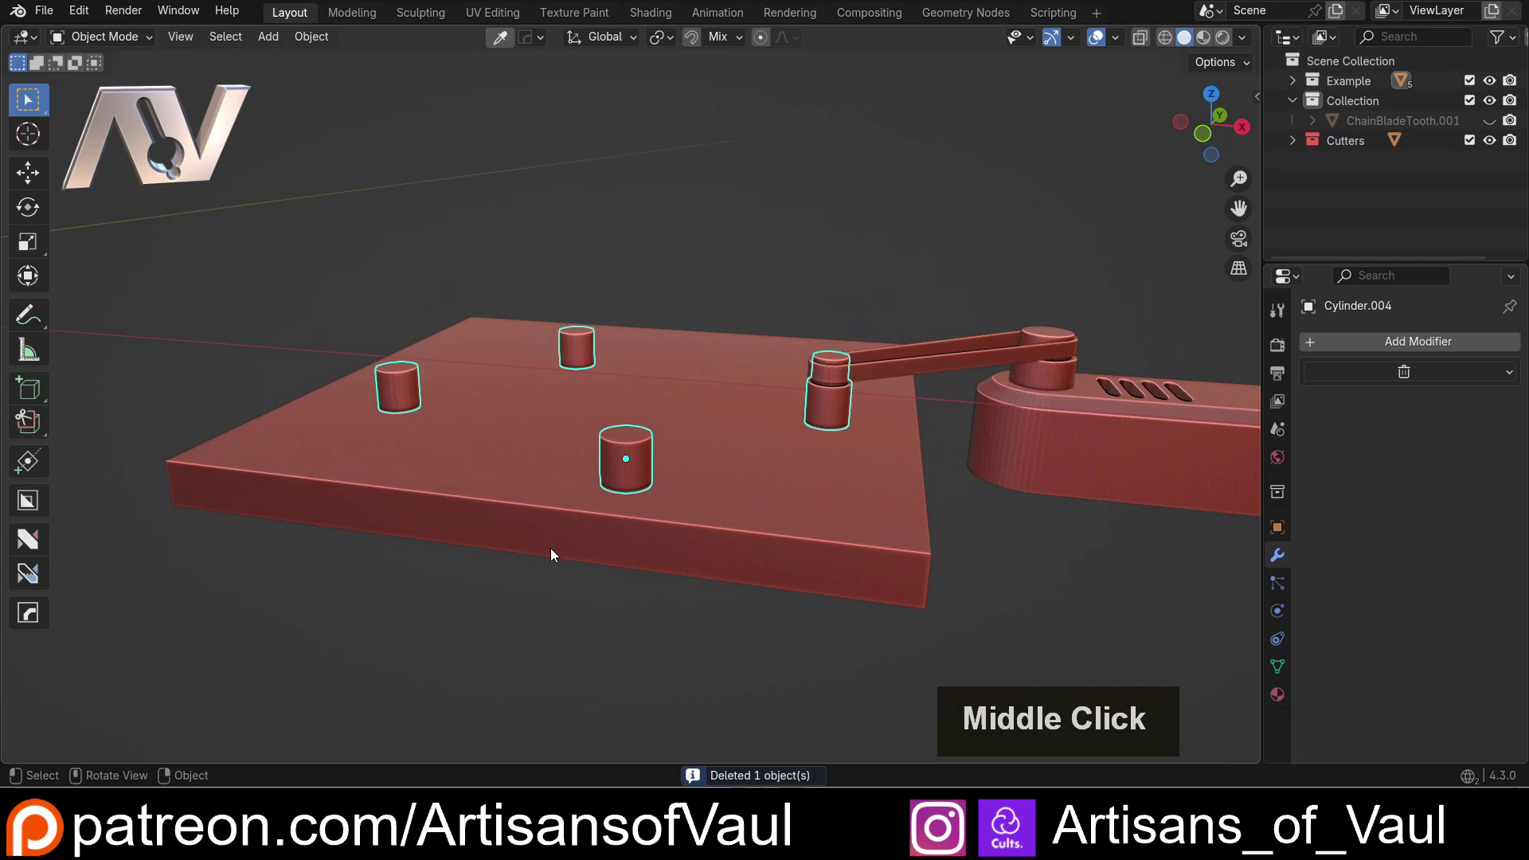
pyautogui.middleClick(632, 484)
# Step: Reselect the four cylinders and duplicate them with Shift+D
pyautogui.scroll(3)
pyautogui.middleClick(656, 536)
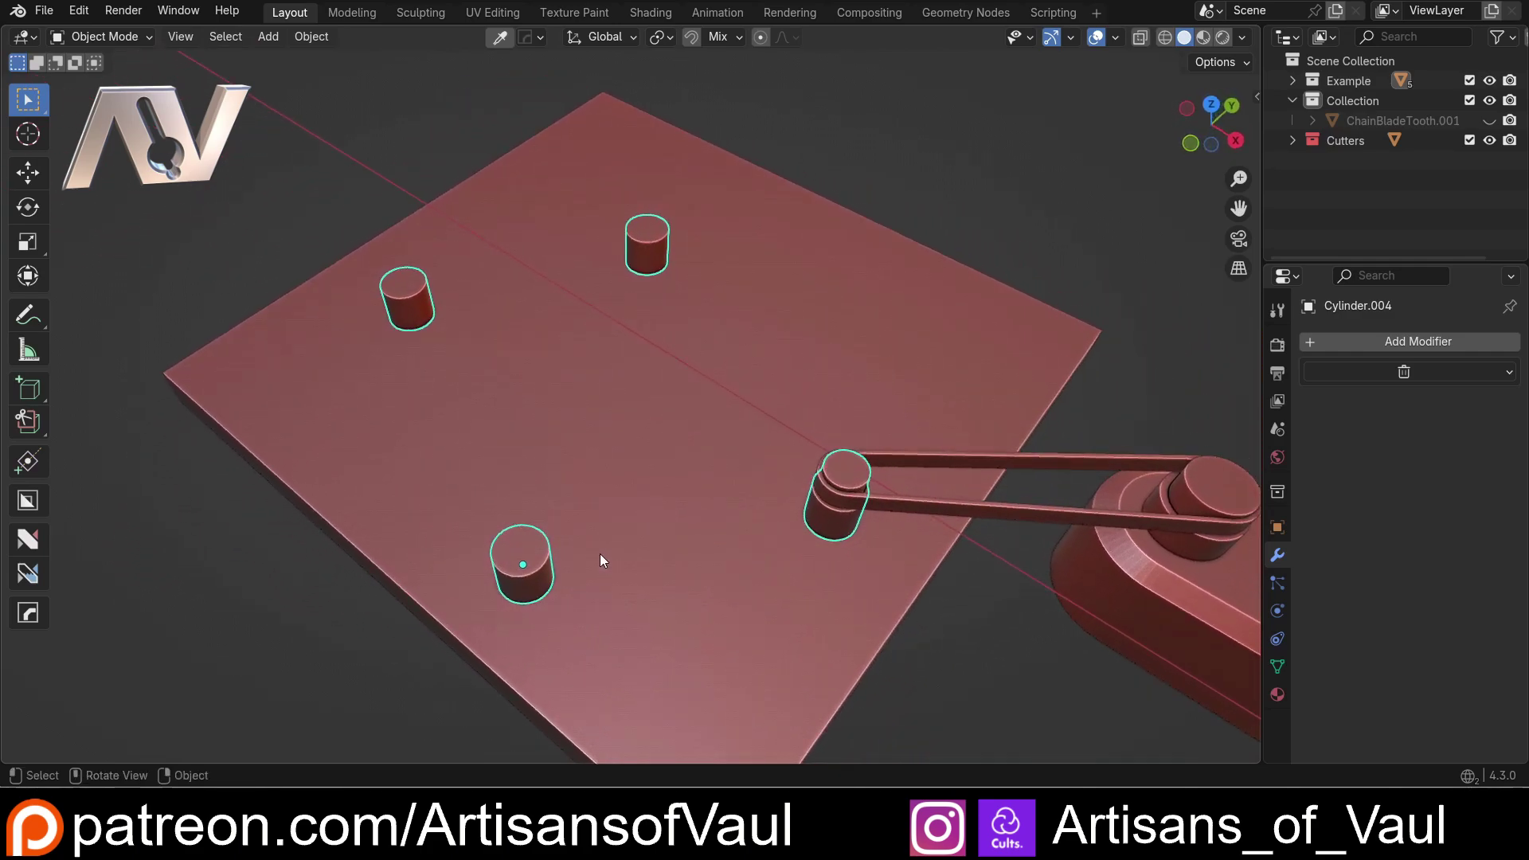
pyautogui.middleClick(524, 562)
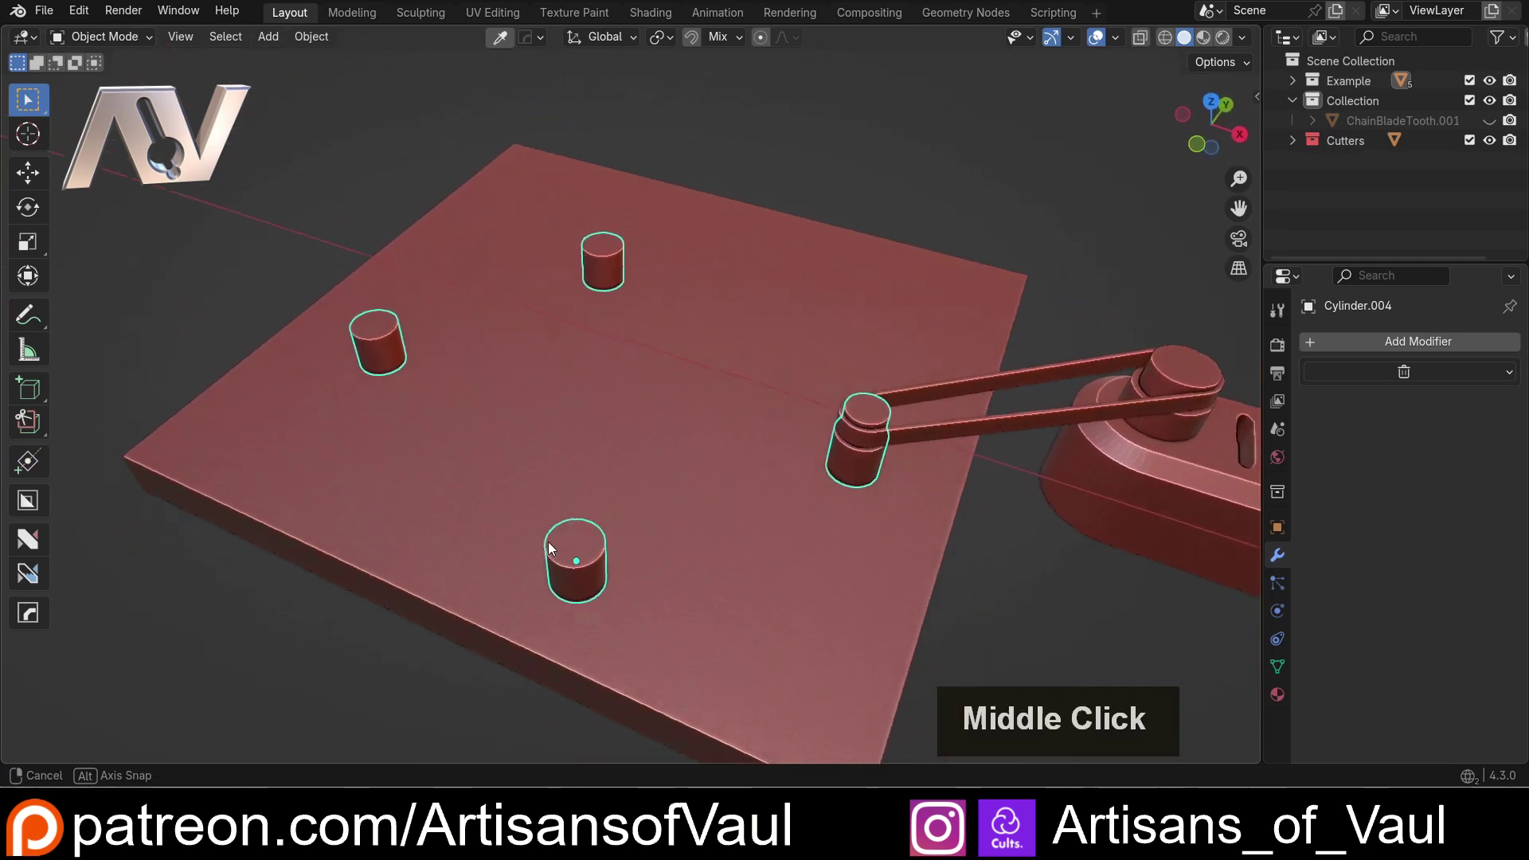
pyautogui.middleClick(590, 532)
pyautogui.scroll(3)
pyautogui.press('shift+d')
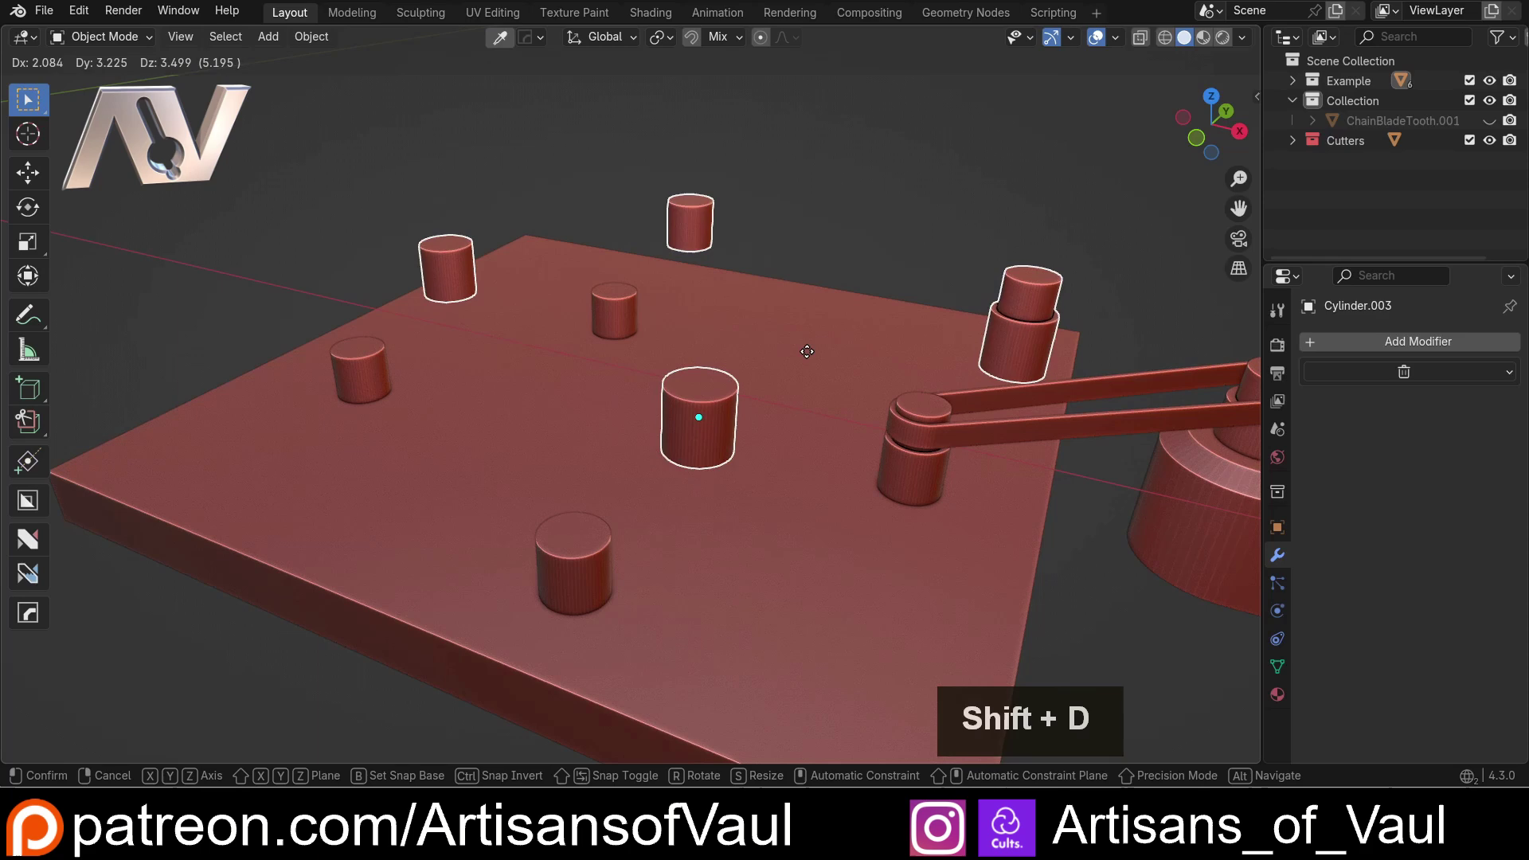